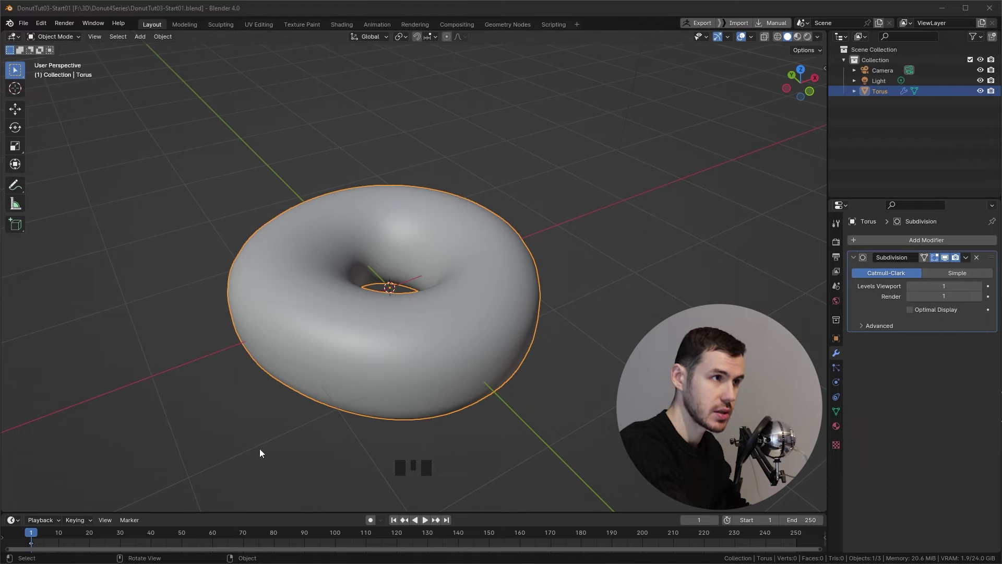
Duplicate the torus with Shift+D so the copy Torus.001 sits exactly over the original
drag(492, 270, 505, 283)
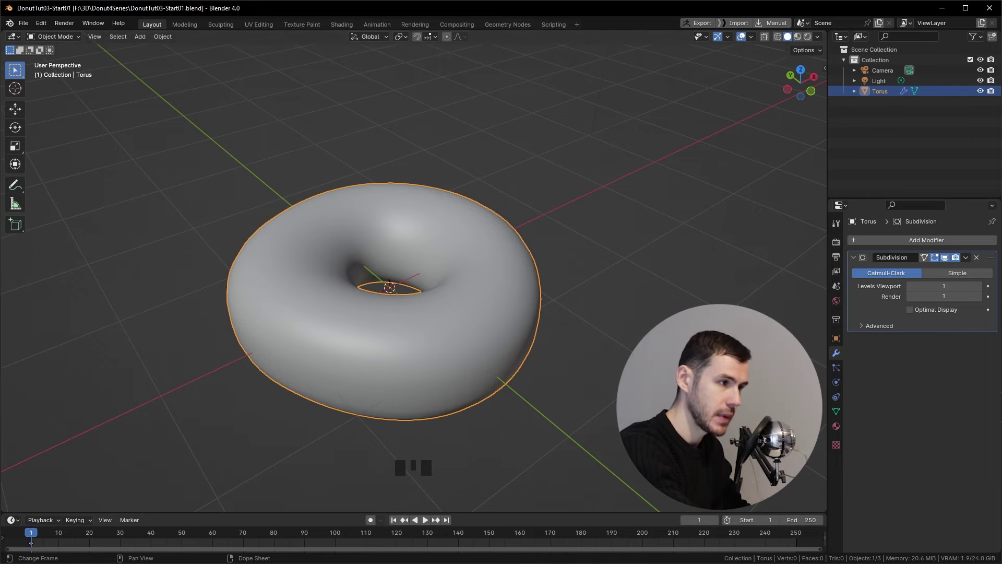
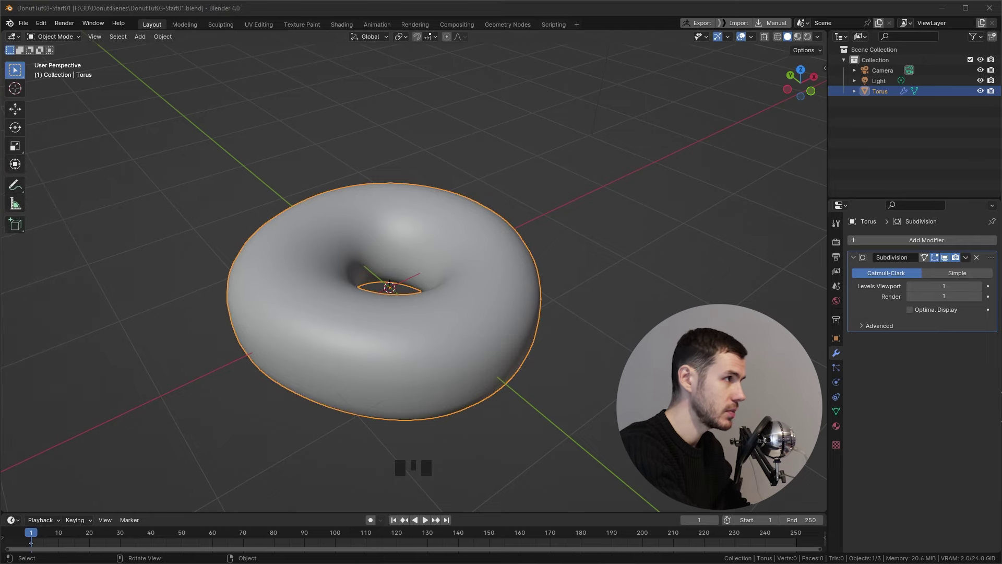
drag(537, 324, 204, 88)
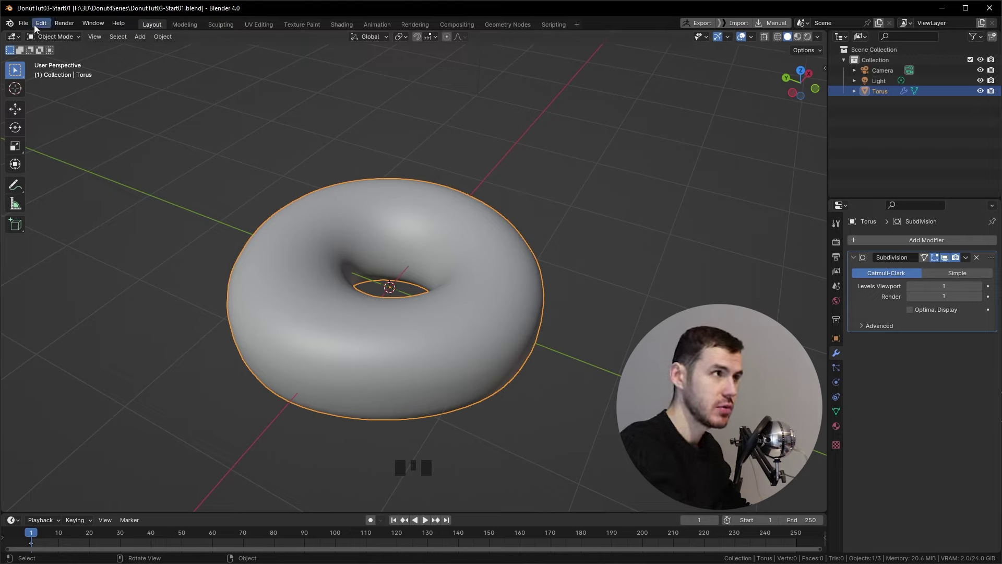
drag(30, 27, 557, 263)
drag(557, 263, 610, 257)
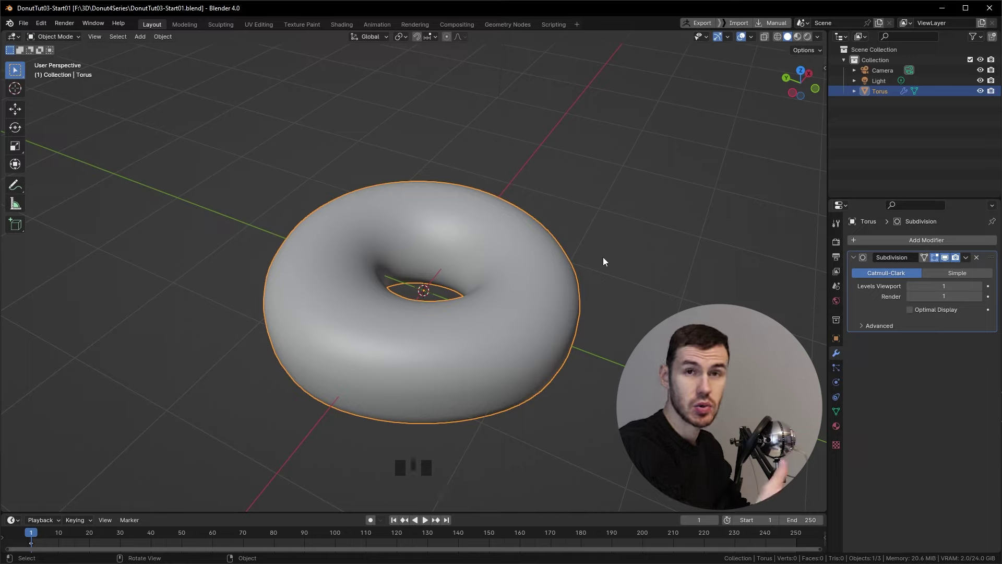
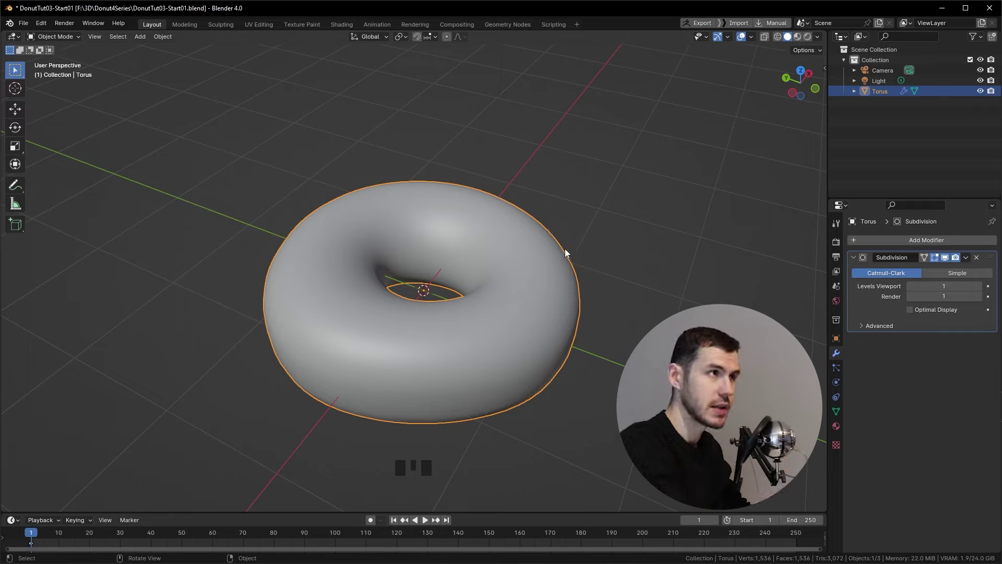
key(shift+d)
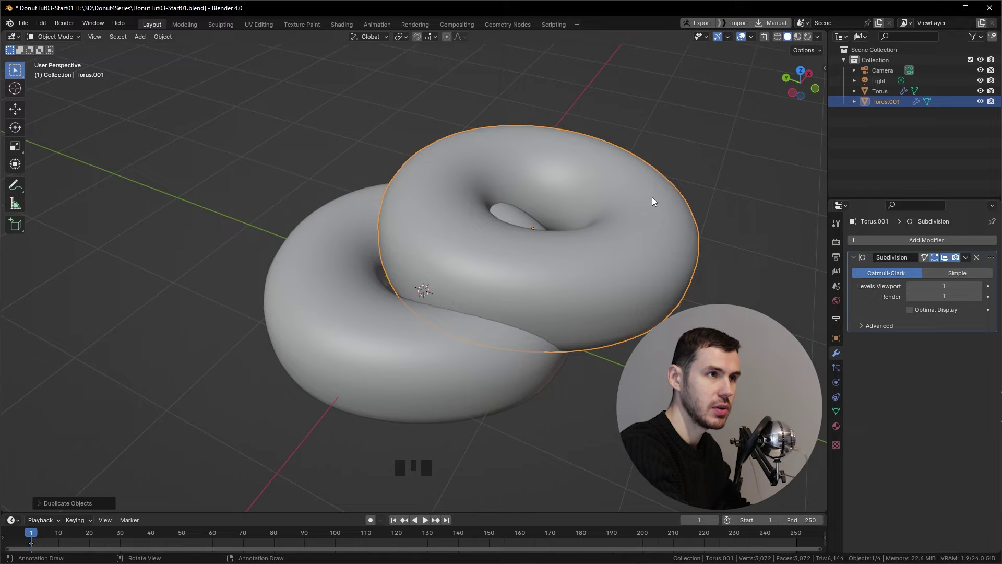
drag(479, 244, 490, 275)
key(shift+d)
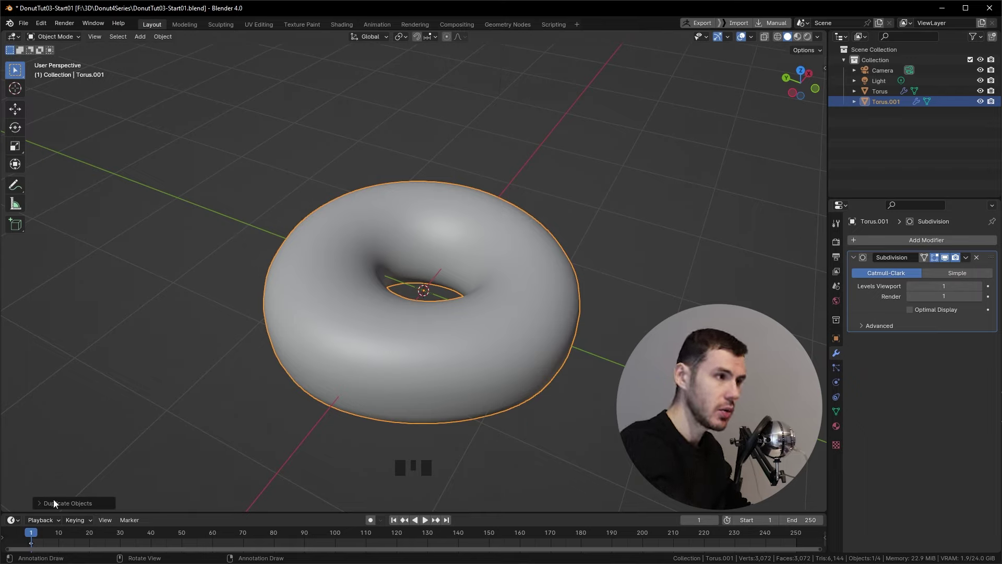
Grab the copy and start moving it aside to show it is a separate object
drag(49, 511, 578, 379)
scroll(down, 3)
click(715, 234)
key(g)
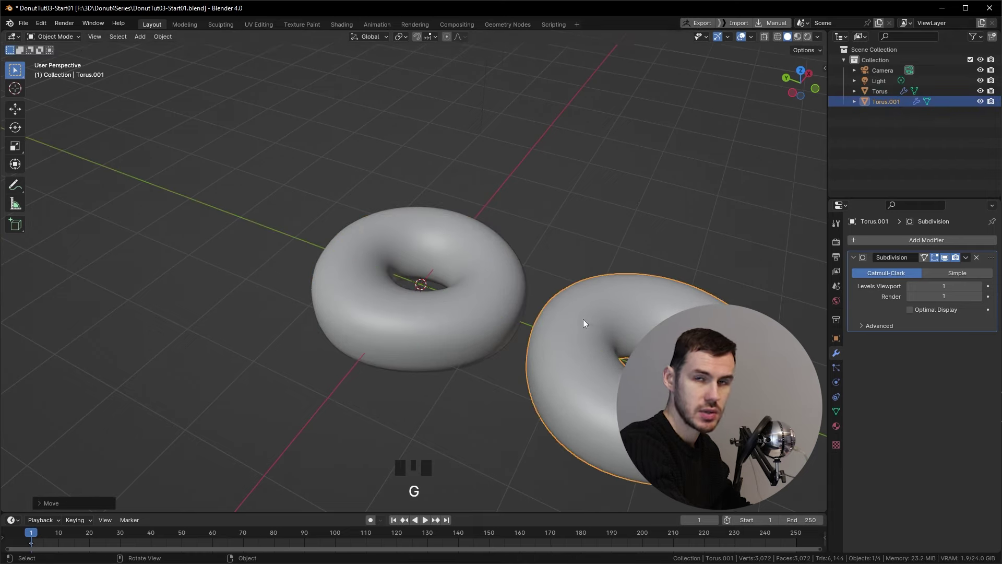
Undo the move so the copy sits back in place, then rename the objects Donut and Icing
key(ctrl+z)
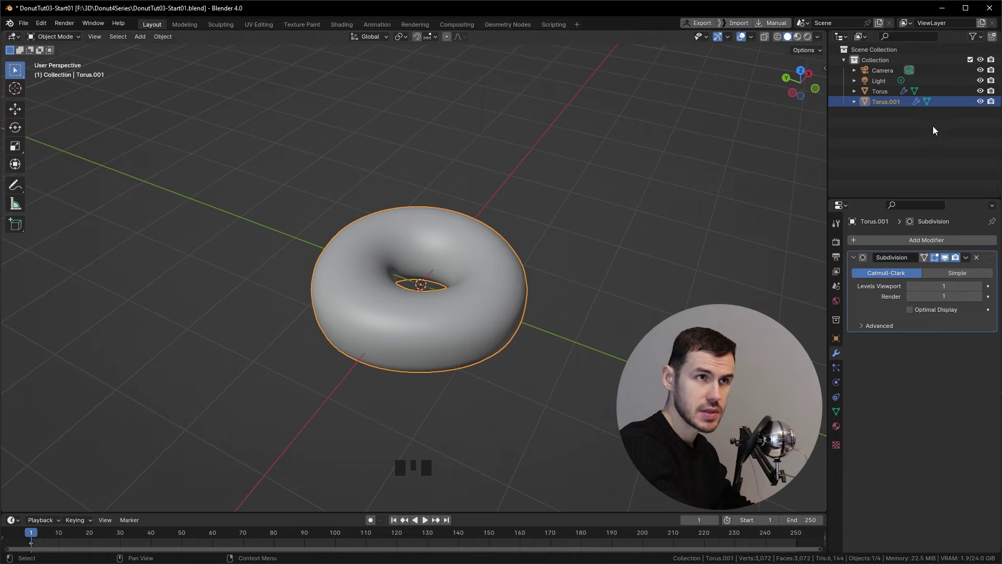
drag(585, 327, 539, 284)
key(F2)
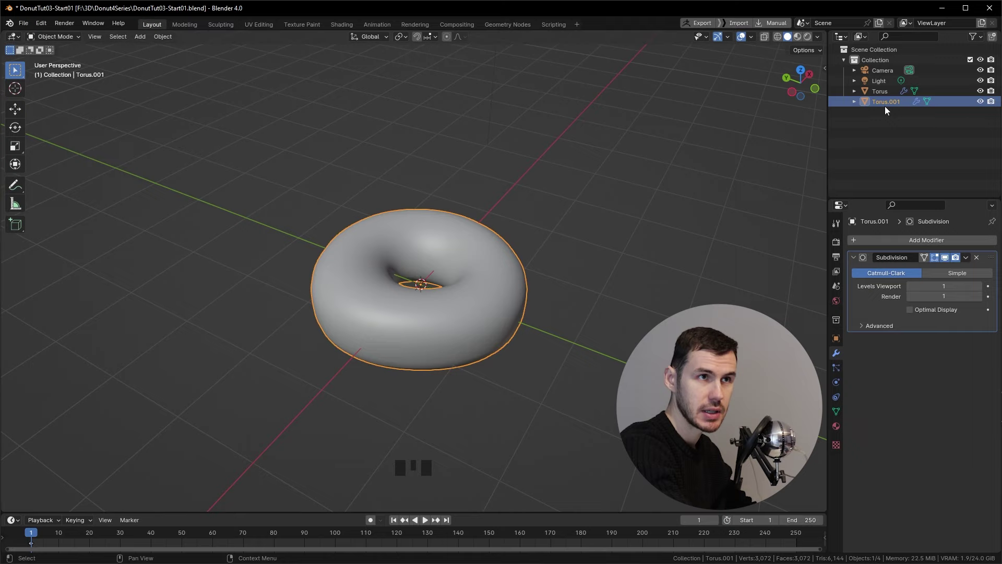
drag(889, 103, 884, 111)
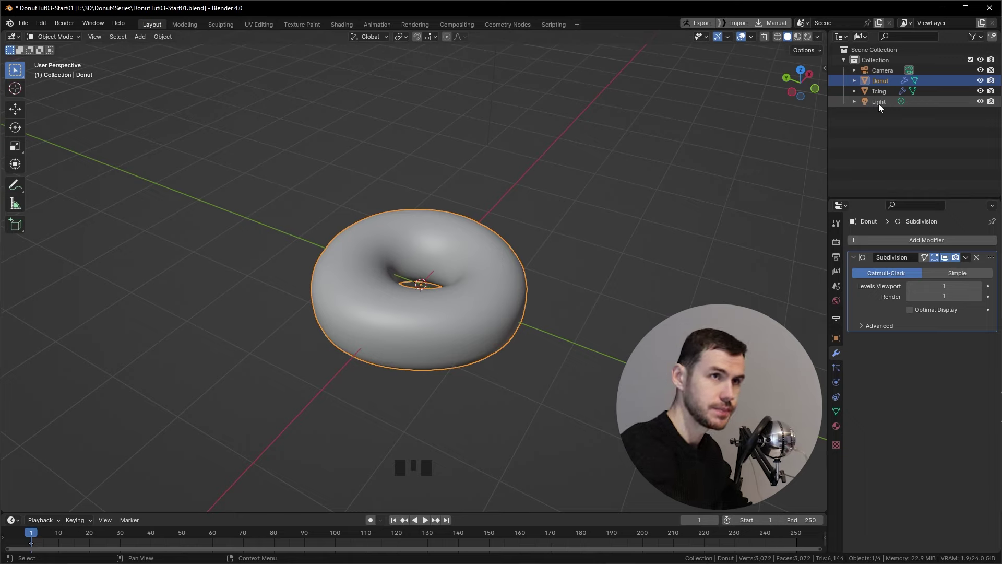
drag(888, 95, 360, 319)
key(g)
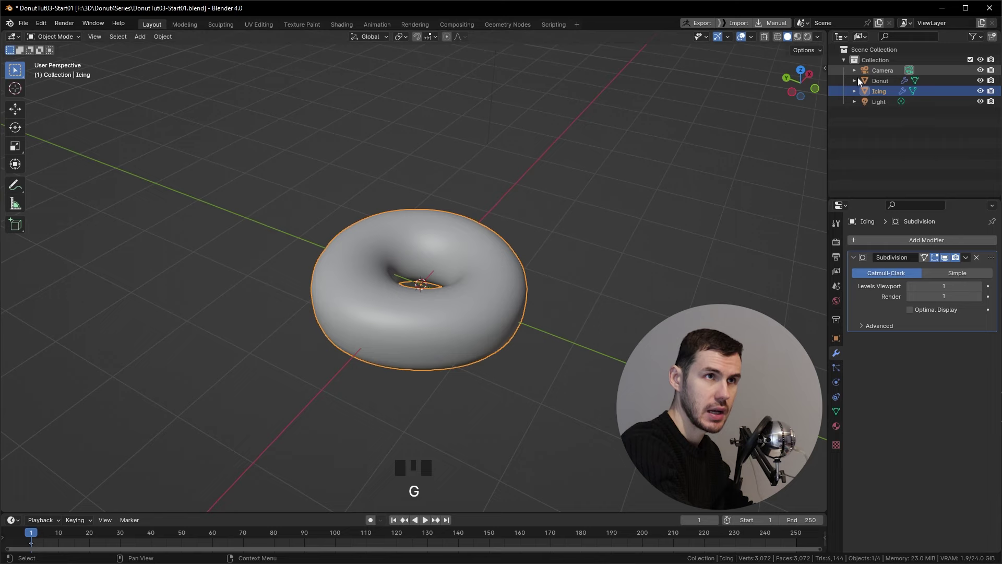
Hide the Donut in the viewport via its Outliner eye icon, leaving the Icing alone
click(886, 84)
key(g)
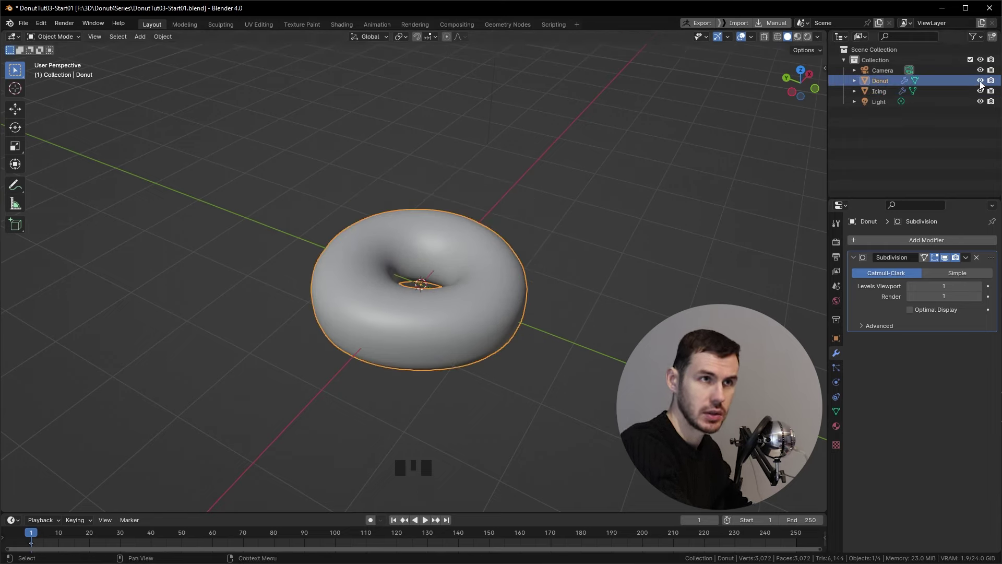
drag(988, 88, 958, 129)
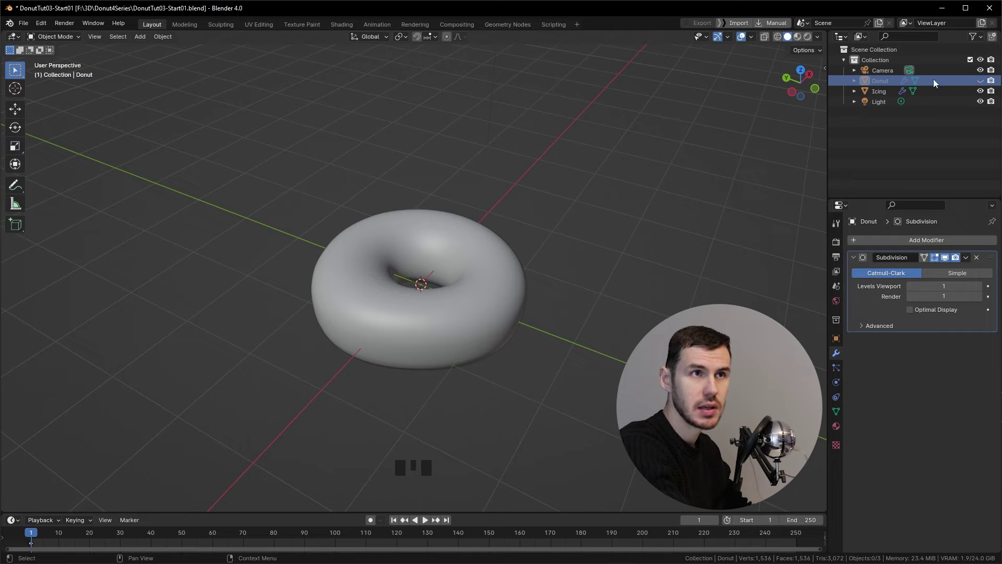
drag(982, 83, 956, 90)
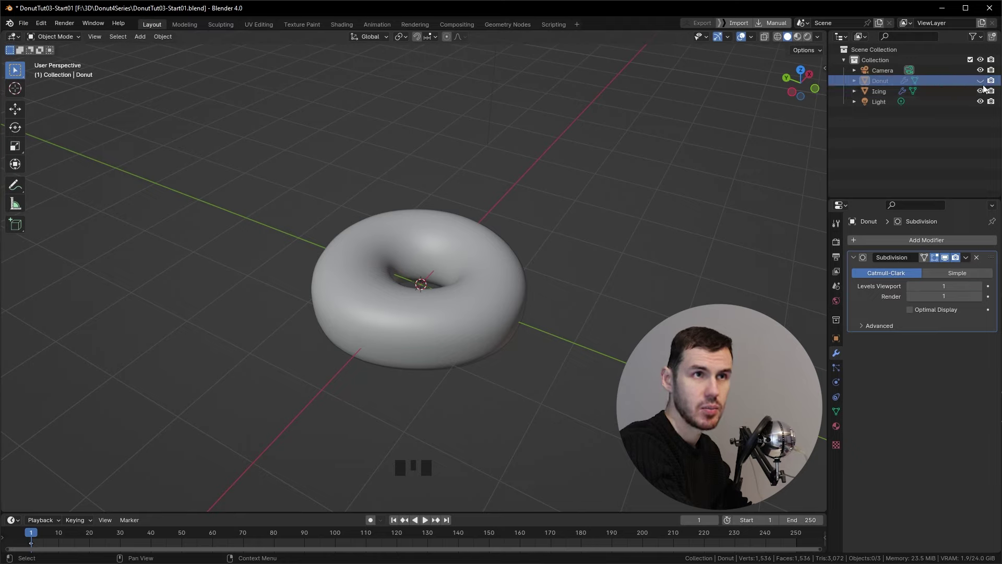
drag(982, 84, 946, 118)
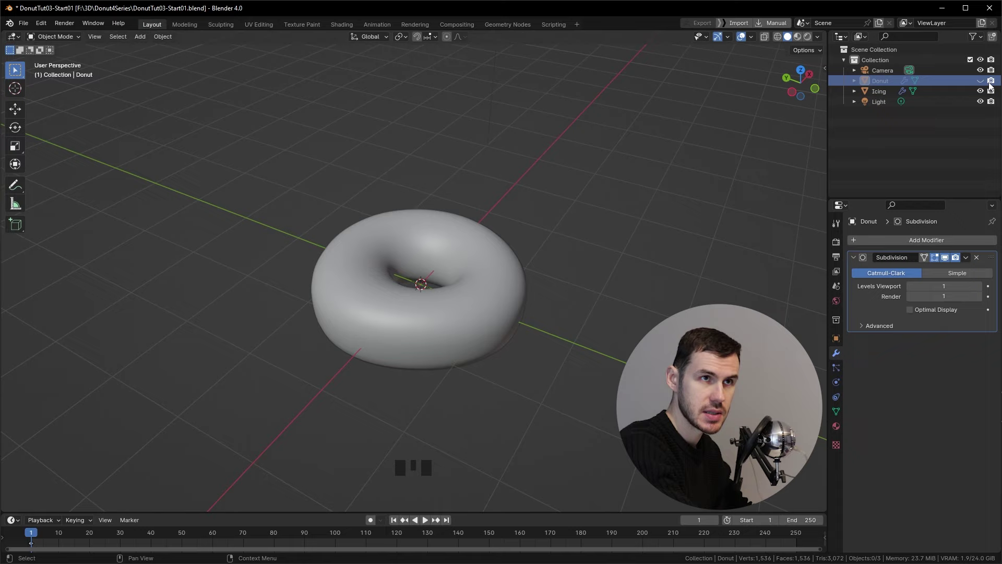
drag(992, 84, 403, 279)
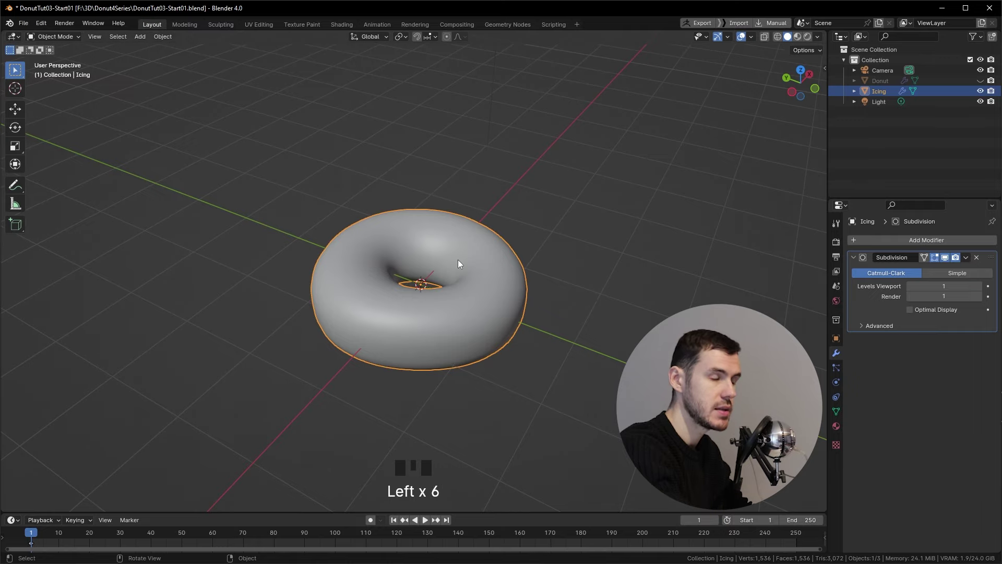
Enter Edit Mode on the Icing and box-select its lower vertices from the front view
middle_click(474, 269)
key(Tab)
drag(519, 267, 498, 258)
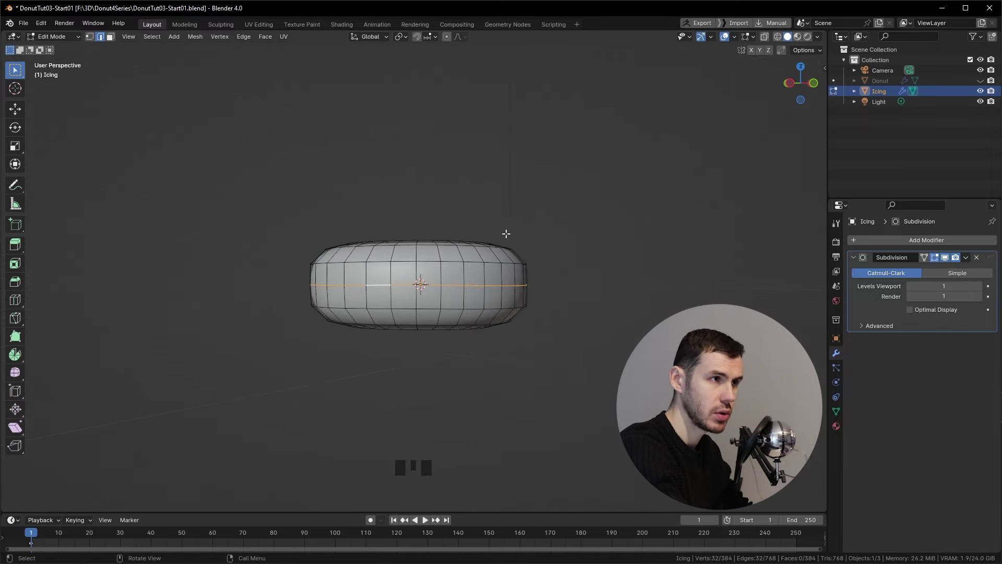
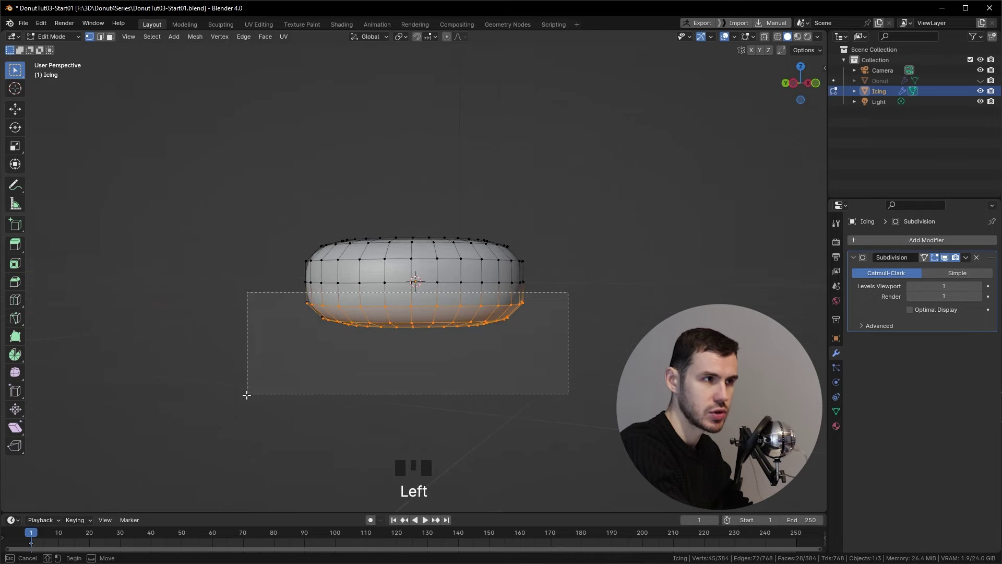
drag(535, 363, 362, 345)
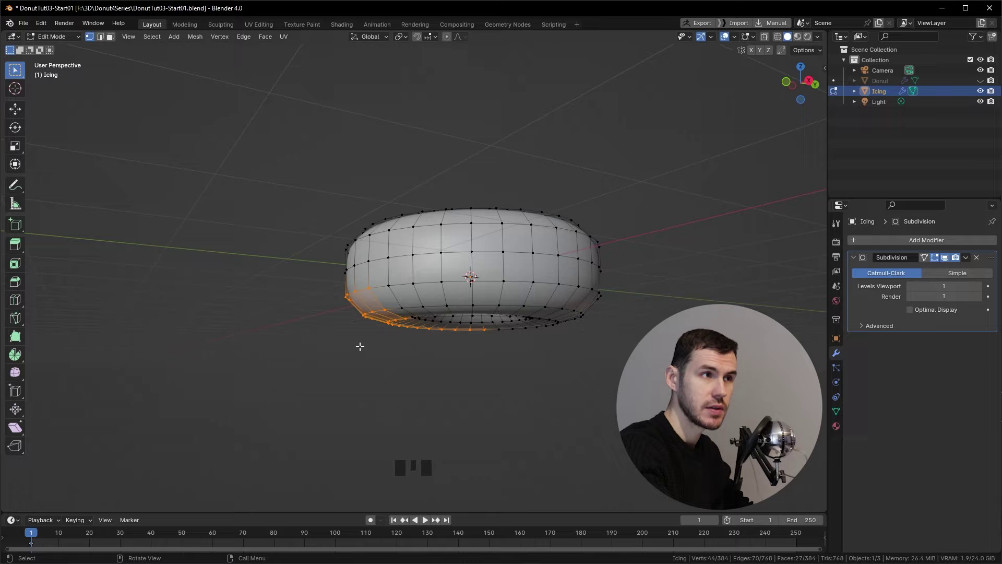
drag(456, 296, 554, 314)
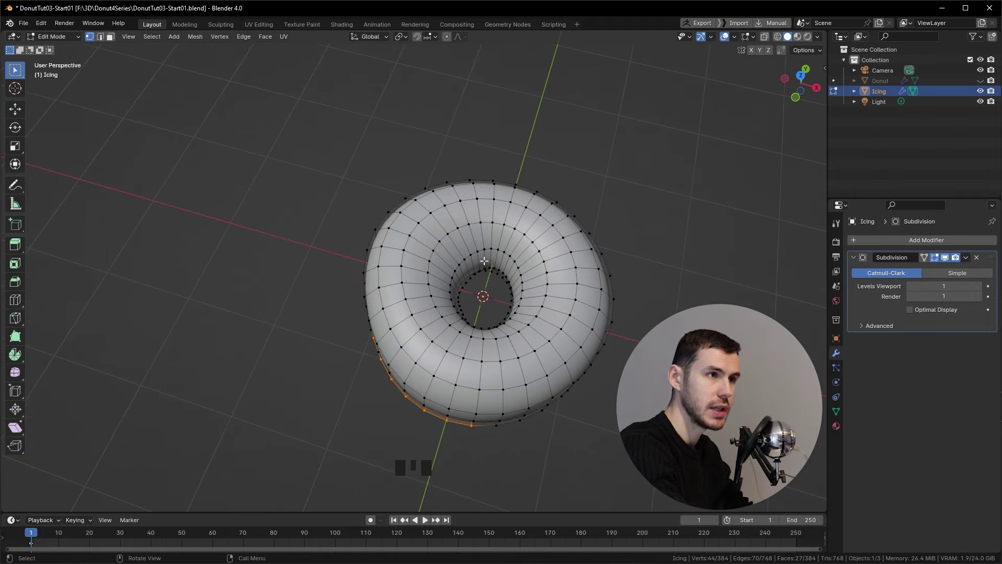
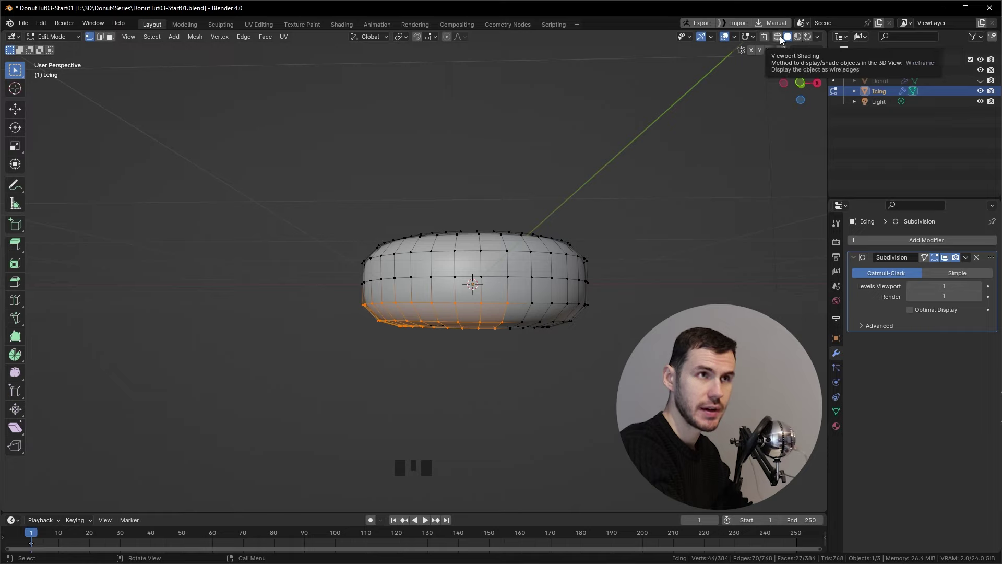
Turn on X-ray and box-select the icing's entire lower half, hidden back vertices included
drag(783, 39, 613, 210)
drag(606, 237, 600, 242)
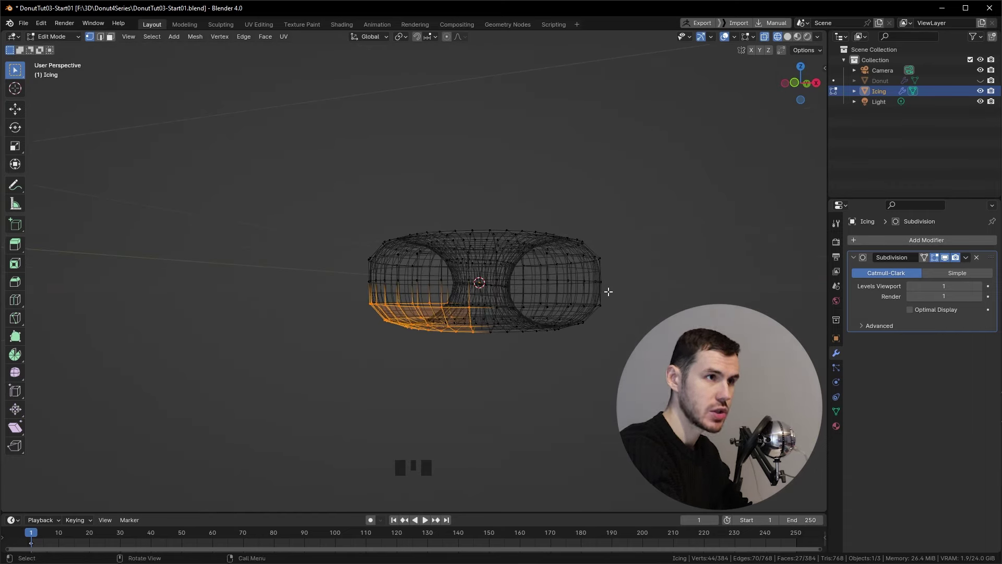
drag(633, 291, 652, 281)
drag(652, 280, 619, 284)
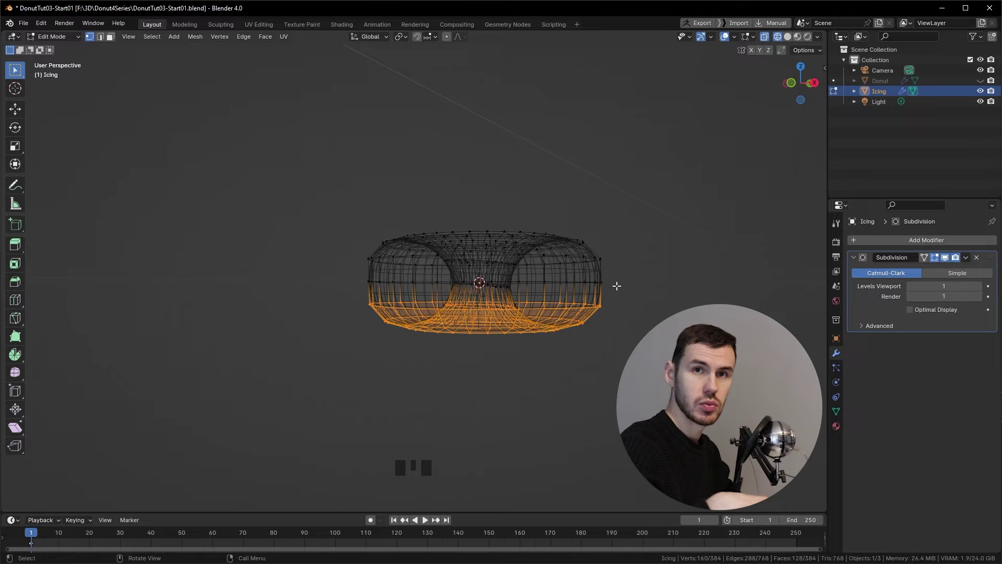
drag(618, 205, 616, 160)
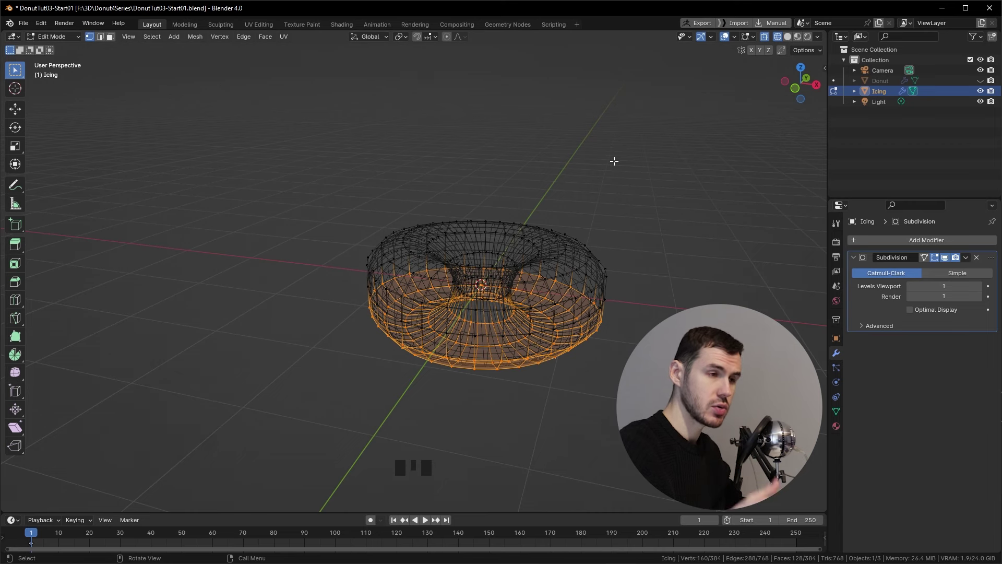
Check from the front, left and bottom preset views that only the lower half is selected
key(KP_1)
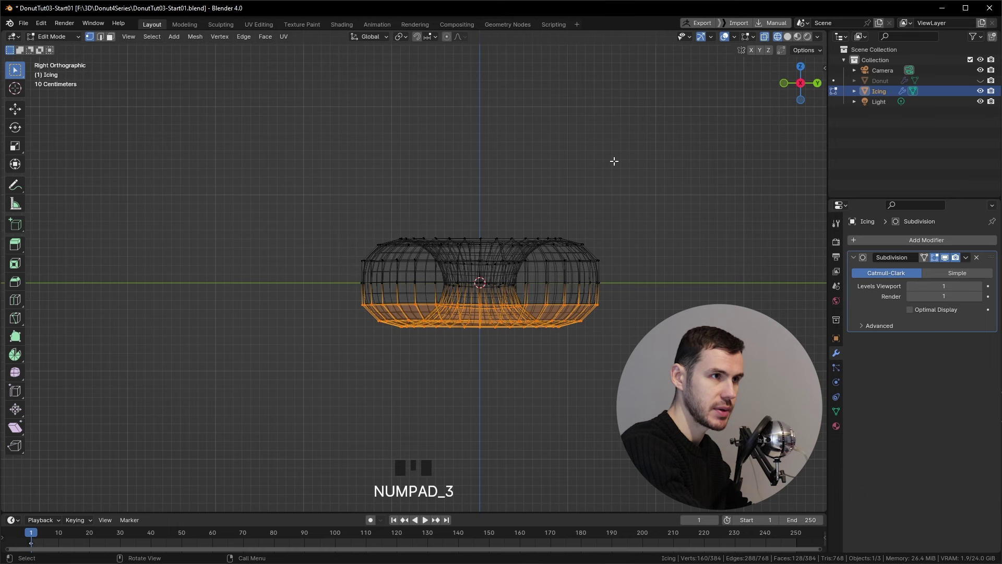
key(KP_1)
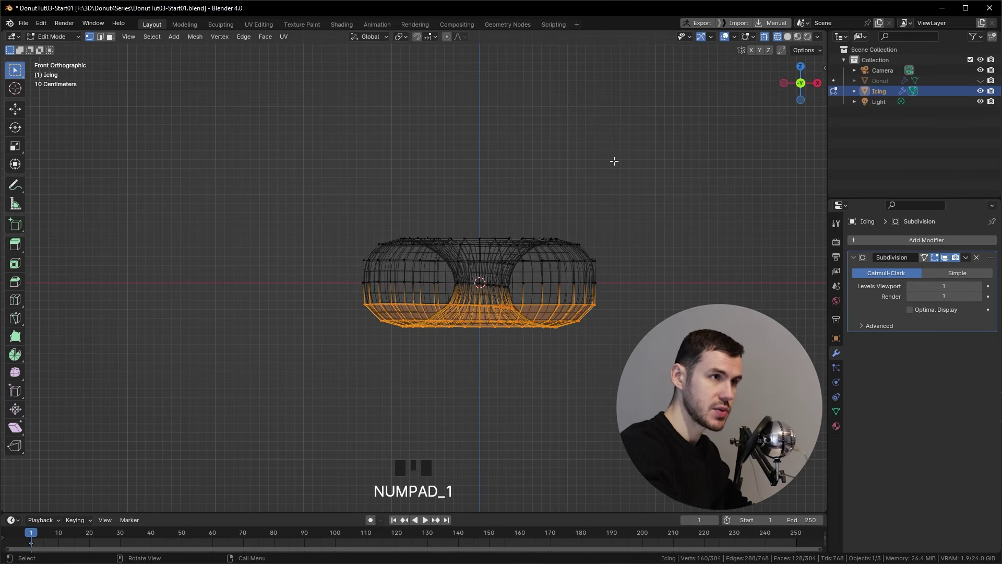
drag(631, 199, 801, 91)
click(800, 92)
click(820, 87)
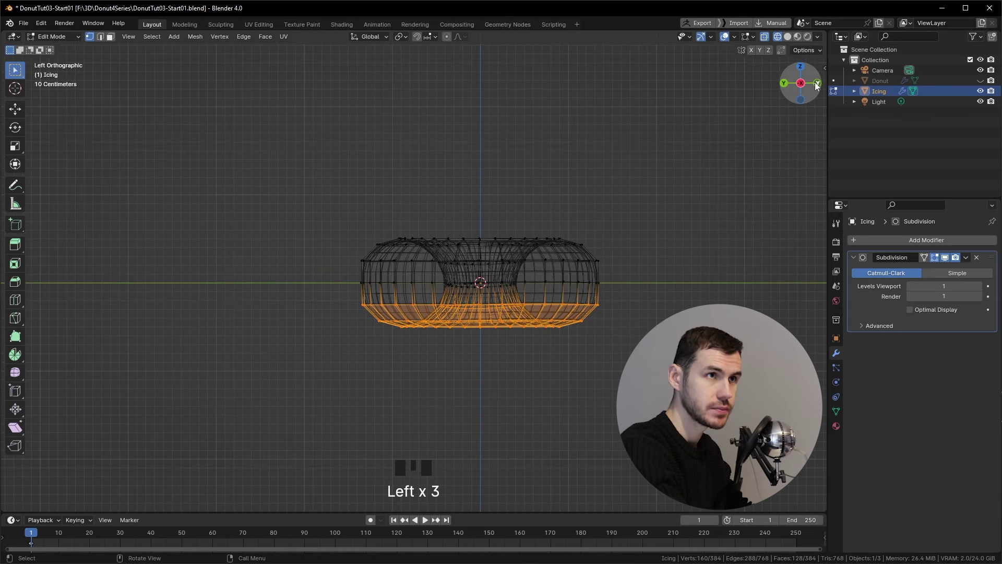
drag(674, 164, 675, 179)
key(`)
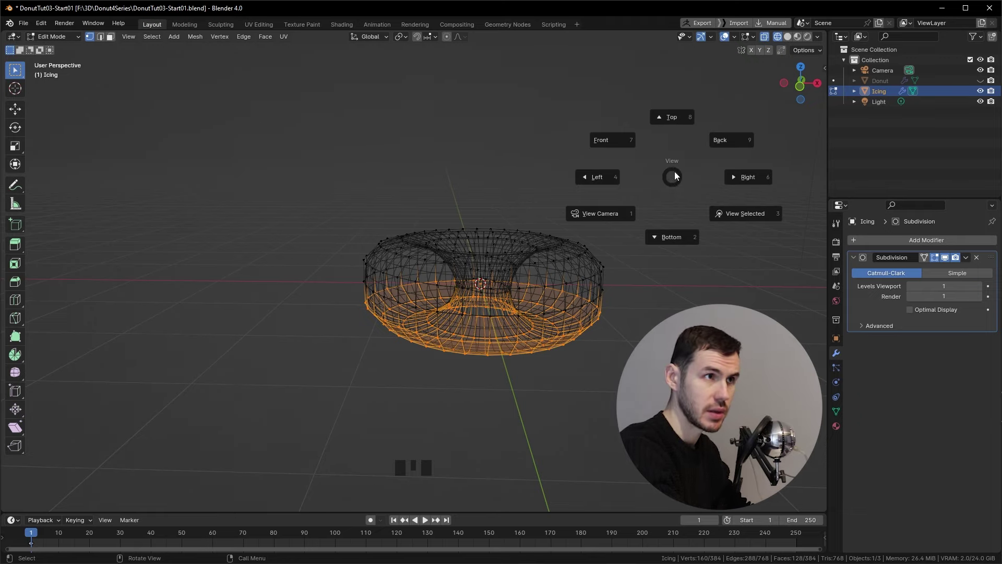
key(`)
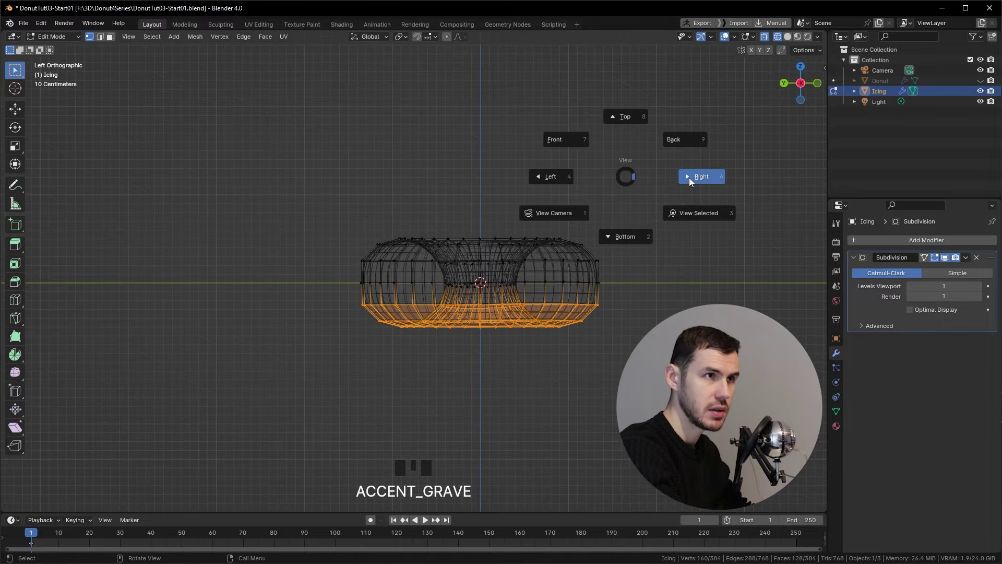
key(`)
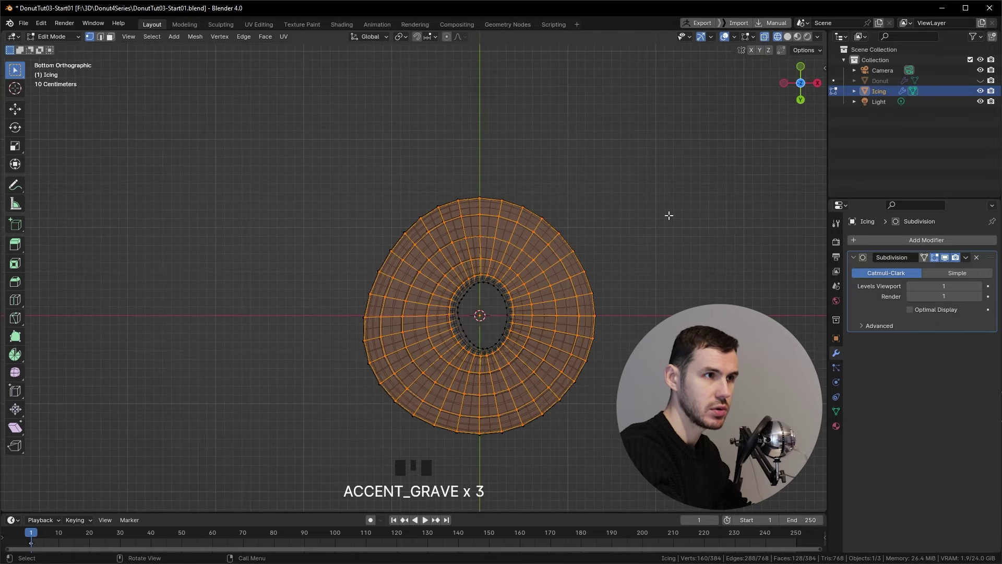
drag(679, 180, 444, 251)
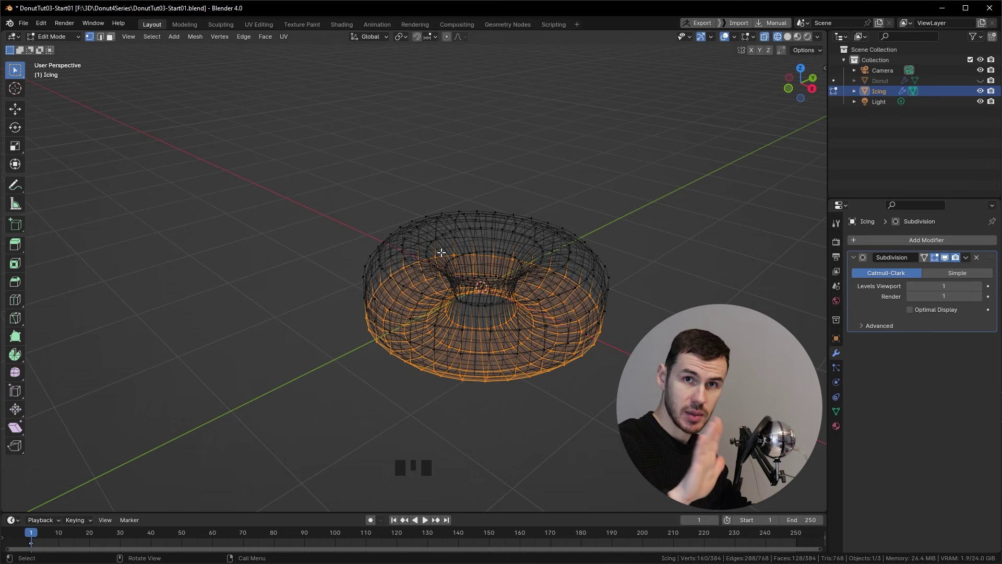
View the selection straight from the front, zoom in to verify it, and call up Delete
key(KP_1)
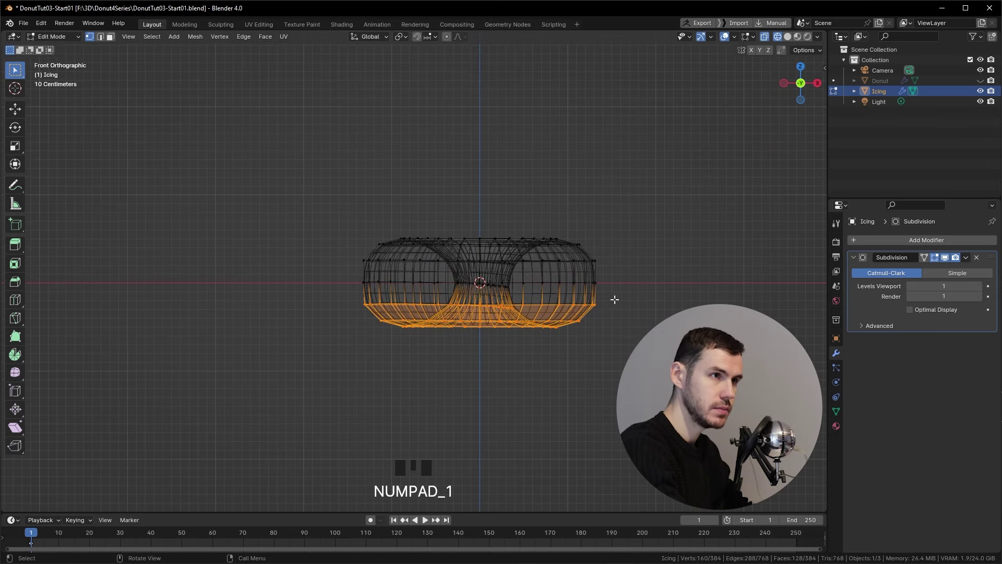
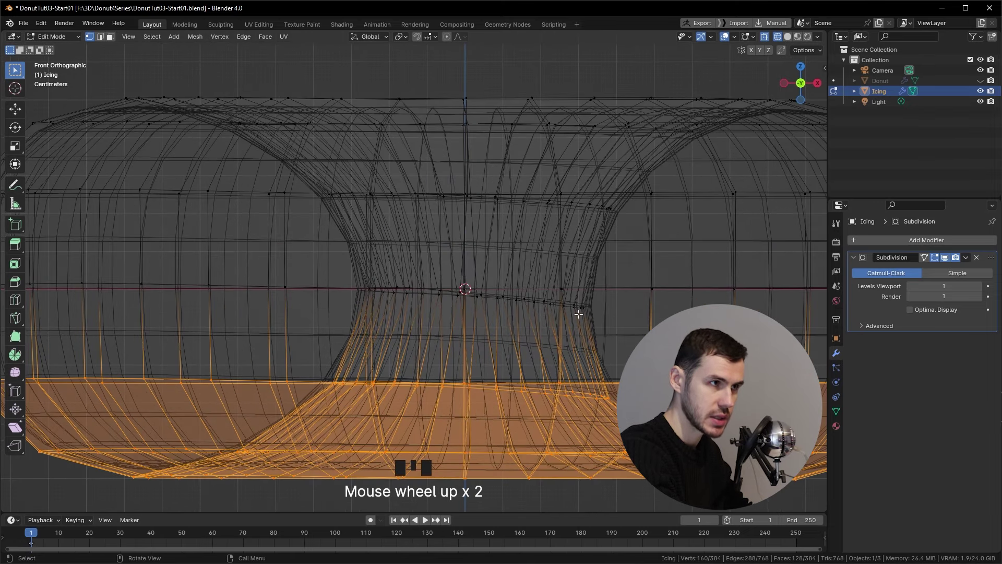
scroll(down, 3)
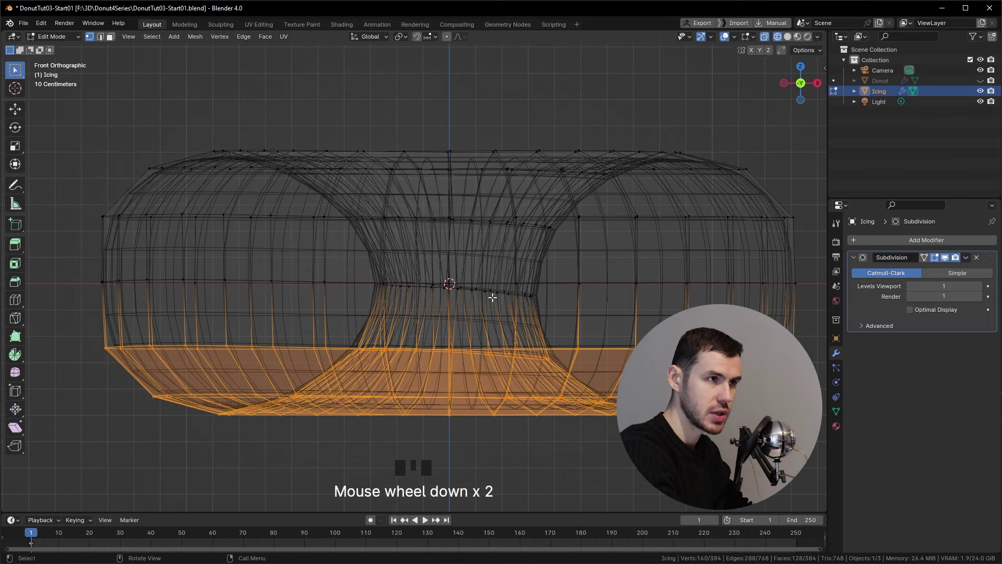
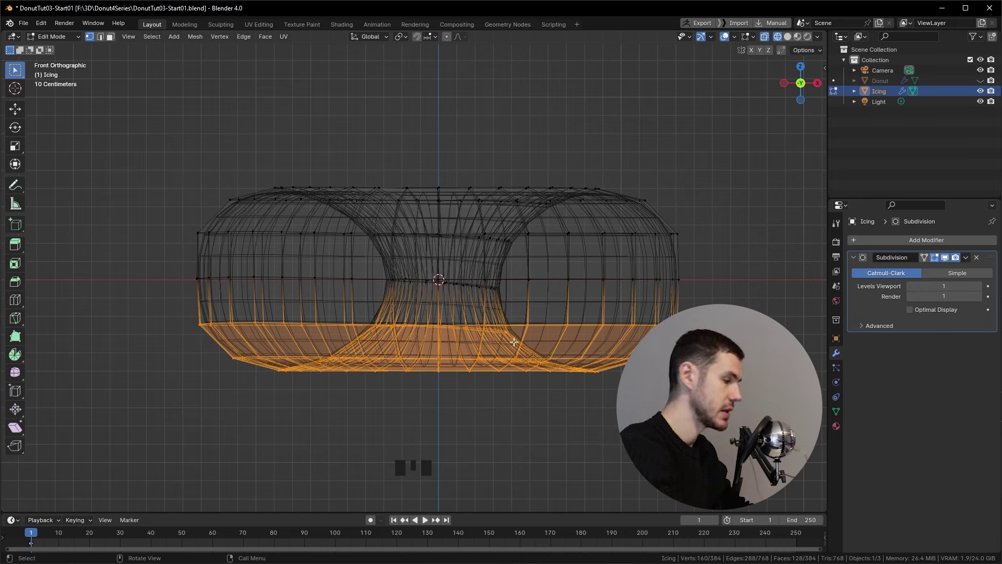
key(Delete)
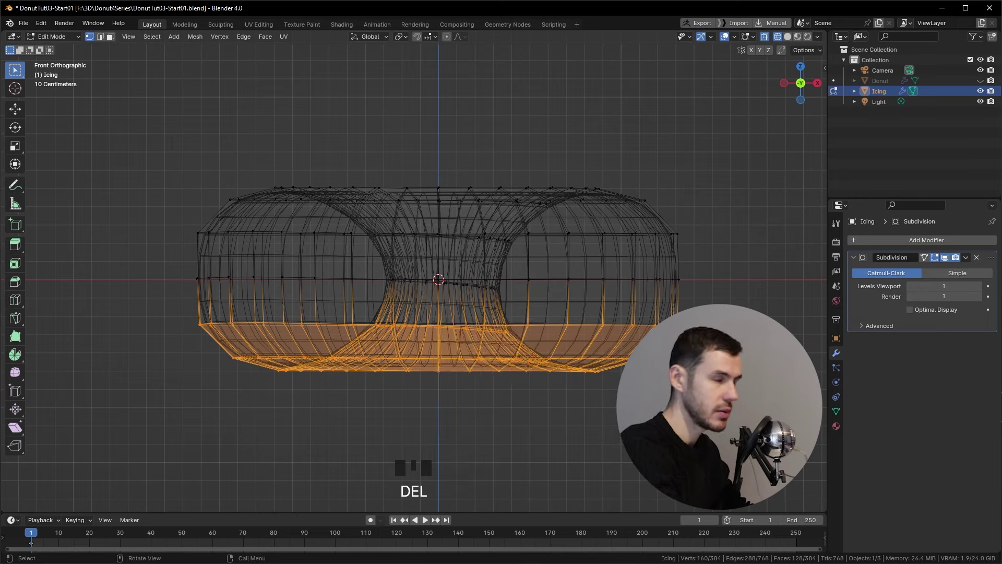
Delete the selected lower-half vertices, leaving the top shell, and turn X-ray off
key(x)
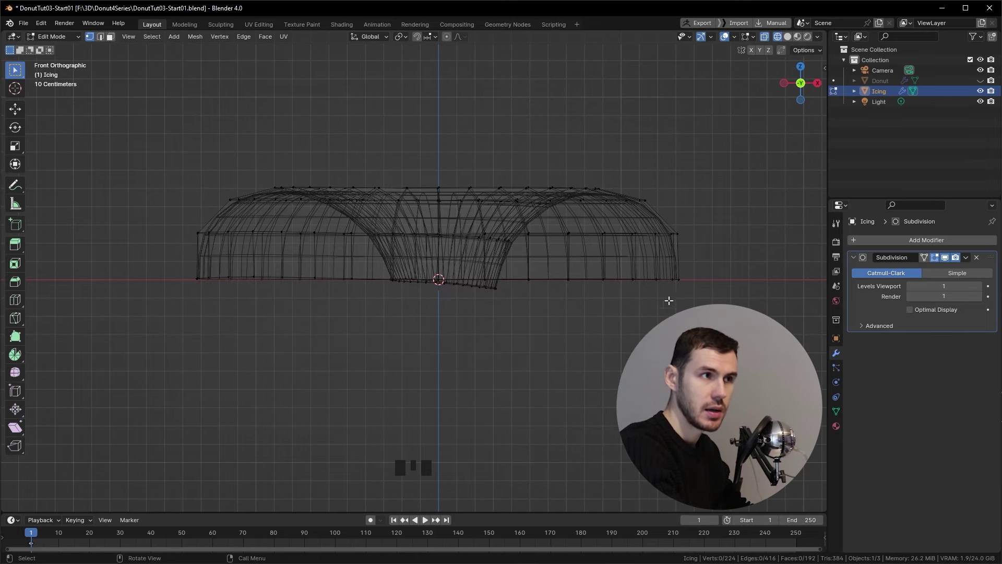
drag(591, 324, 585, 335)
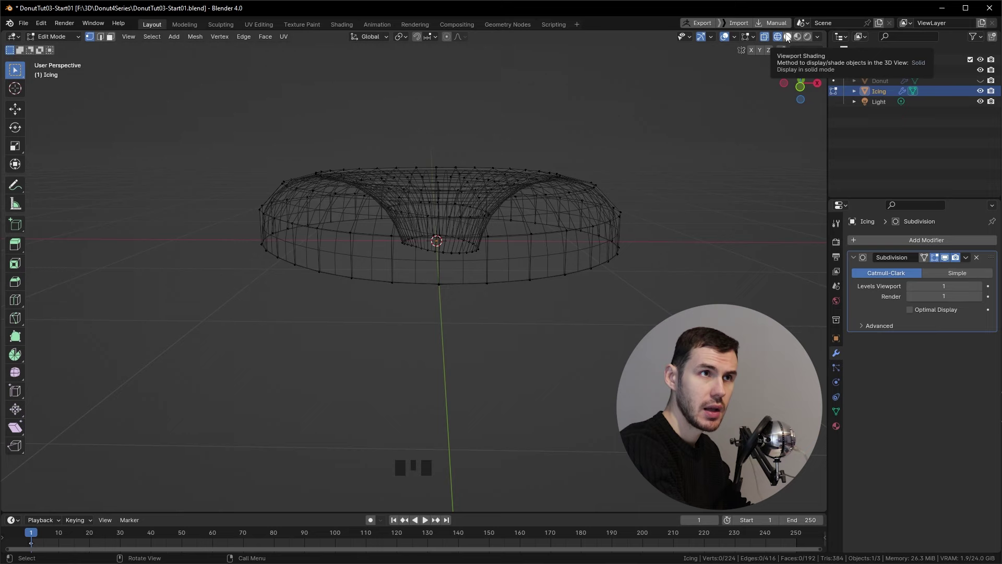
drag(787, 39, 771, 41)
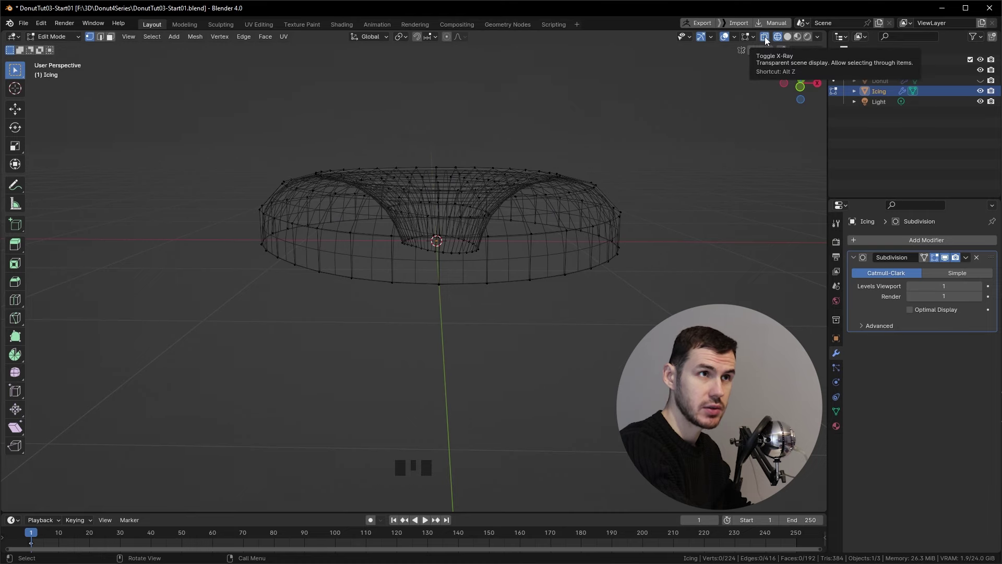
drag(768, 38, 672, 178)
Orbit around the halved icing shell to look it over from several angles
middle_click(673, 178)
scroll(up, 3)
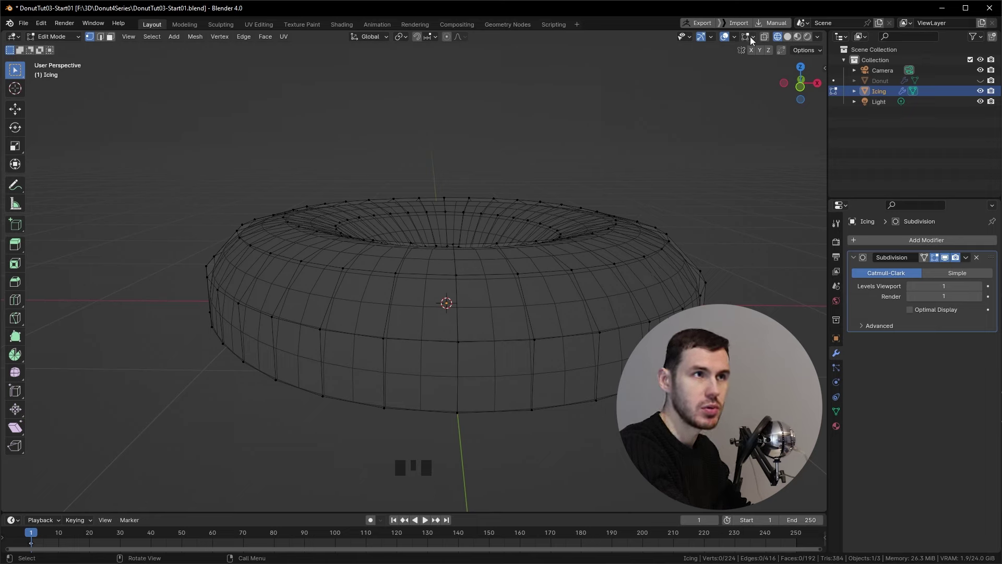
drag(766, 39, 602, 206)
drag(602, 207, 768, 38)
drag(769, 39, 710, 55)
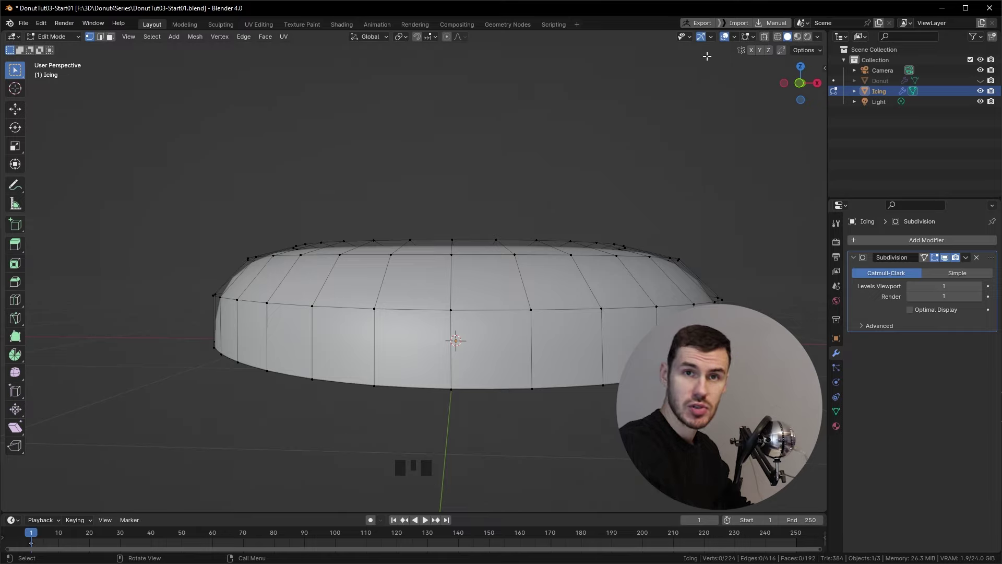
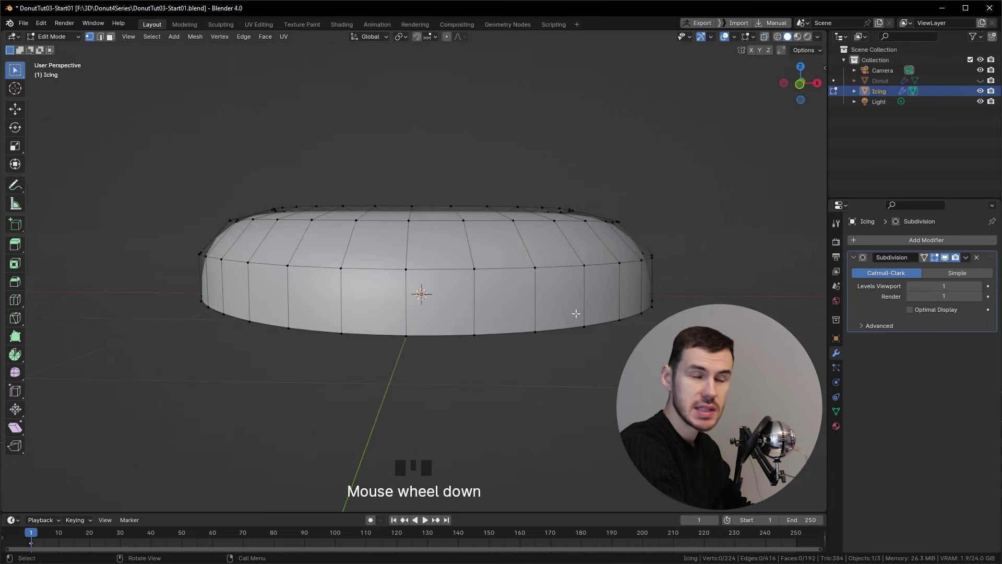
middle_click(547, 275)
Switch the viewport shading to Solid, briefly Wireframe, then back to Solid, viewed from above
key(z)
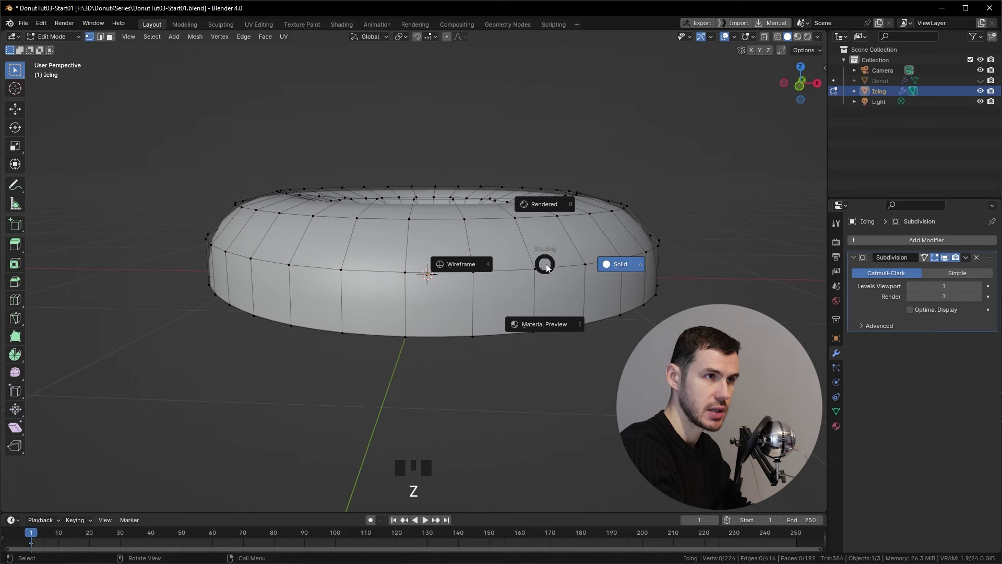
key(z)
key(z)
key(z)
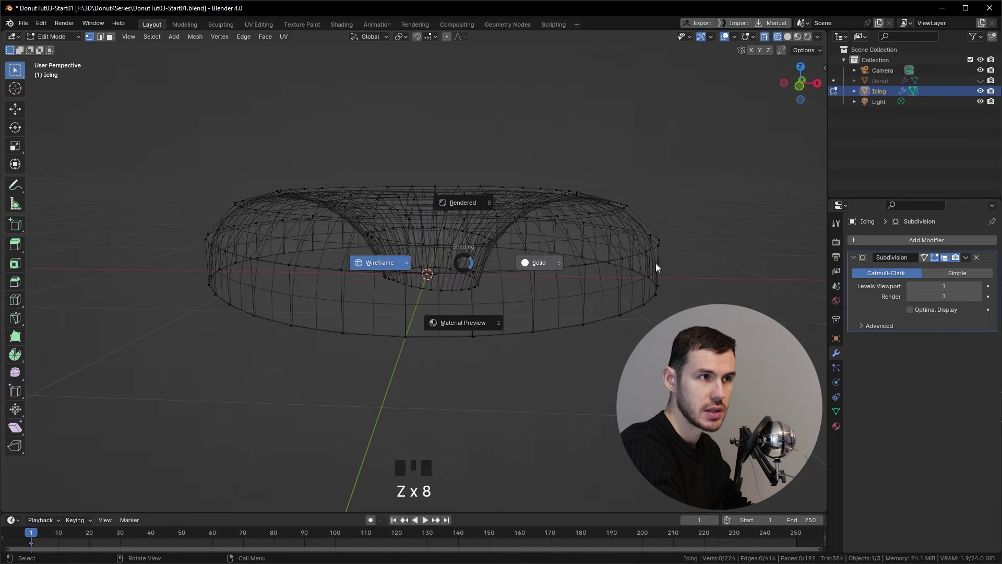
key(z)
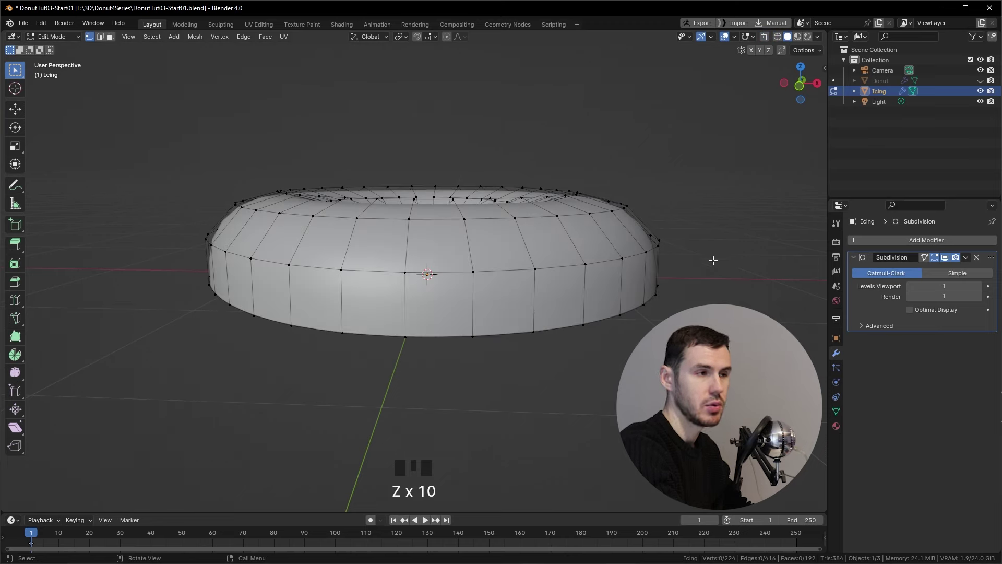
key(z)
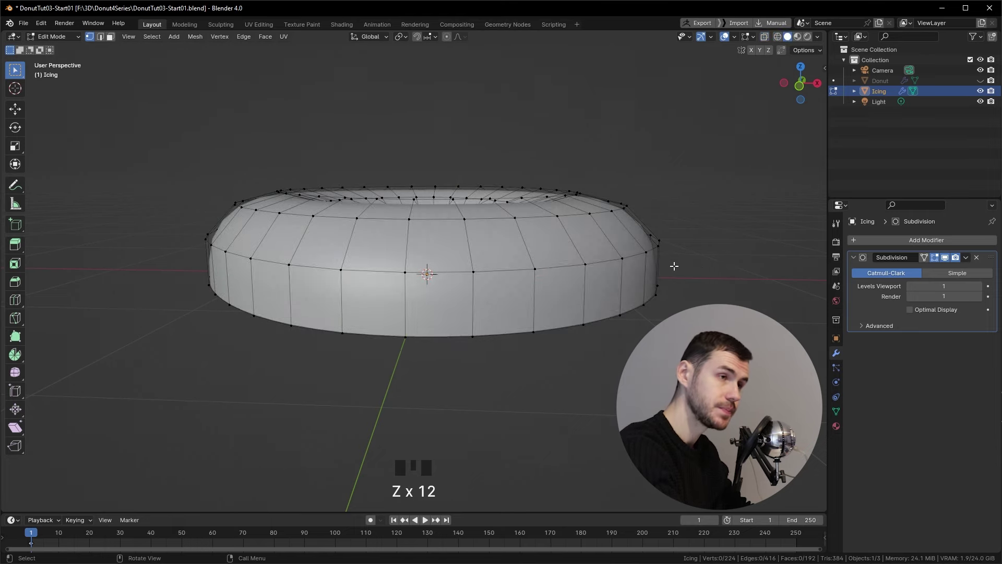
drag(647, 215, 770, 172)
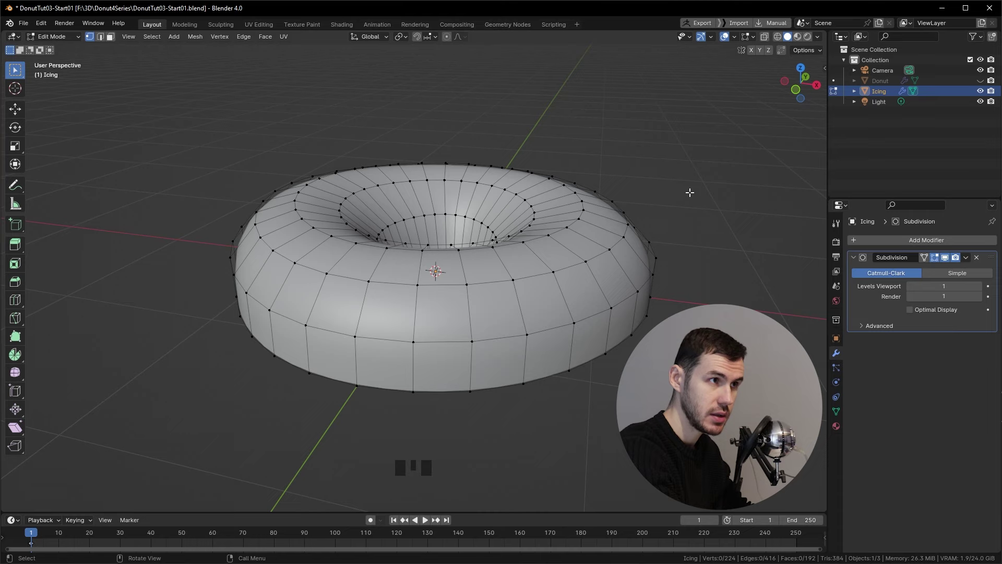
Return to Object Mode so the smoothed icing rests over the donut and inspect it from the sides
key(Tab)
key(Tab)
middle_click(219, 160)
key(Tab)
drag(305, 214, 987, 88)
drag(987, 87, 781, 267)
middle_click(780, 267)
click(723, 254)
drag(480, 271, 466, 224)
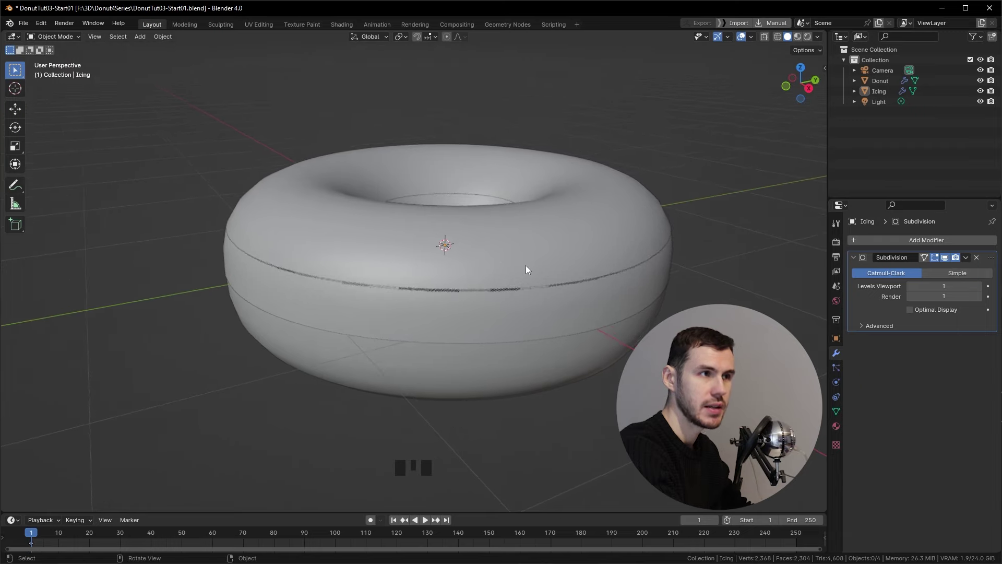
drag(523, 271, 493, 285)
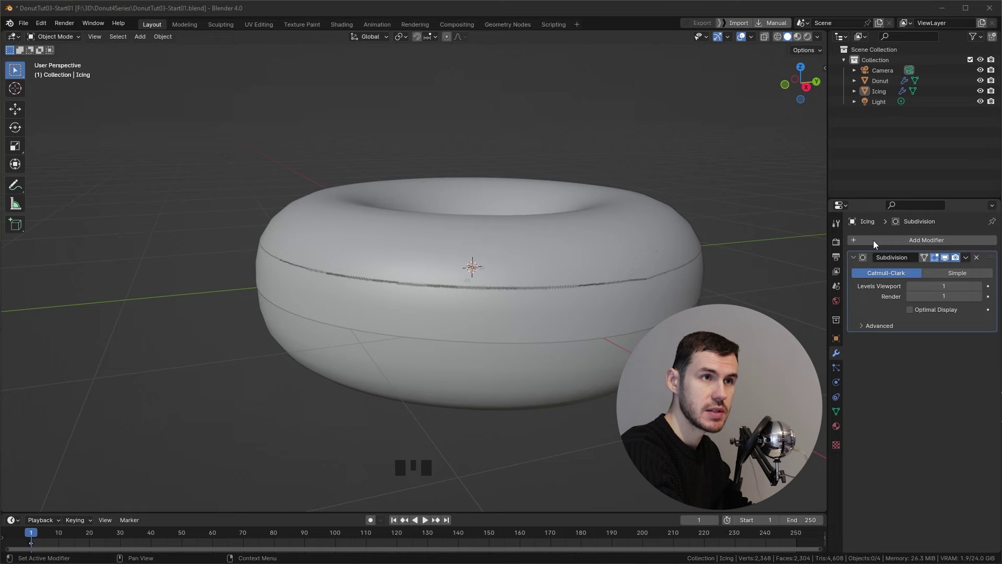
Add a Solidify modifier below Subdivision with 0.17 m thickness and offset 1
drag(882, 240, 712, 202)
drag(712, 202, 940, 342)
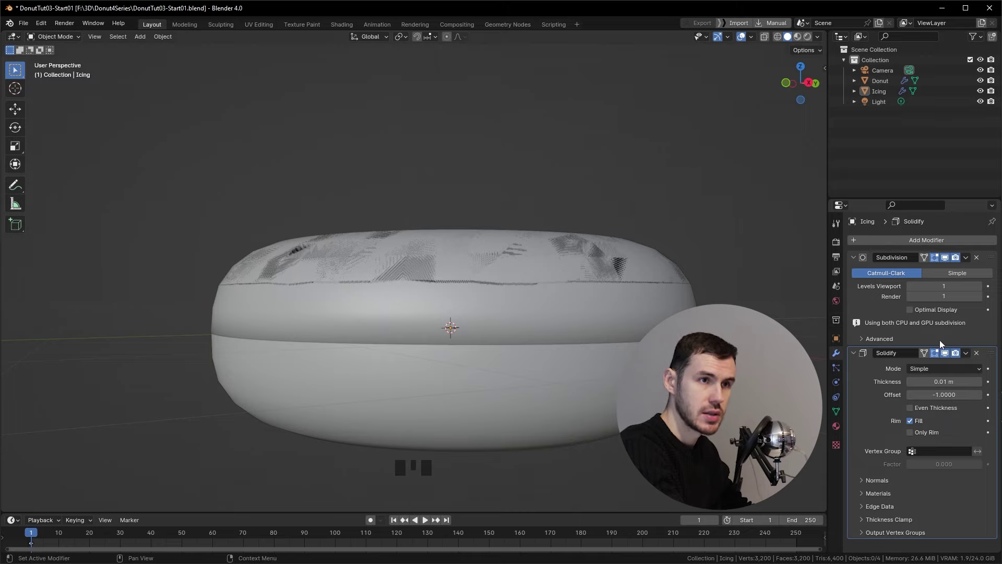
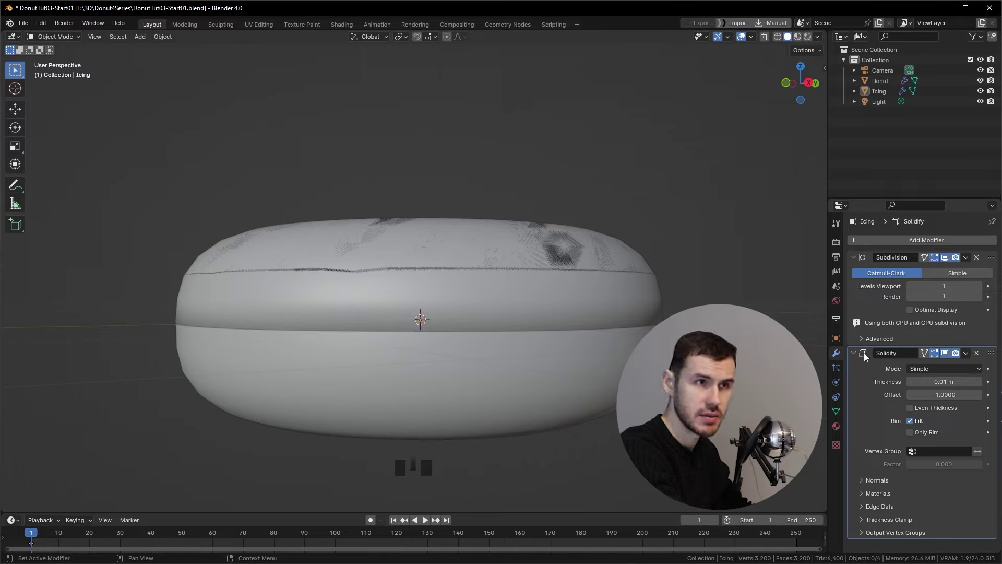
drag(857, 262, 647, 285)
drag(647, 286, 959, 317)
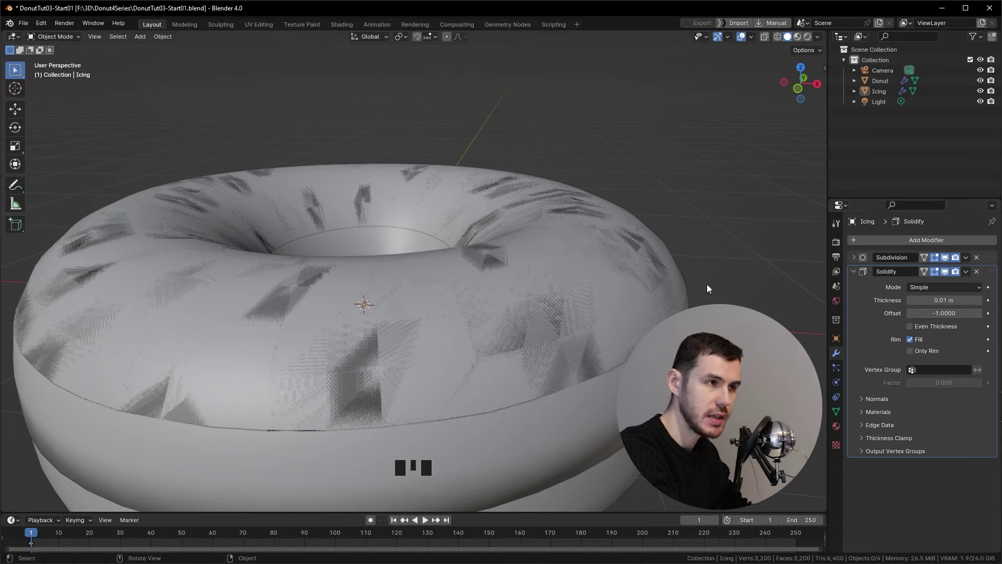
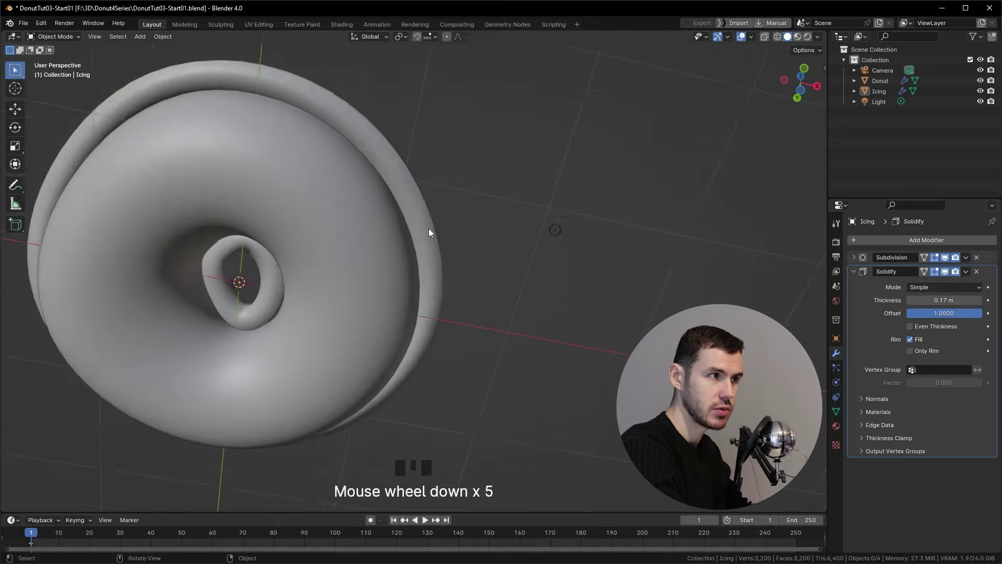
Inspect the thickened icing's edge and outer rim closely from several angles
drag(446, 223, 415, 248)
scroll(up, 3)
drag(424, 320, 484, 284)
scroll(down, 3)
drag(483, 283, 470, 261)
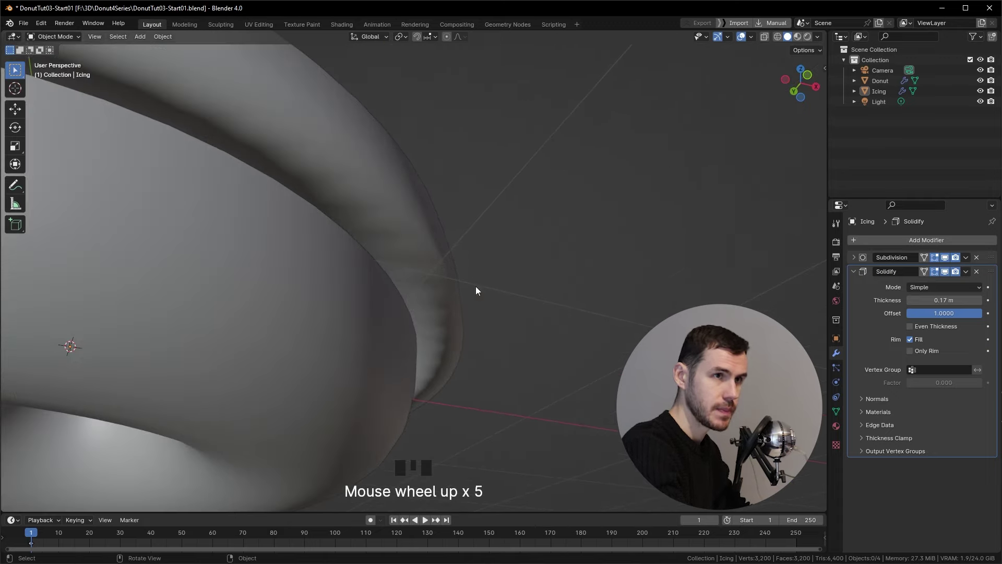
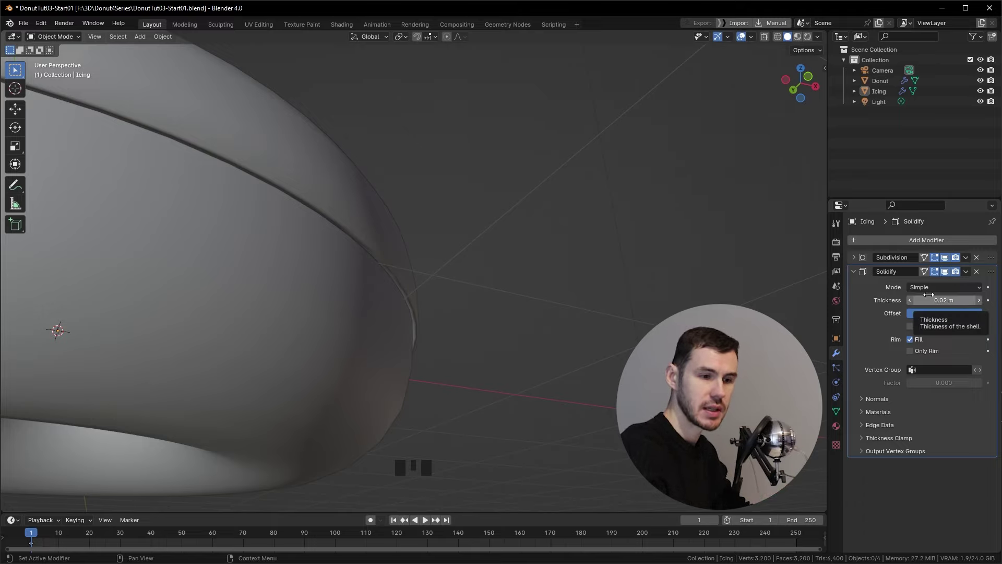
drag(479, 286, 475, 223)
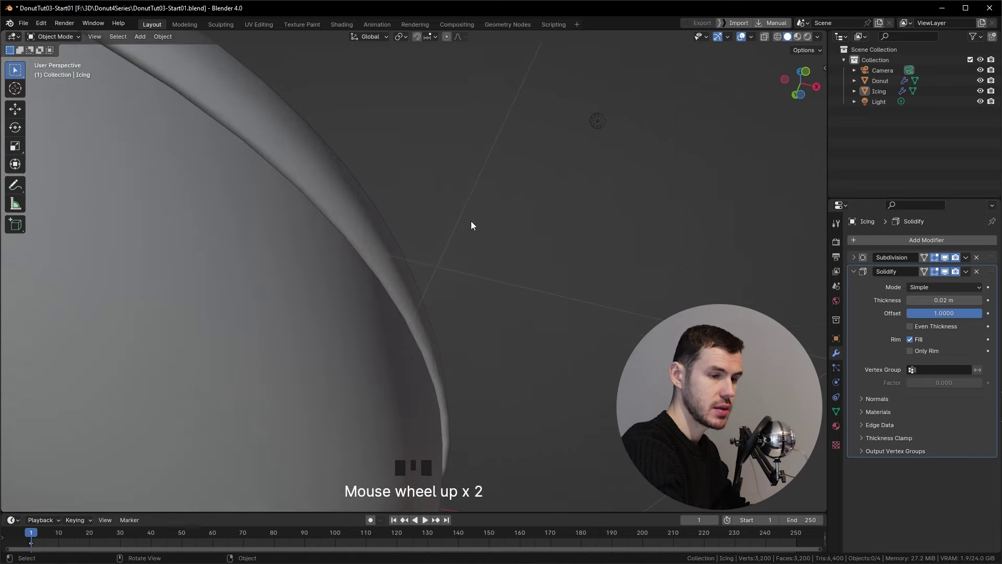
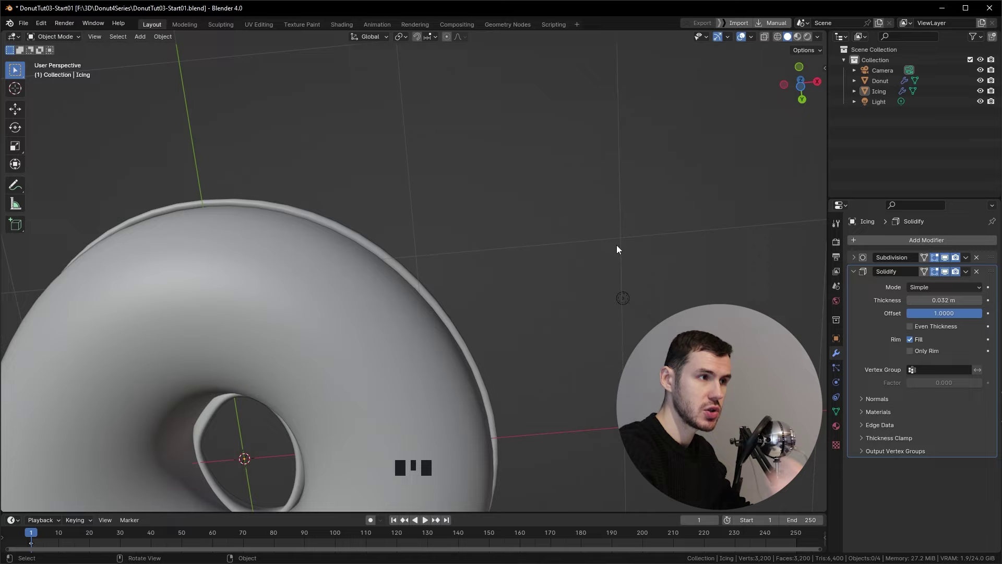
Settle the Solidify thickness at 0.032 m with offset 1 and select the Icing for editing
drag(495, 214, 451, 316)
scroll(up, 3)
drag(458, 299, 447, 260)
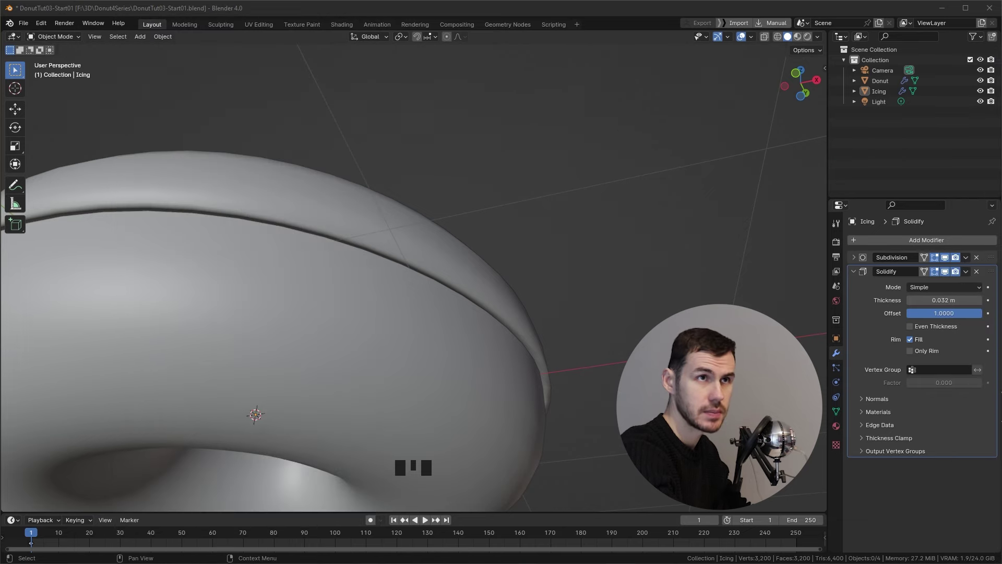
drag(437, 281, 438, 280)
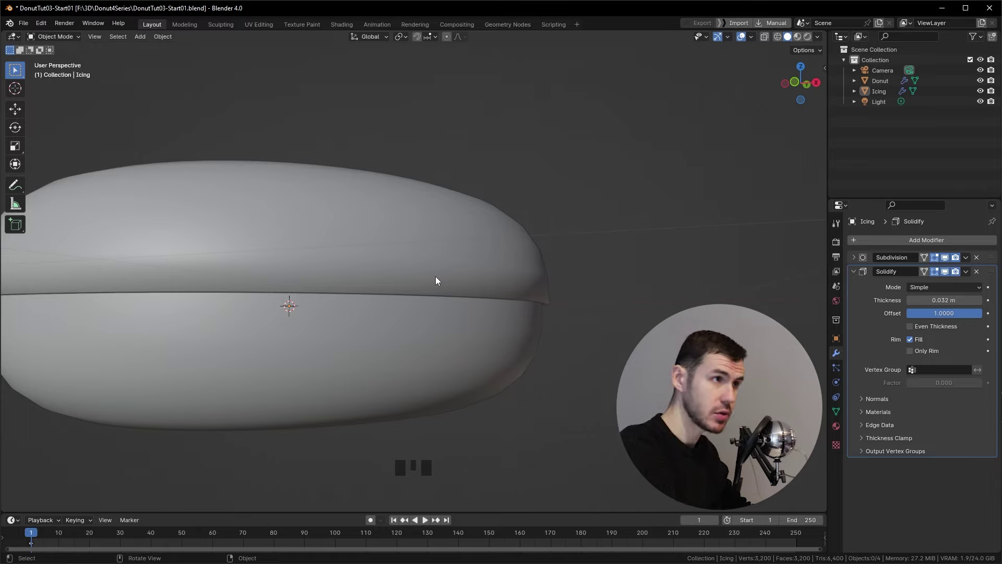
drag(437, 281, 433, 231)
click(432, 231)
Enter Edit Mode on the icing and enable the Solidify modifier's display while editing
middle_click(432, 251)
key(Tab)
drag(577, 240, 784, 272)
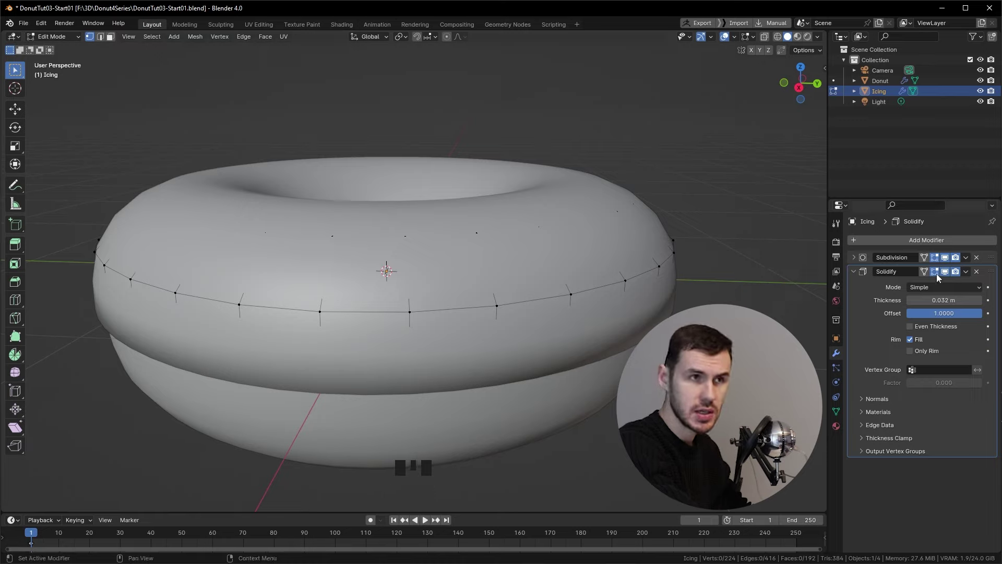
drag(861, 278, 937, 274)
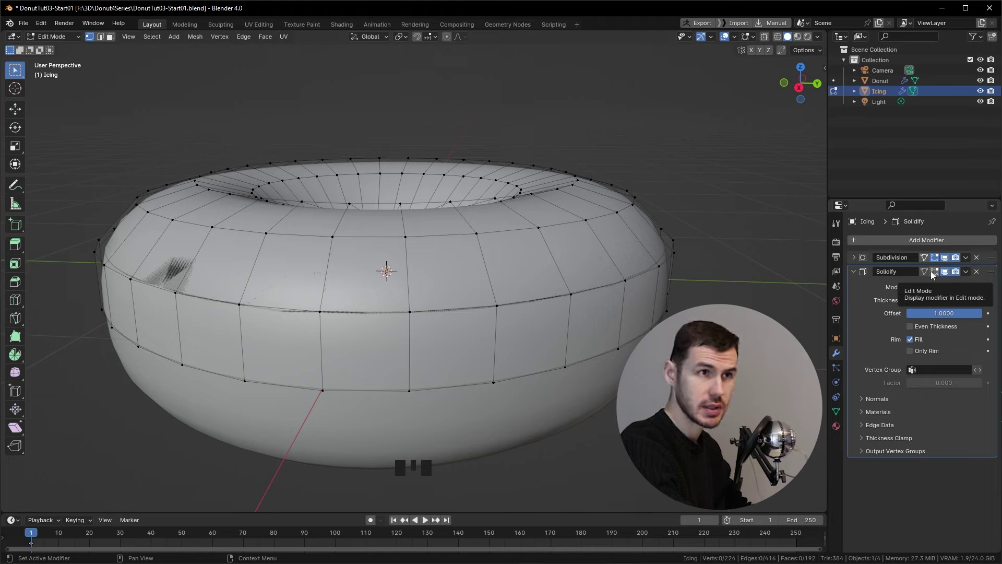
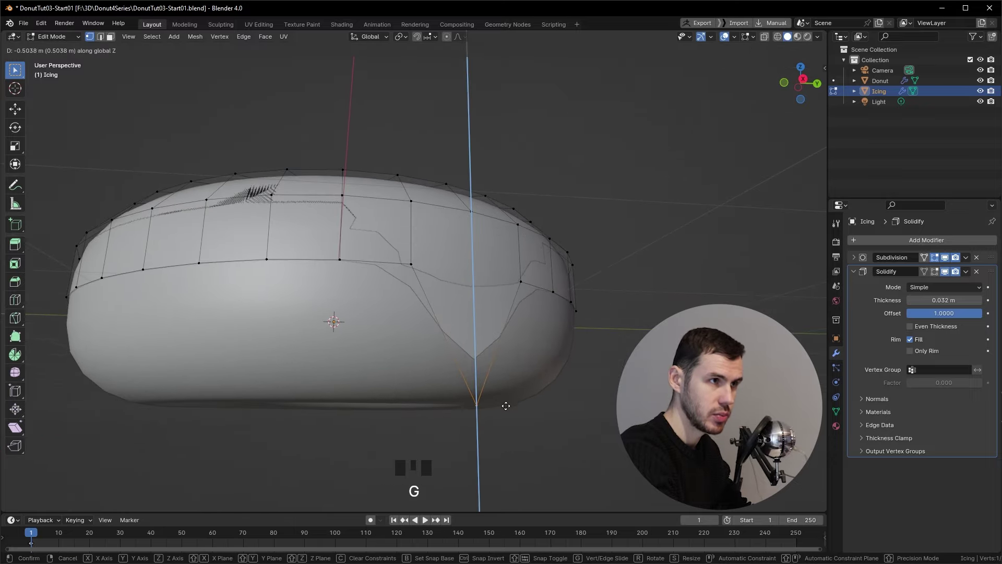
Undo the pulled-down drip so the icing's lower edge is flat again
drag(519, 231, 595, 296)
key(ctrl+z)
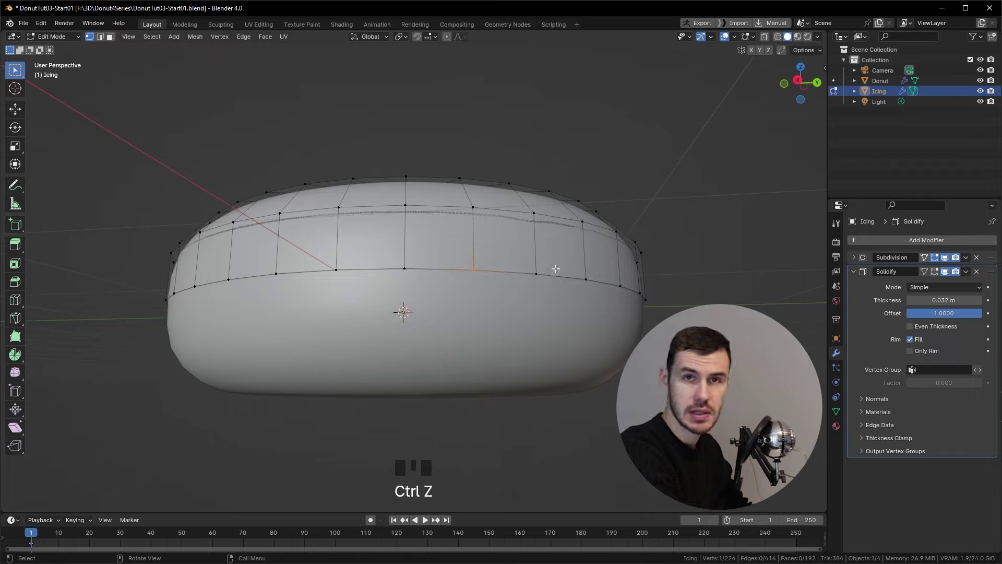
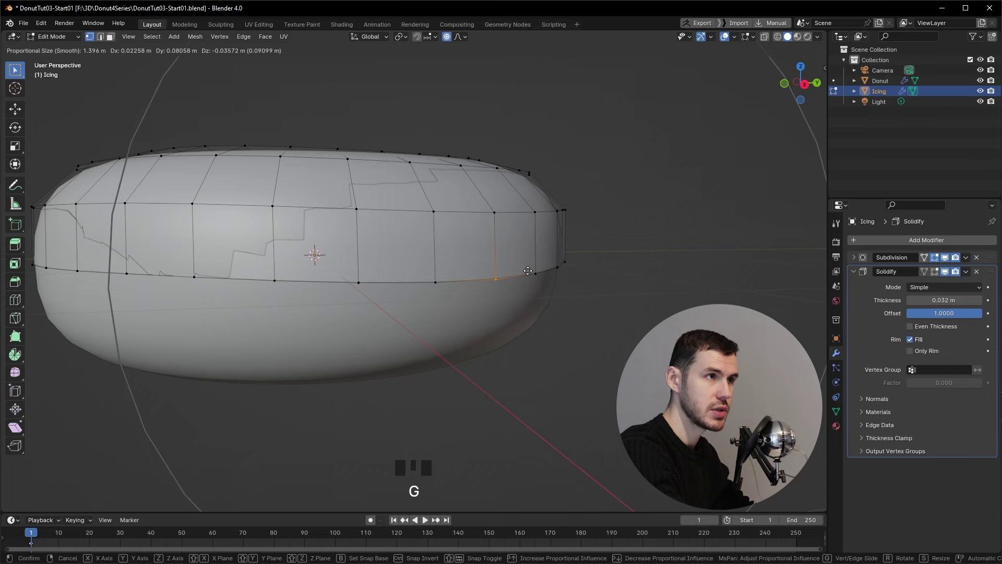
scroll(down, 3)
key(g)
scroll(up, 3)
middle_click(555, 257)
scroll(up, 3)
middle_click(560, 275)
Try trial G moves on the selected lower-edge vertex with proportional editing and cancel them
key(g)
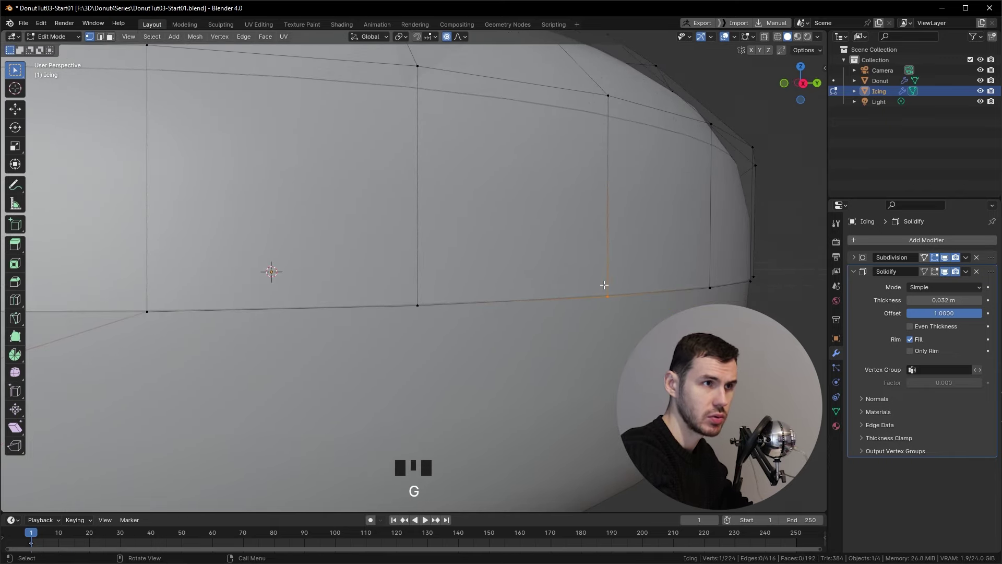
scroll(down, 3)
middle_click(563, 275)
scroll(down, 3)
key(g)
key(g)
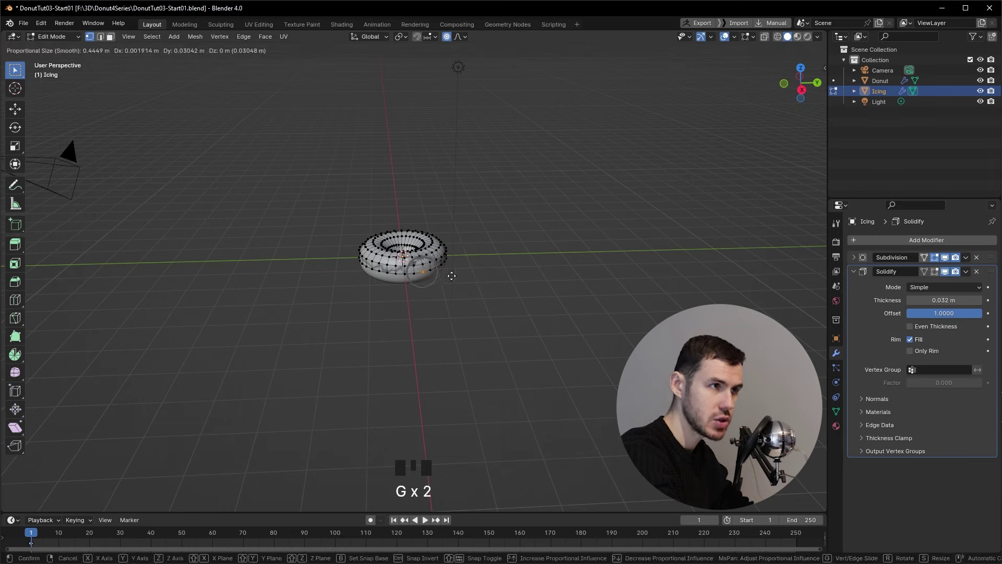
middle_click(462, 247)
scroll(up, 3)
drag(511, 257, 472, 259)
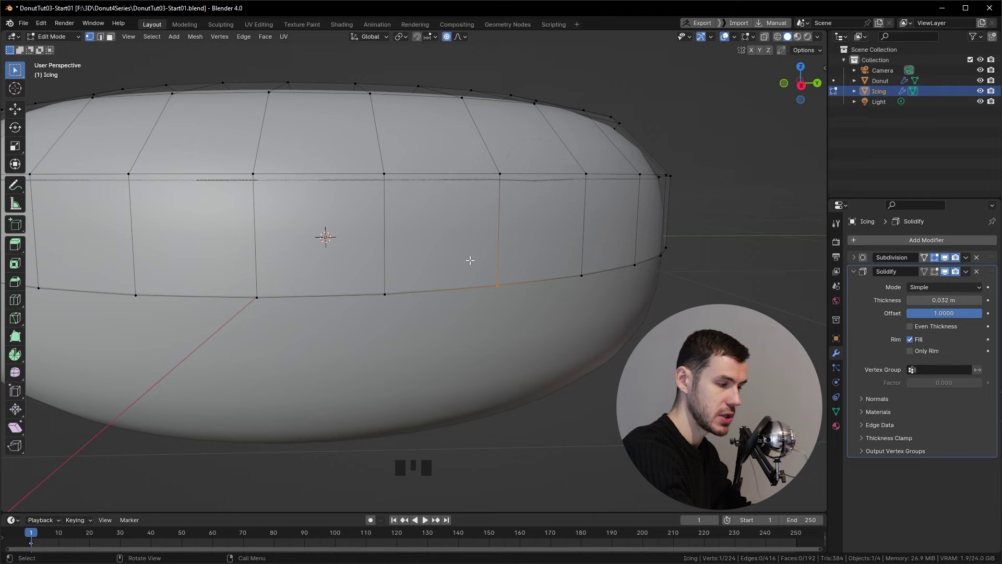
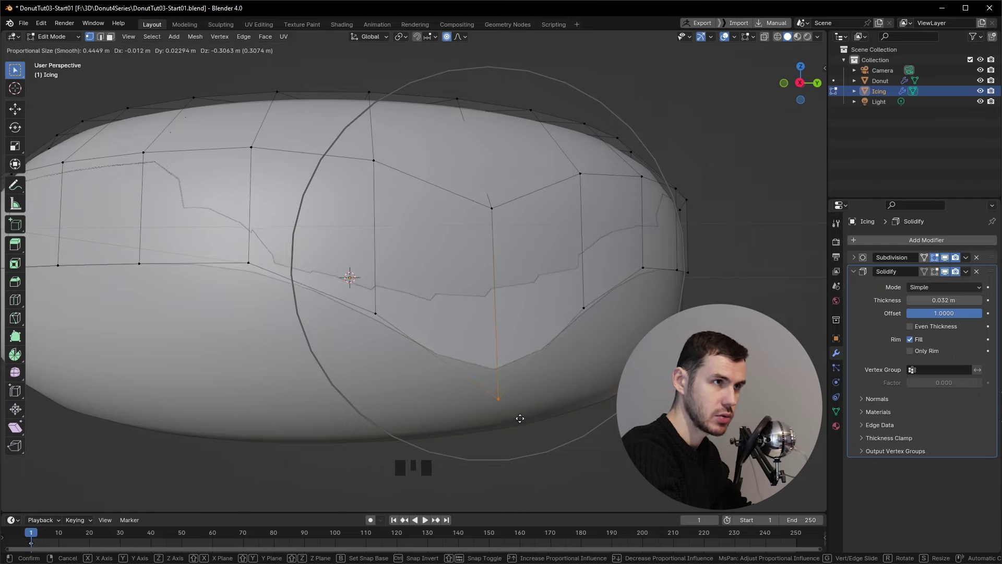
drag(542, 321, 468, 217)
drag(461, 227, 486, 192)
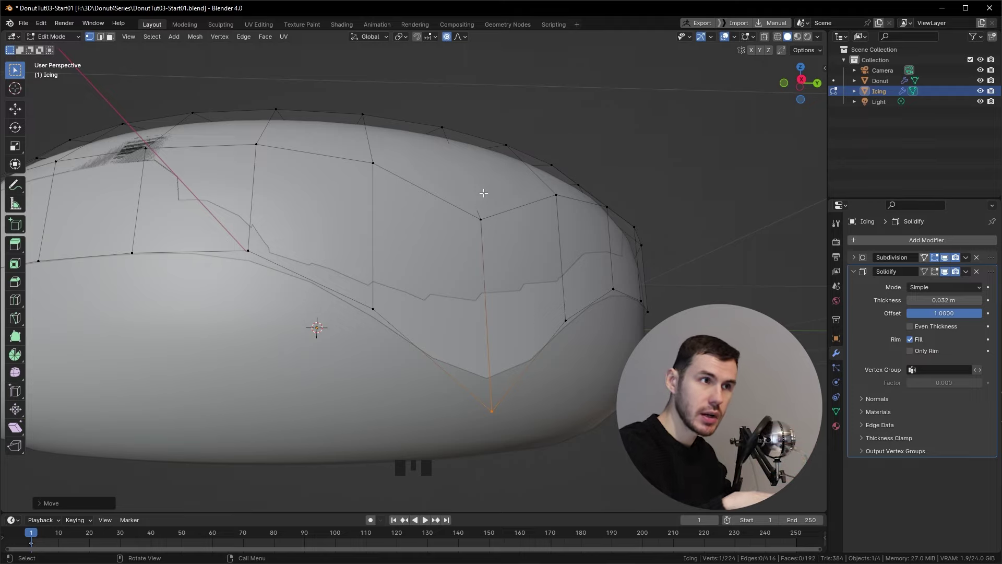
drag(510, 284, 513, 355)
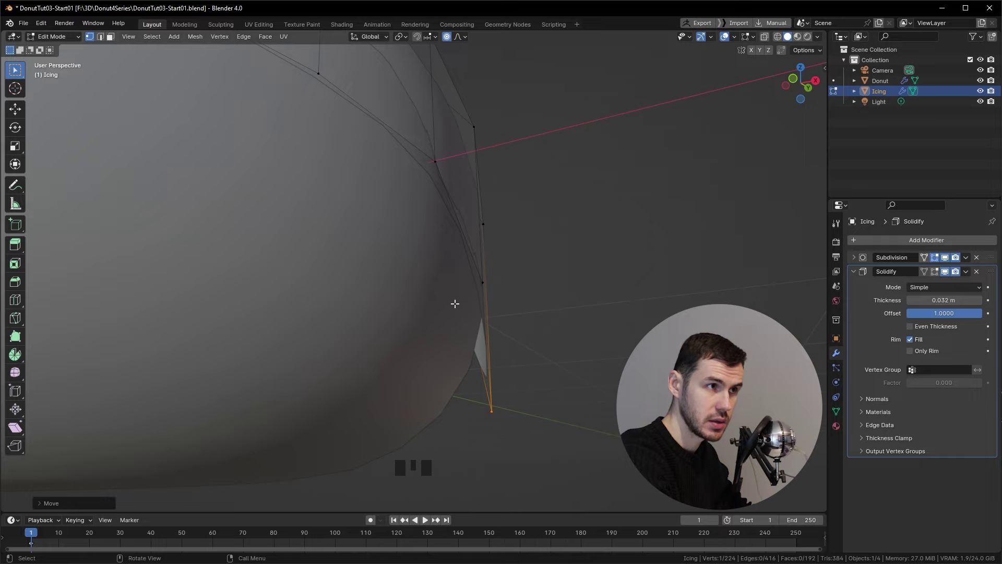
key(ctrl+z)
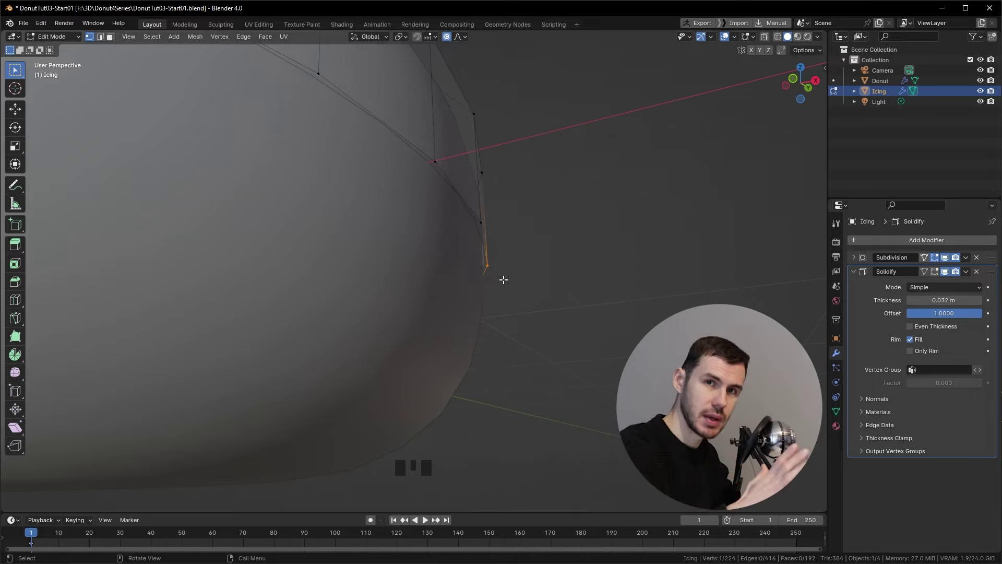
Switch on the Snap magnet toggle in the viewport header for vertex moves
drag(514, 195, 423, 44)
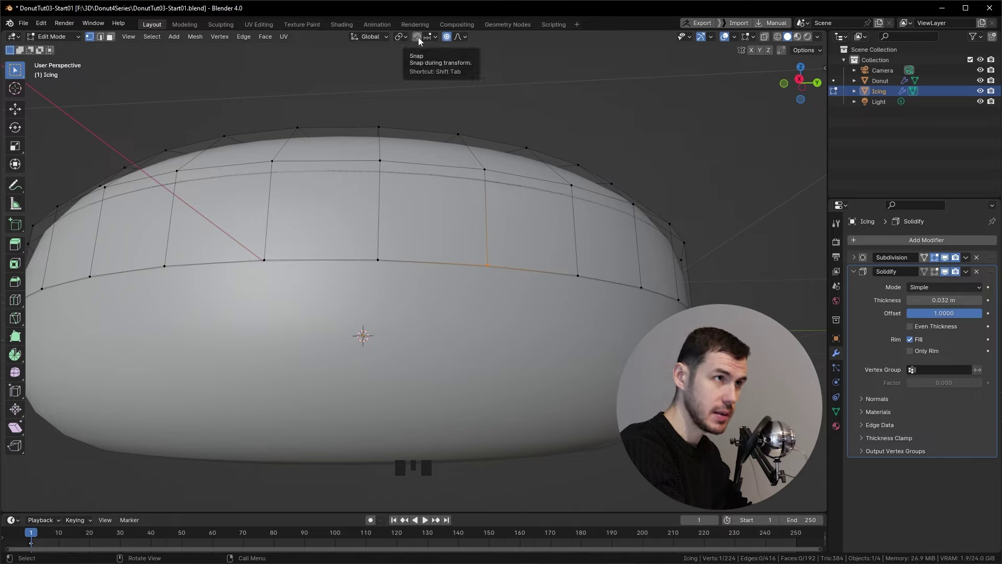
drag(424, 44, 424, 43)
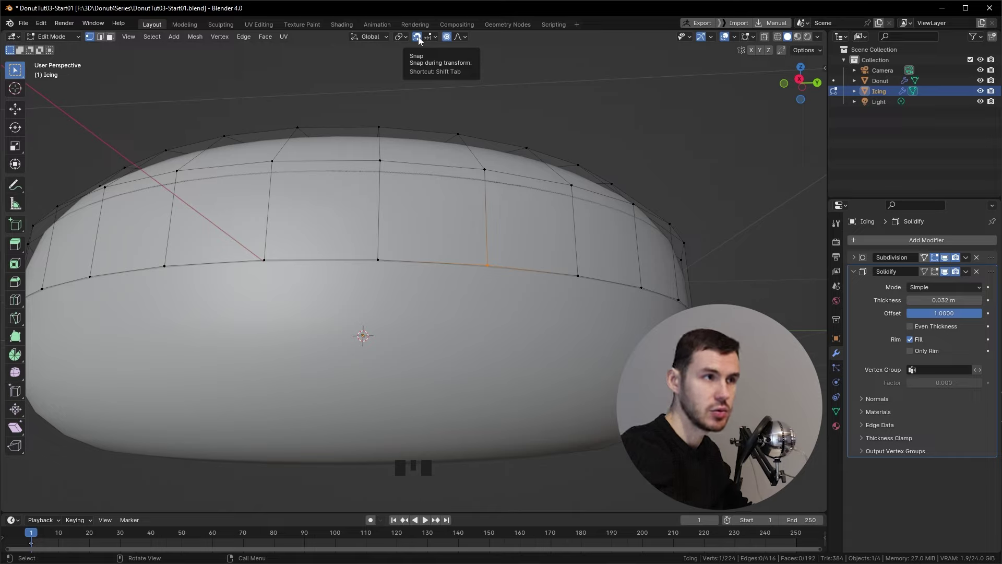
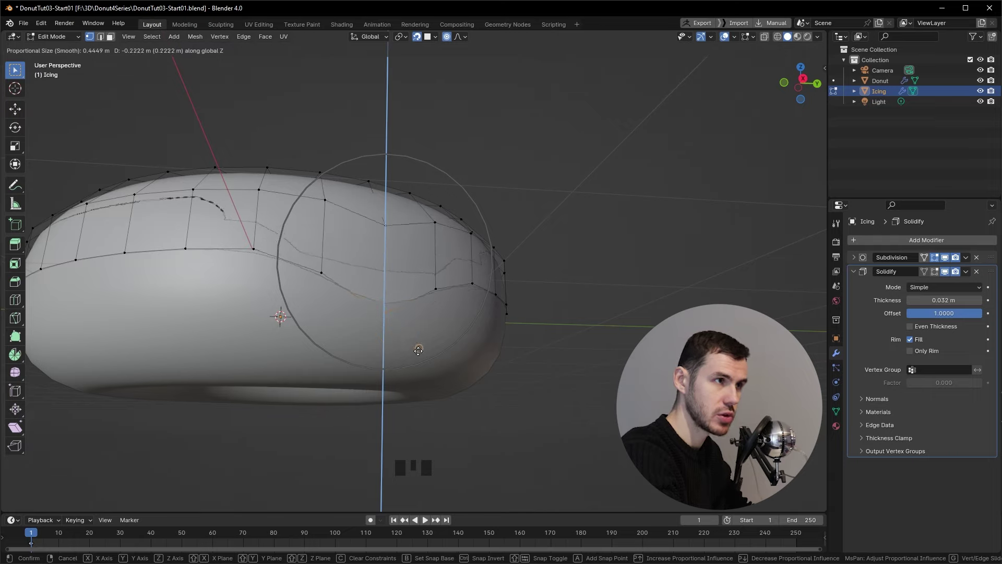
Undo the drip and set snapping to Face Project from the Snap dropdown
drag(430, 358, 359, 313)
key(ctrl+z)
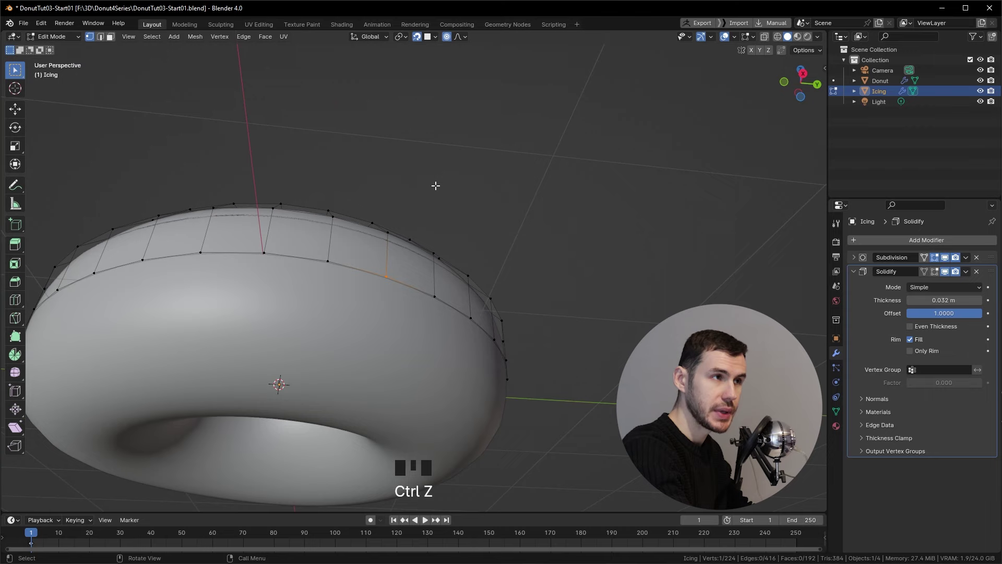
drag(427, 243, 438, 39)
drag(439, 40, 538, 195)
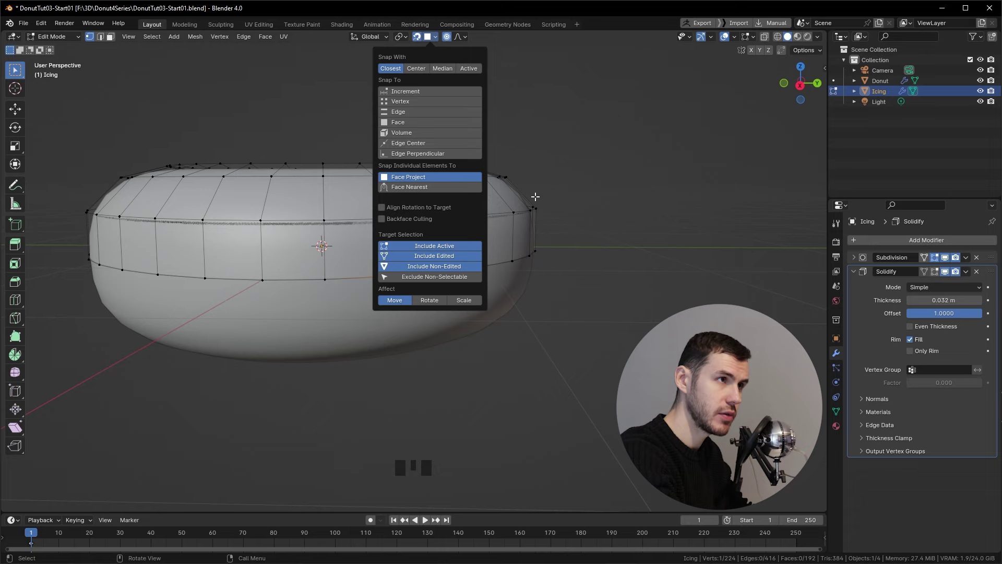
Try a face-projected vertex drip on the icing, then undo it so the lower edge is flat
middle_click(436, 263)
key(g)
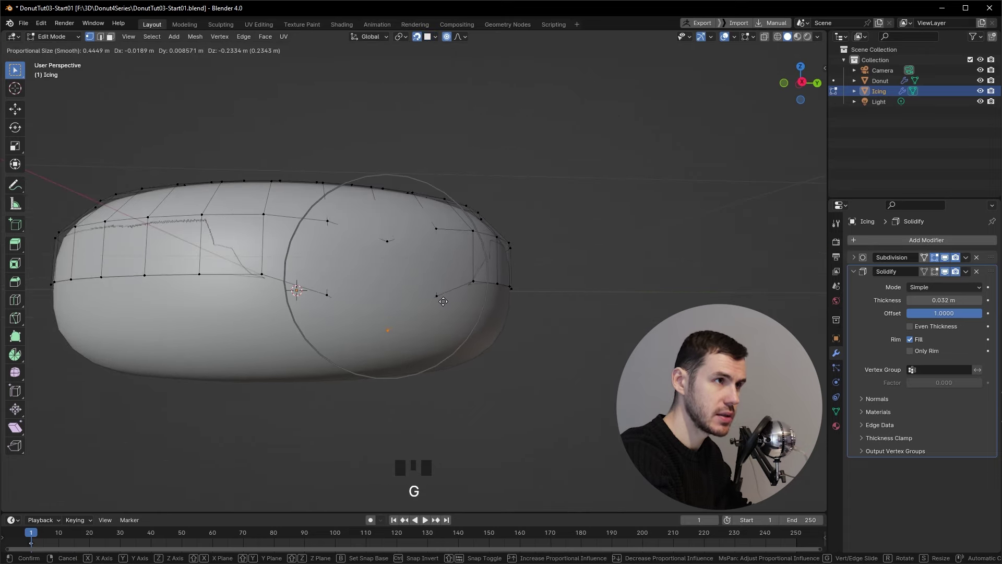
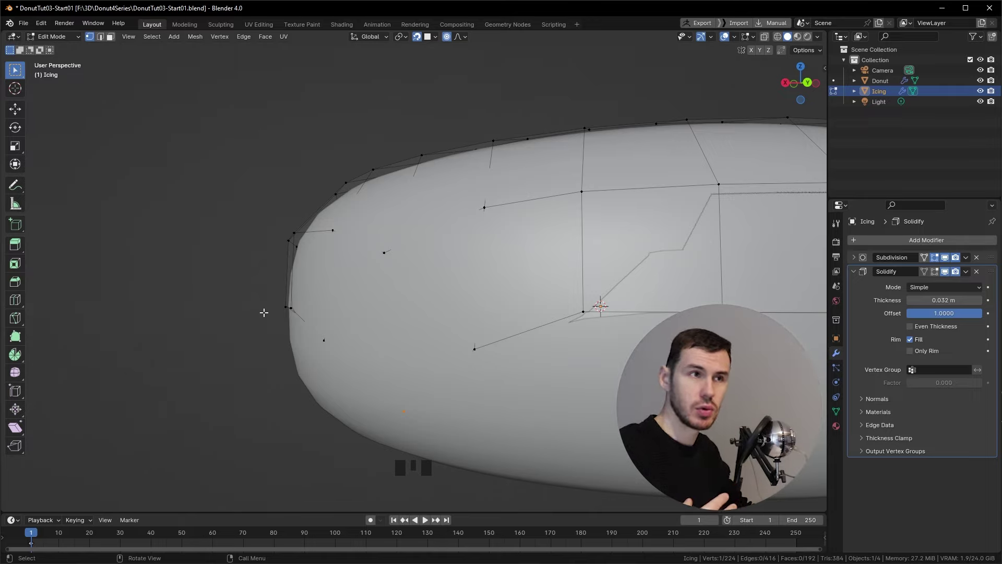
key(ctrl+z)
key(ctrl+z)
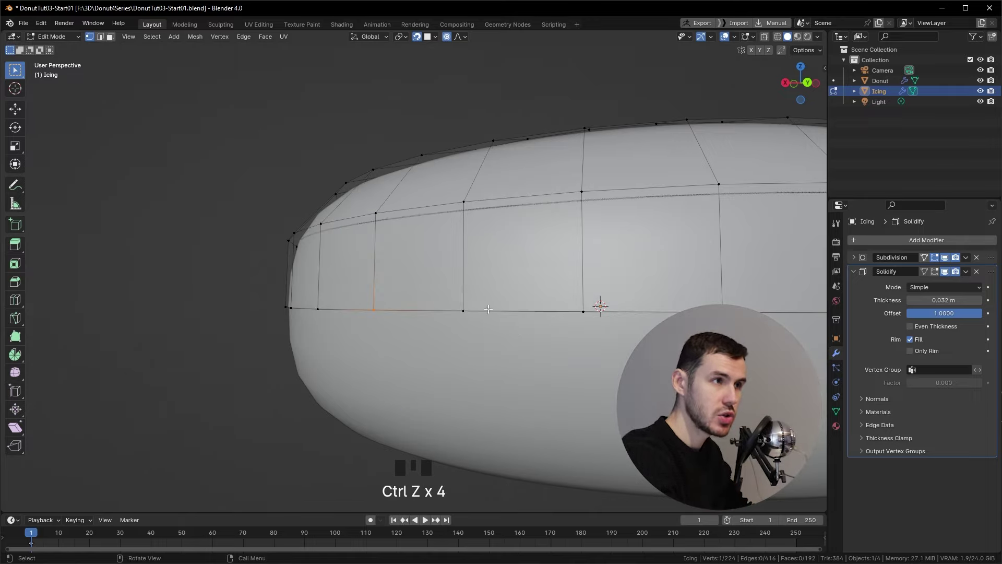
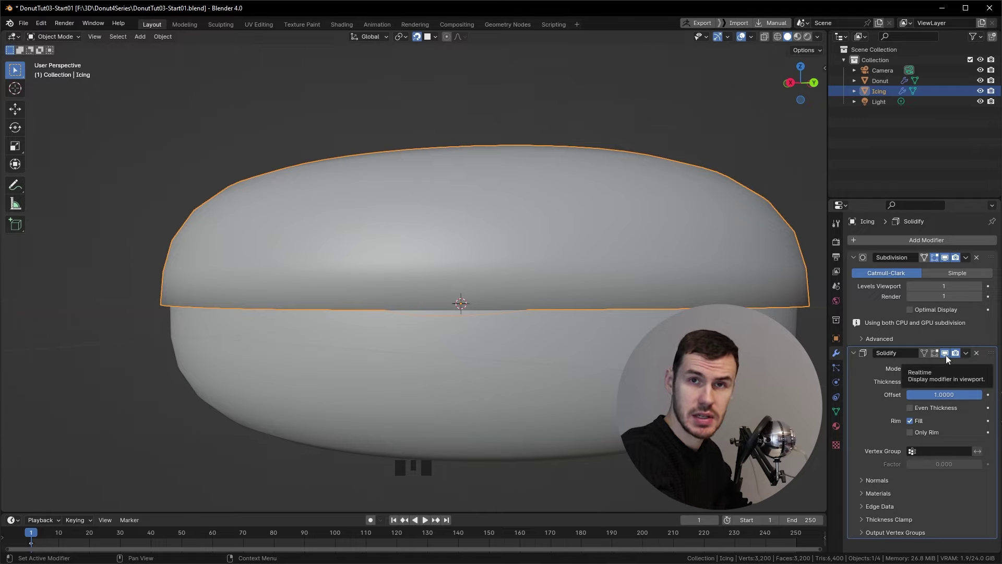
Toggle the Solidify viewport display, inspect the icing mesh and restore Subdivision above Solidify
click(952, 362)
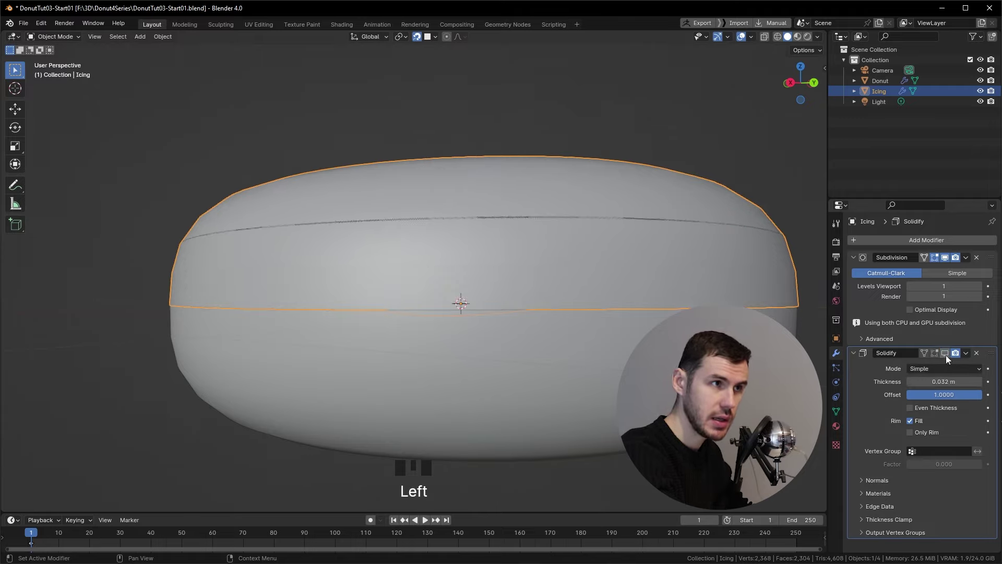
drag(621, 302, 756, 42)
drag(757, 42, 933, 247)
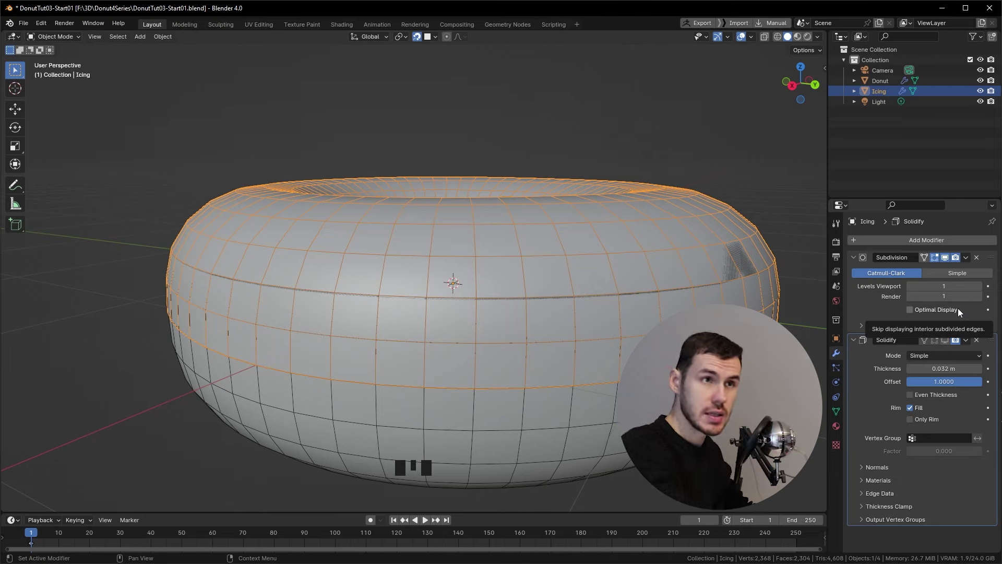
drag(968, 261, 697, 250)
drag(697, 250, 728, 270)
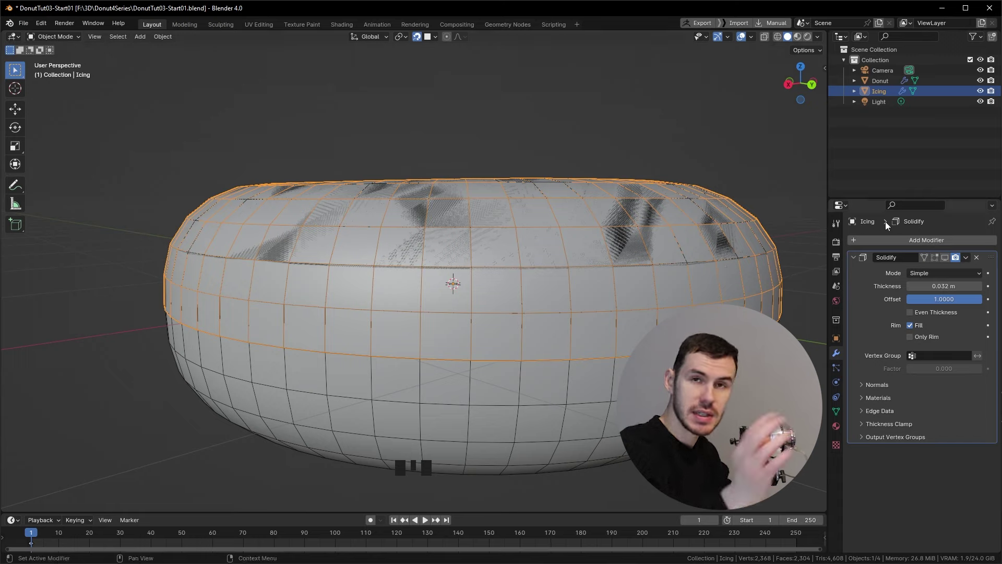
key(ctrl+z)
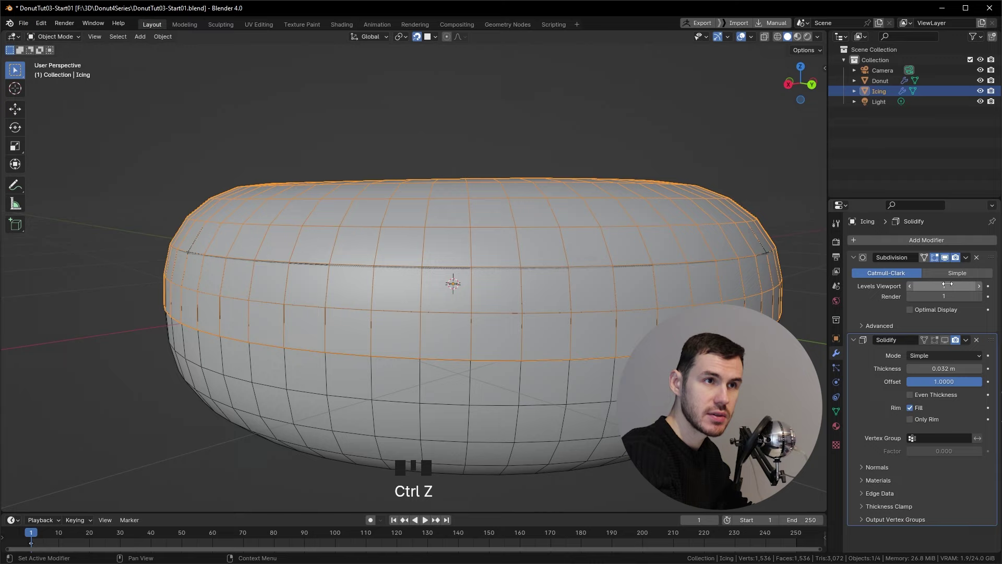
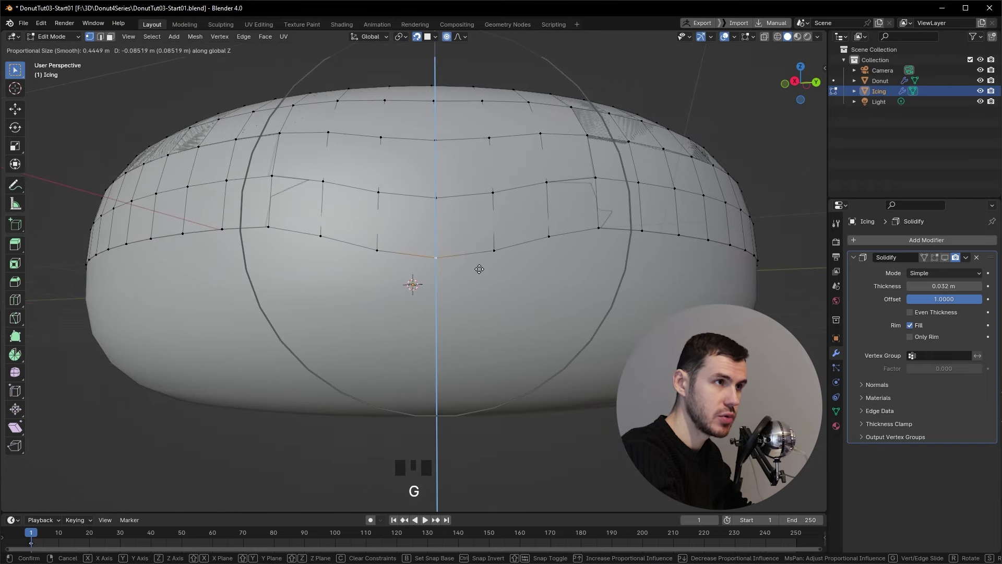
Refine the proportional move into a pointed front-edge drip and return to Object Mode
key(`)
key(g)
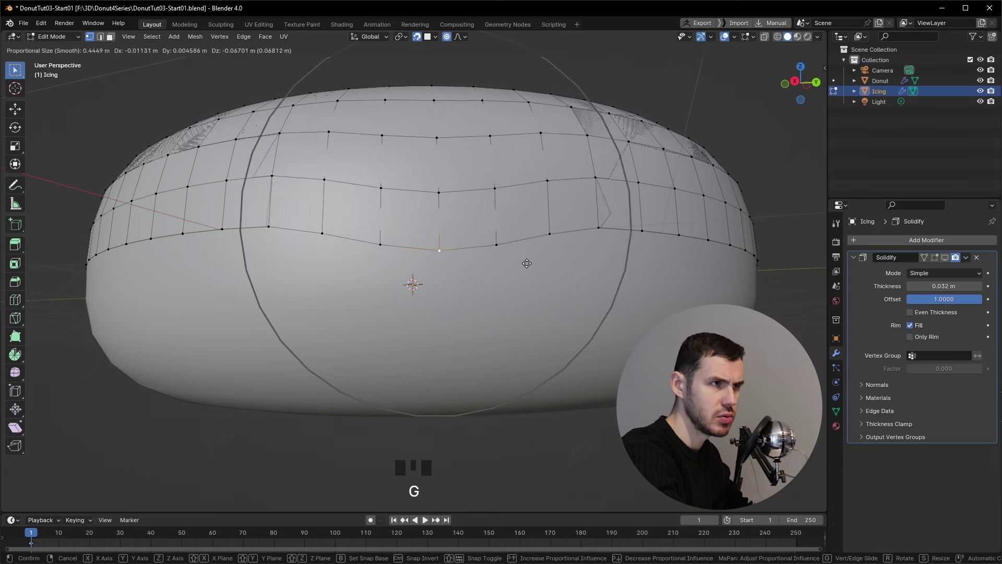
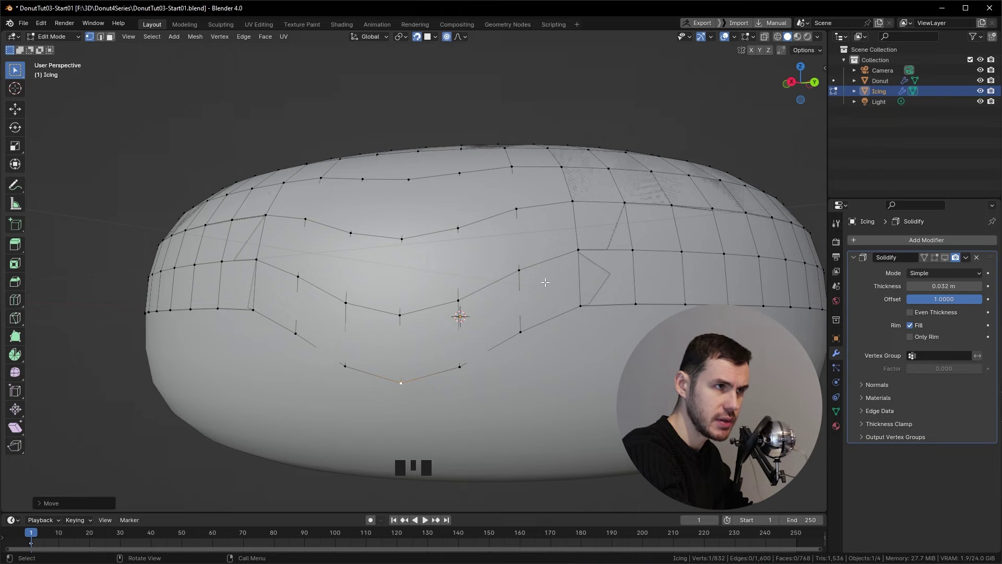
key(Tab)
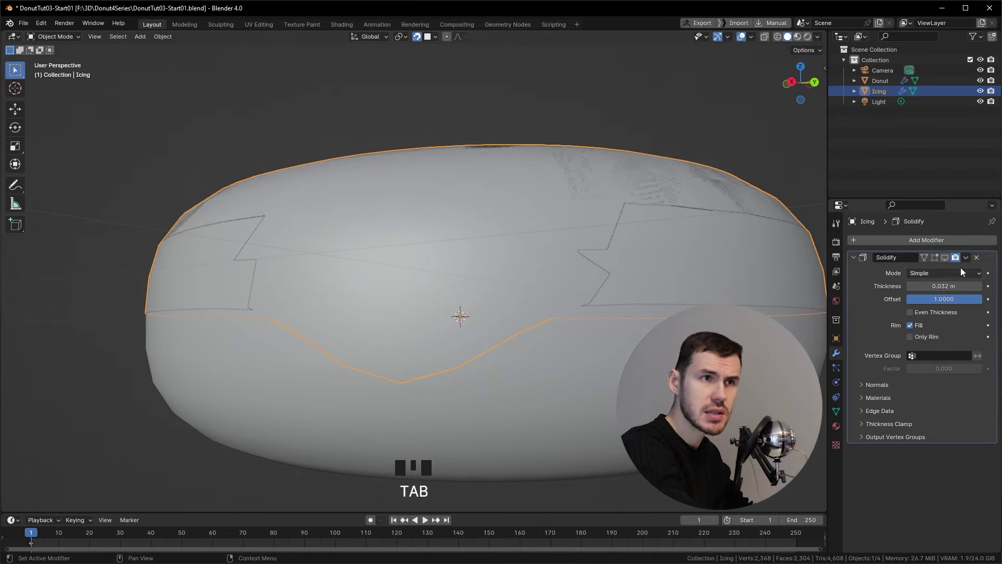
Orbit around the donut to inspect the drip from below and from the side
drag(951, 267, 555, 302)
drag(554, 302, 477, 267)
scroll(down, 3)
drag(478, 269, 410, 295)
scroll(down, 3)
drag(474, 263, 544, 50)
drag(266, 39, 263, 91)
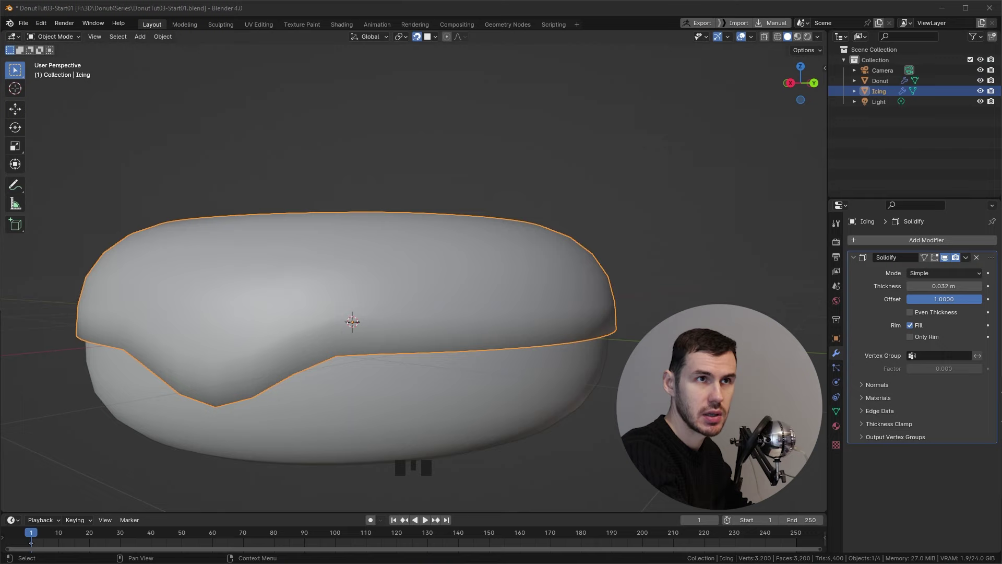
drag(587, 314, 545, 323)
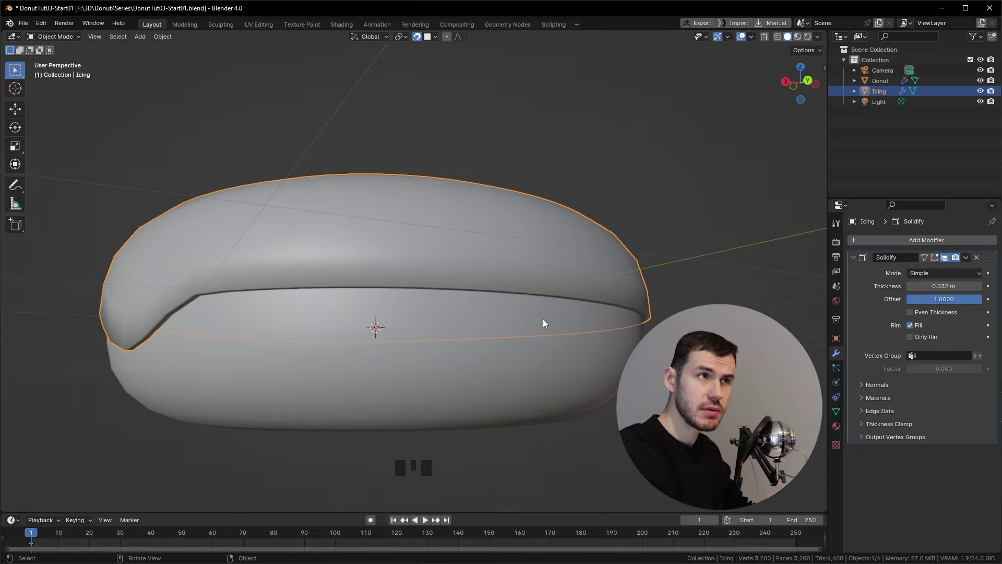
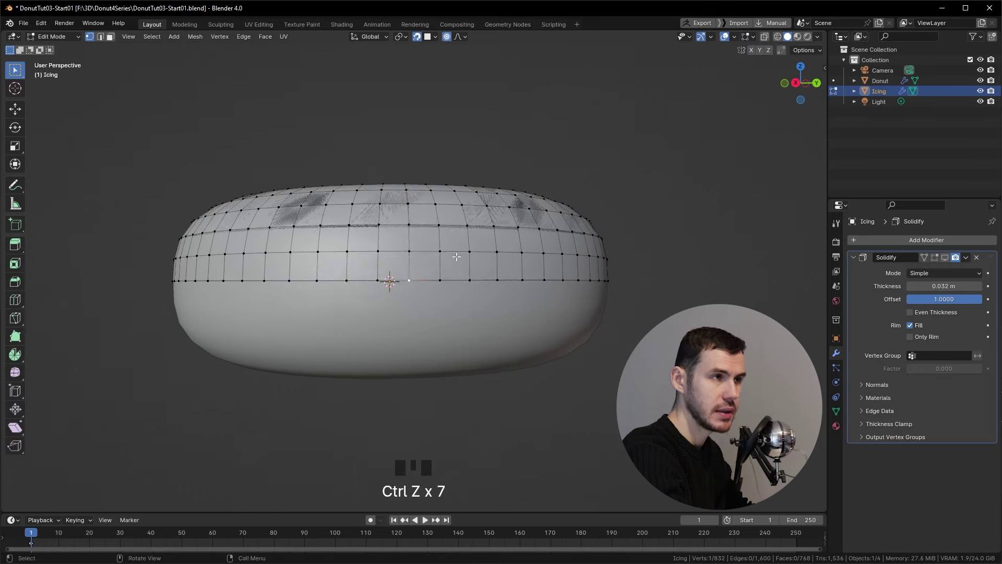
Reshape another stretch of the icing edge into a drip, view the donut from above, and re-enter editing with nothing selected
key(g)
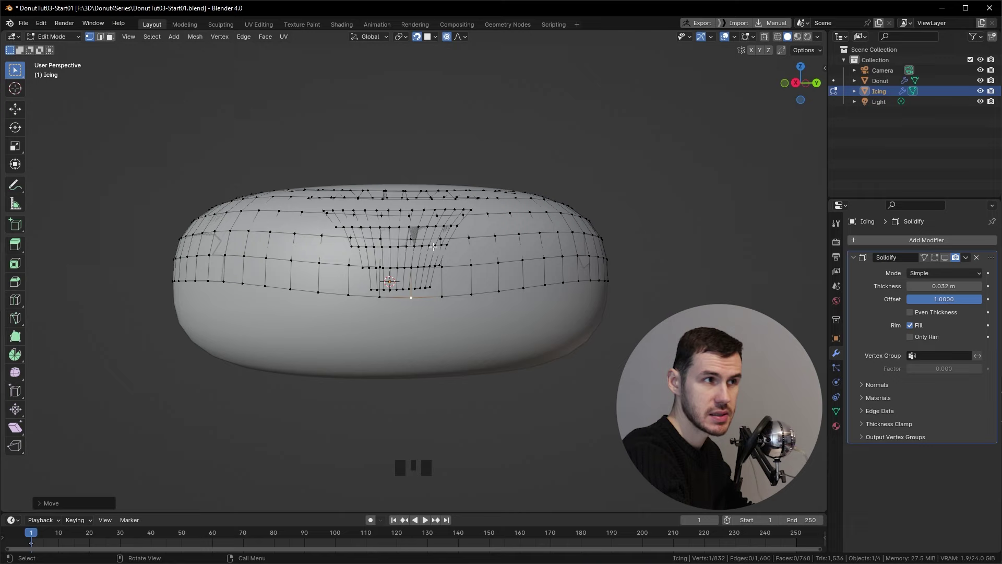
key(Tab)
drag(499, 165, 944, 259)
click(944, 259)
drag(287, 281, 484, 369)
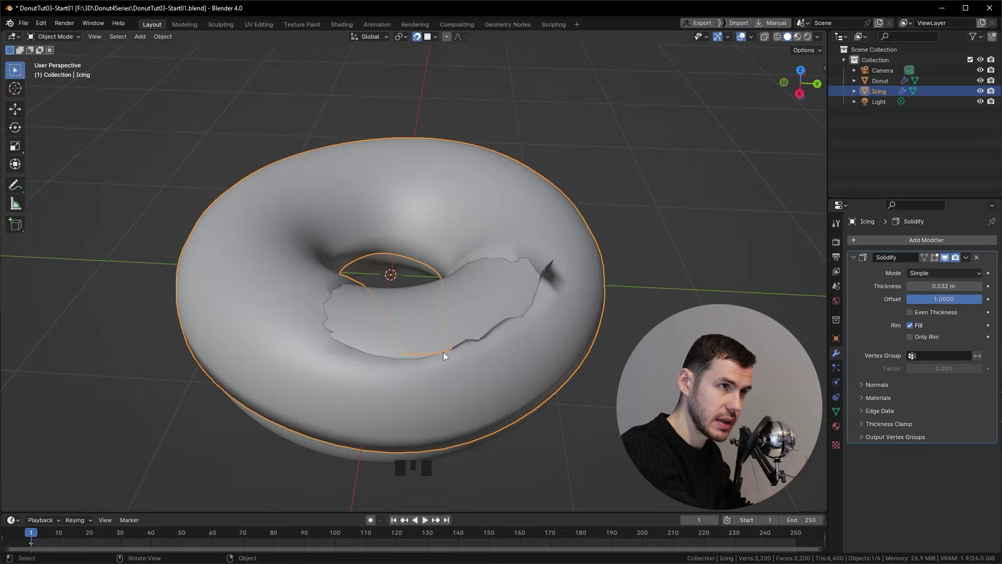
key(ctrl+z)
key(ctrl+z)
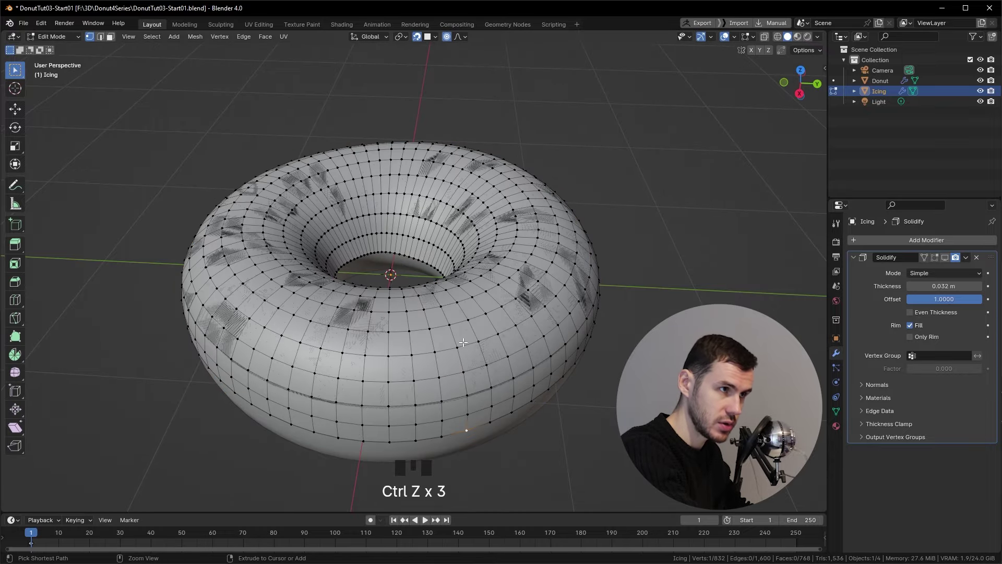
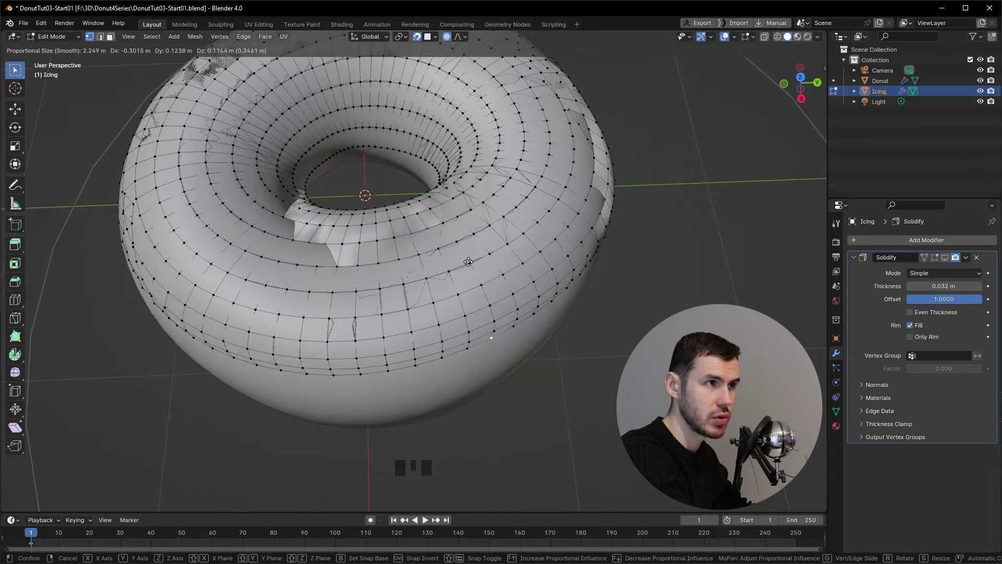
Zoom and orbit into the donut hole to see the icing's inner edge rings
scroll(down, 3)
middle_click(463, 320)
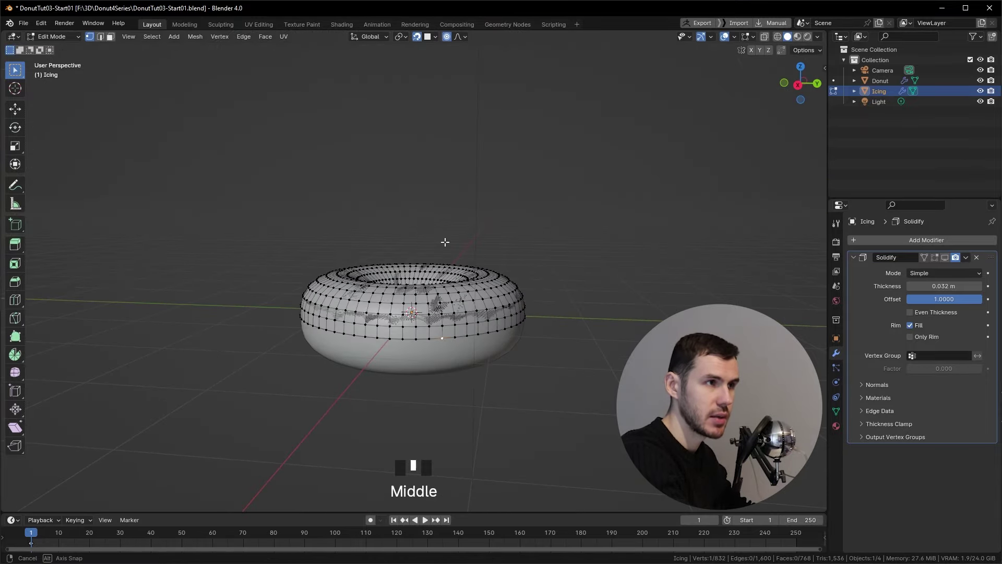
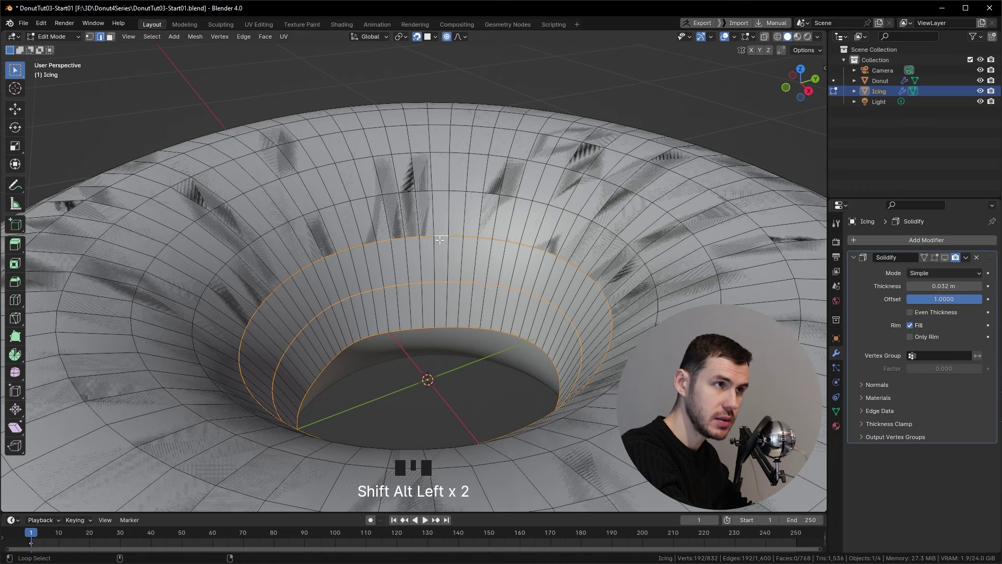
Reset the selection to the bottom inner ring, growing and shrinking it with Ctrl+Numpad+
key(ctrl+z)
key(ctrl+z)
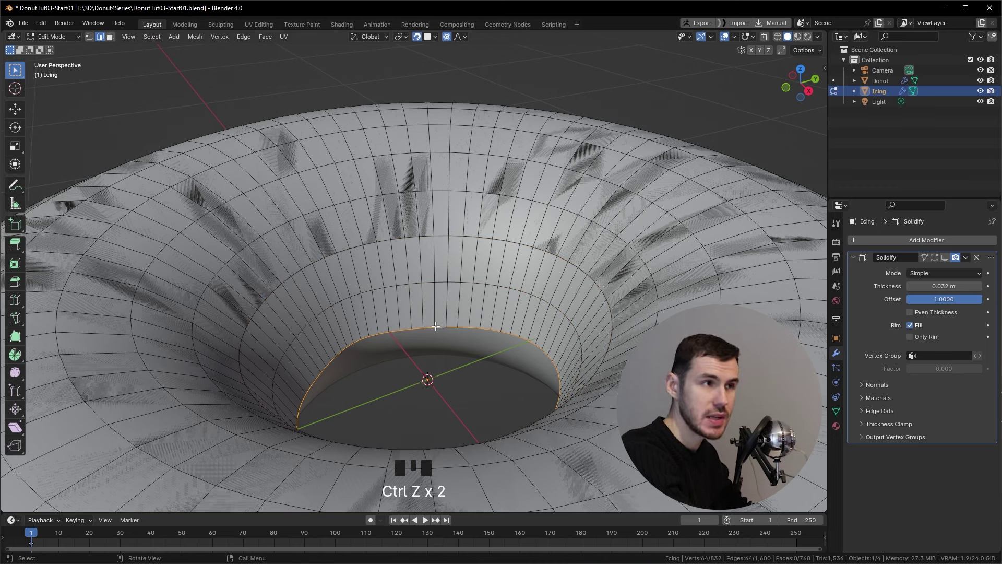
key(ctrl+KP_Add)
key(ctrl+KP_Add)
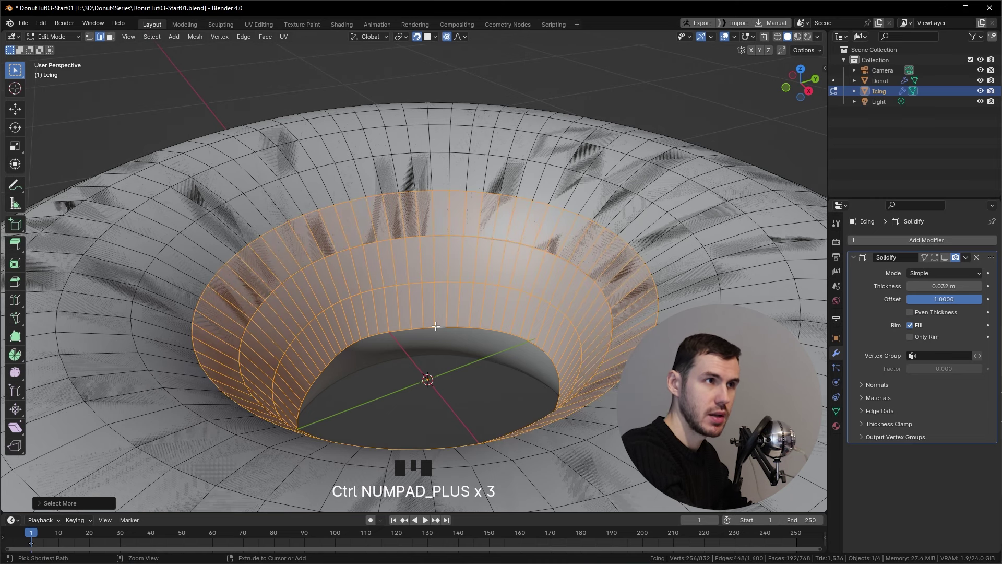
key(ctrl+z)
key(ctrl+z)
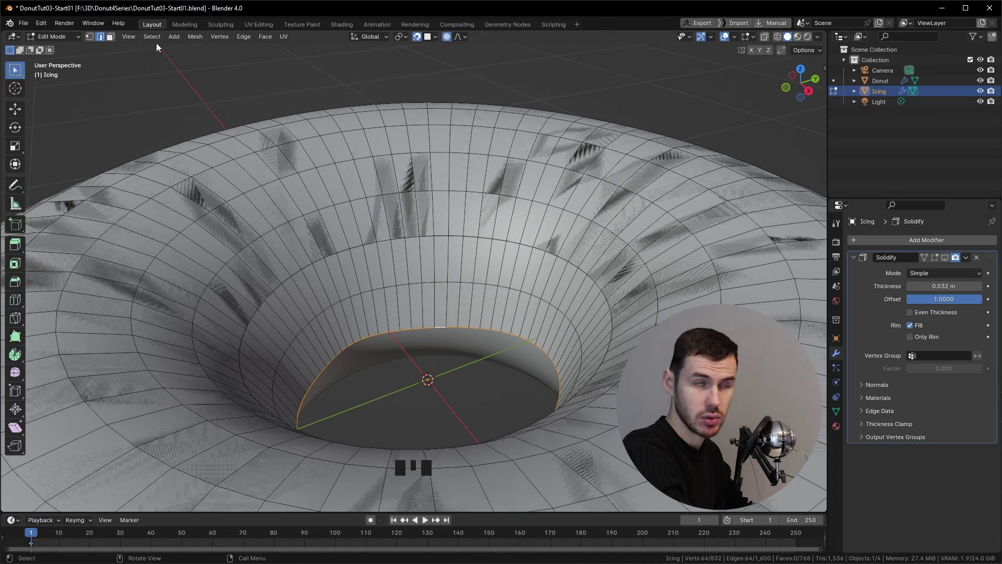
Grow the selection up the inner hole wall, hide those faces with H and reveal them with Alt+H
drag(159, 42, 285, 179)
key(ctrl+KP_Add)
key(ctrl+KP_Add)
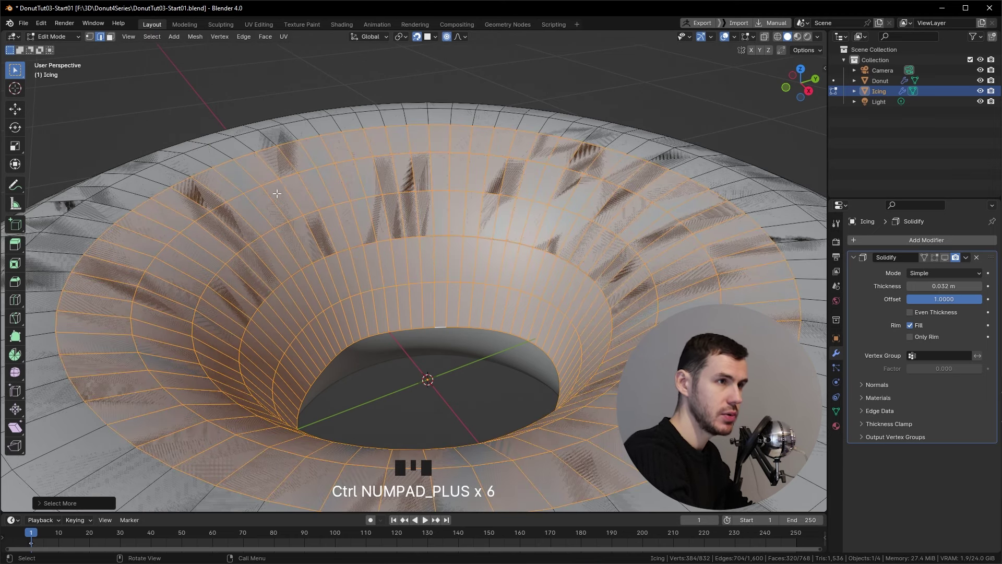
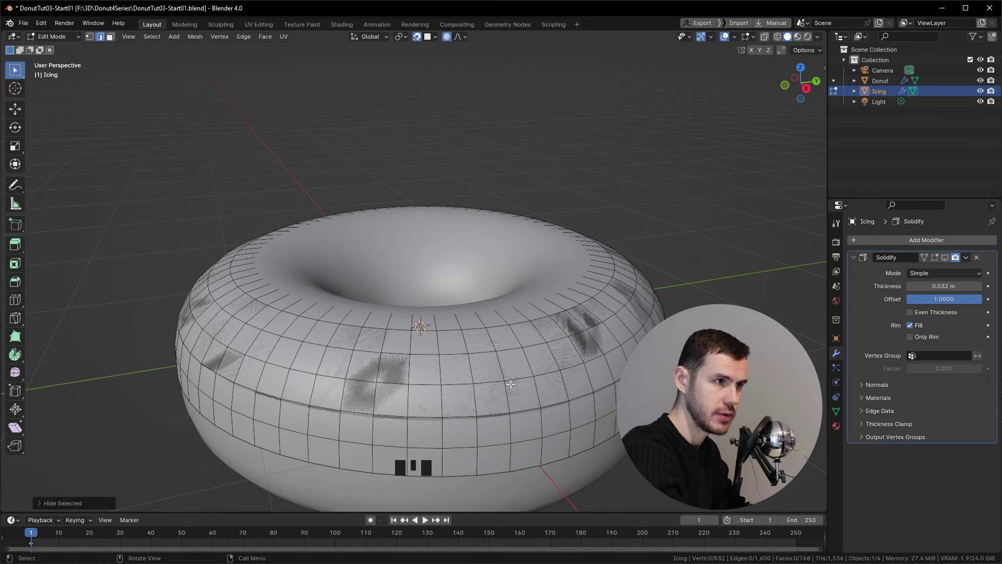
key(ctrl+z)
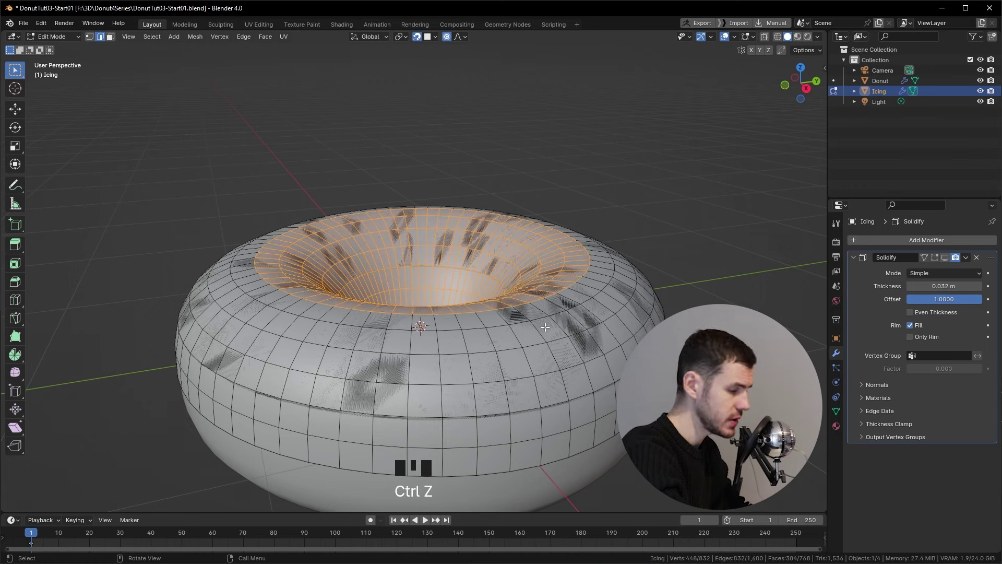
key(h)
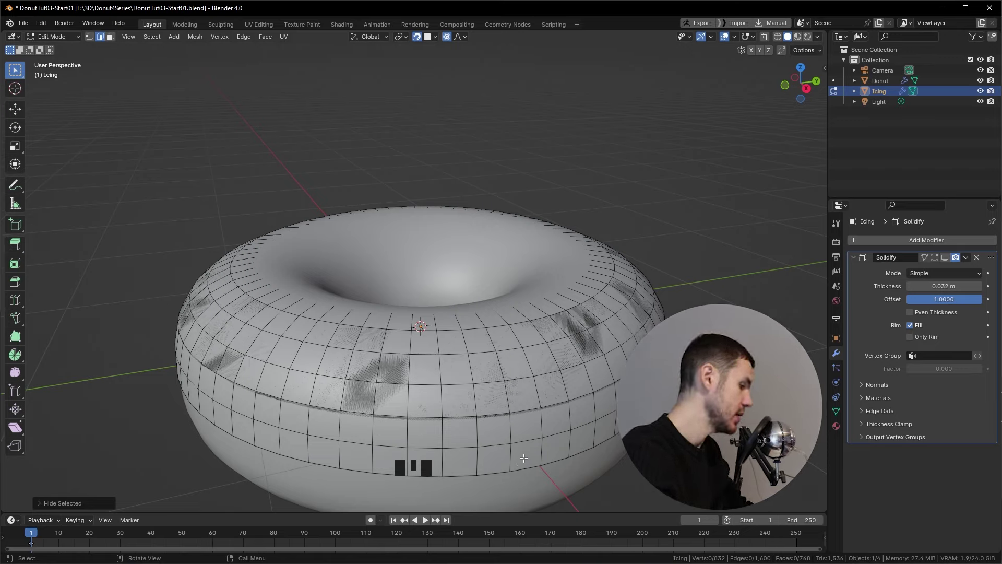
key(alt+h)
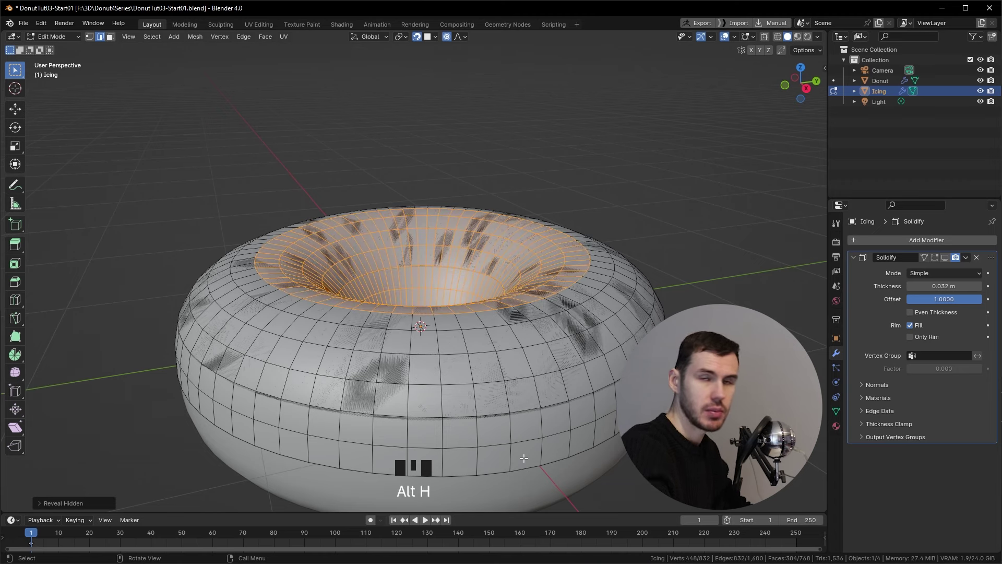
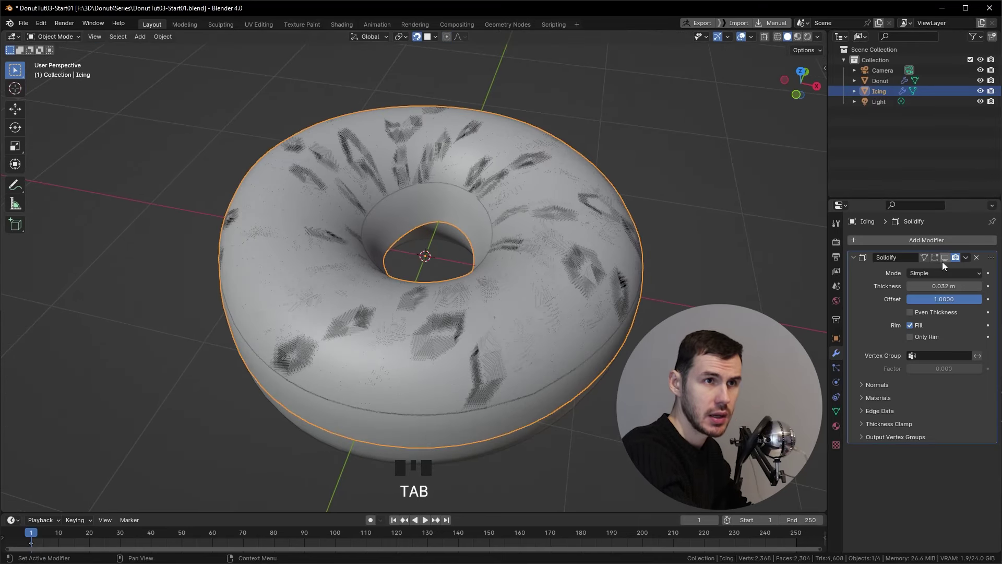
Orbit to a side view of the icing and enter Edit Mode with the selection cleared
drag(945, 265, 955, 258)
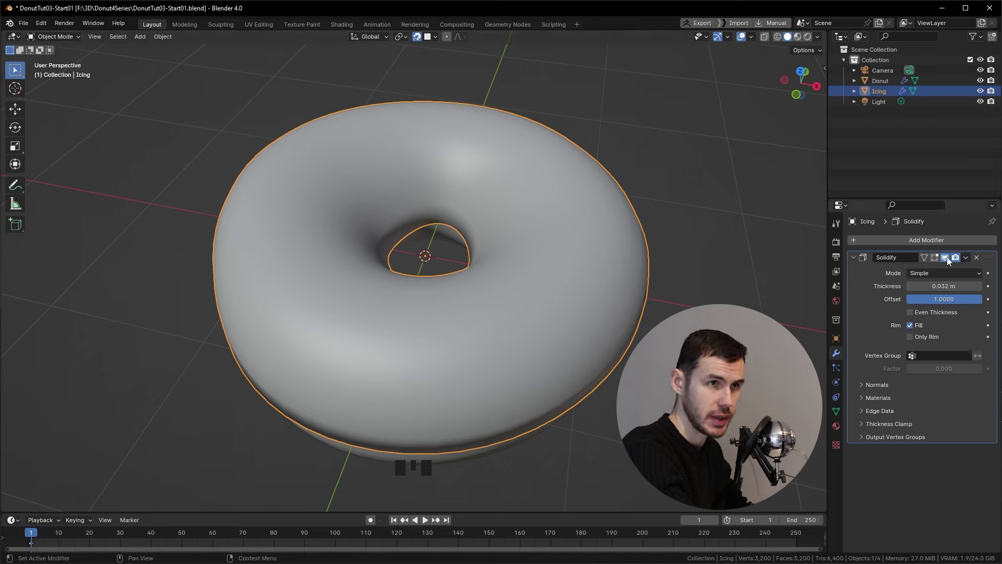
drag(951, 263, 687, 283)
key(Tab)
key(z)
middle_click(479, 256)
key(z)
middle_click(724, 265)
Pull a lower-edge vertex downward with proportional falloff to start a new drip
key(1)
drag(543, 316, 526, 315)
click(526, 315)
Pull further lower-edge points down with soft falloff, forming drips and a wavy edge
key(g)
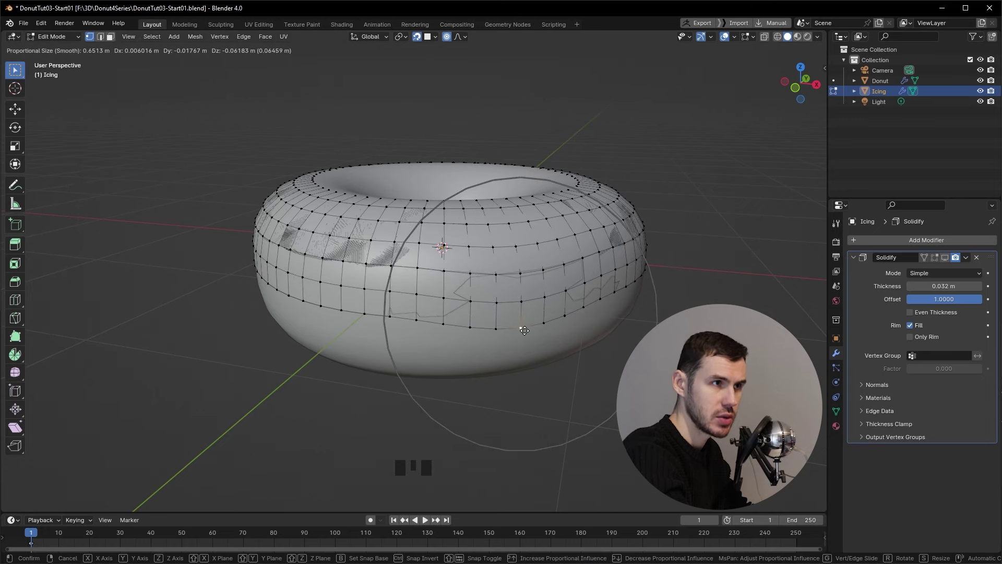
drag(534, 327, 584, 328)
key(g)
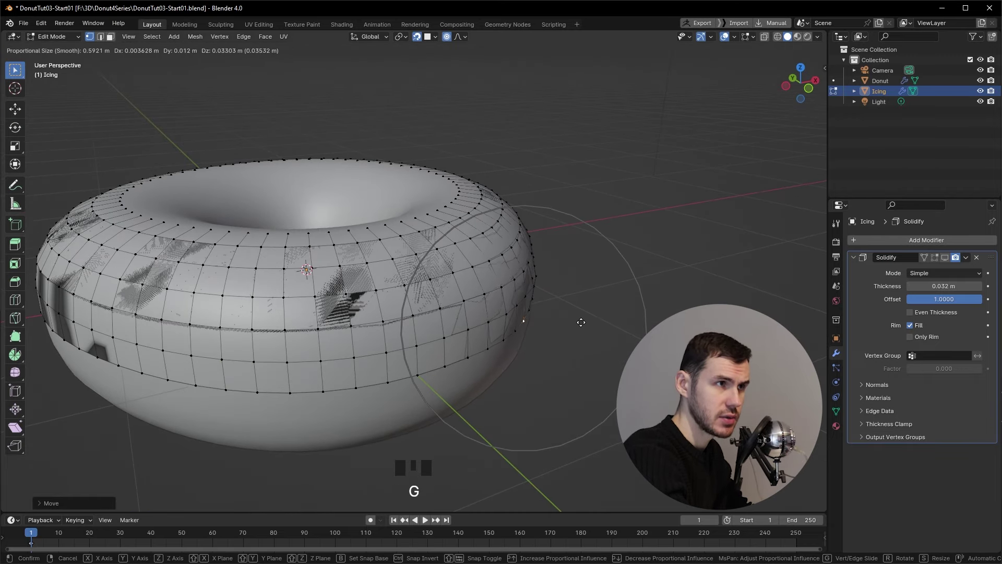
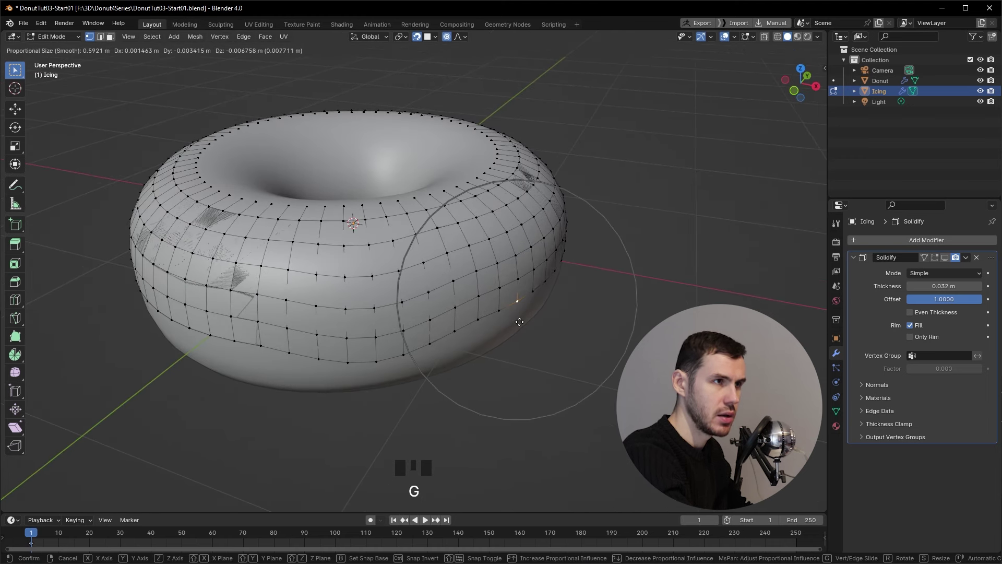
middle_click(526, 317)
key(g)
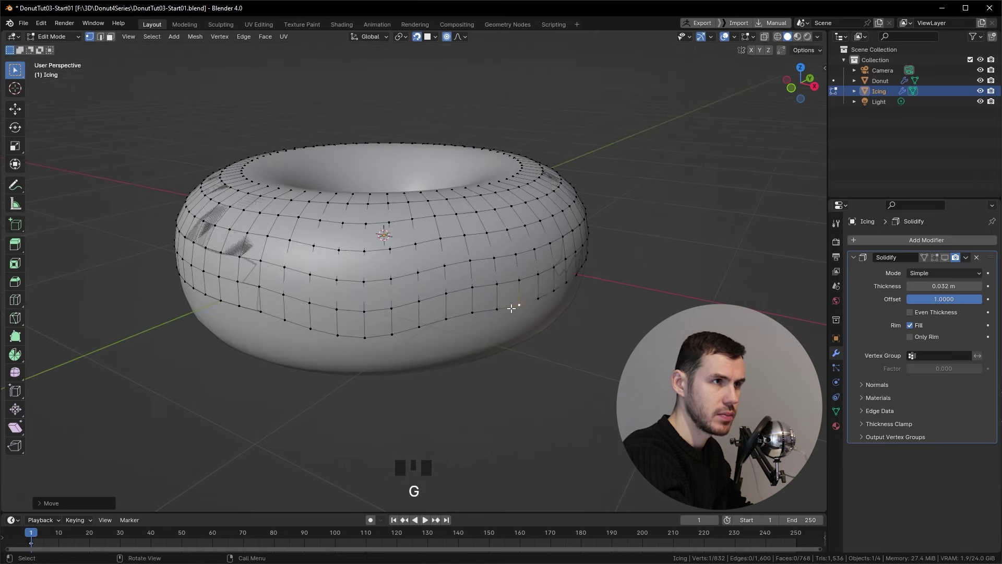
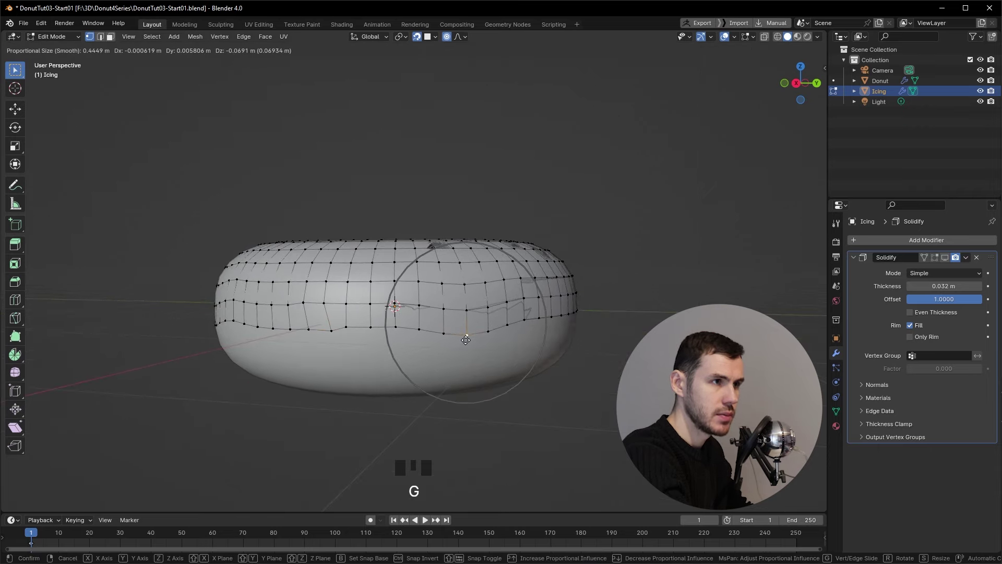
drag(471, 344, 472, 319)
click(473, 319)
Move one more edge point, checking the wavy icing edge in Object Mode from several angles
key(g)
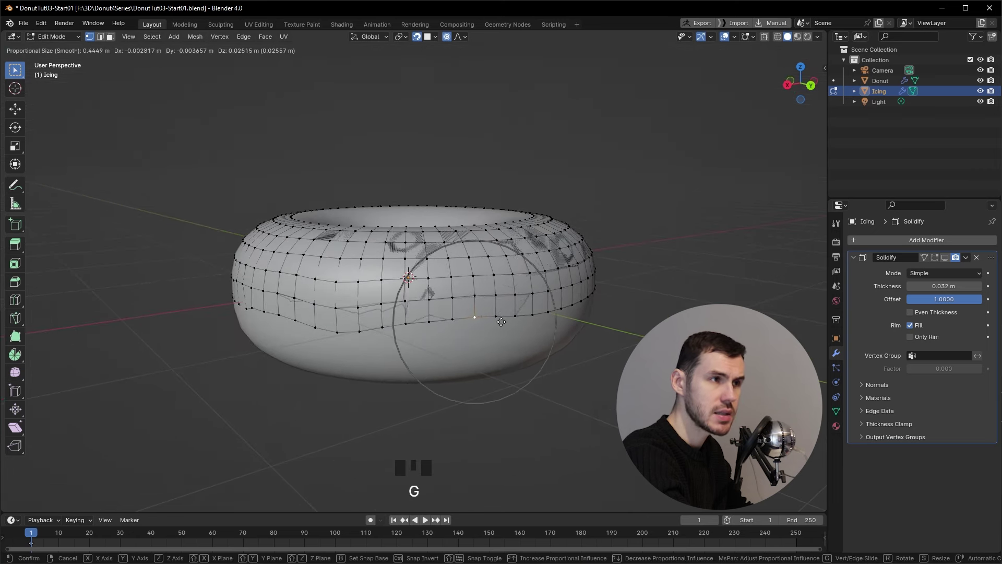
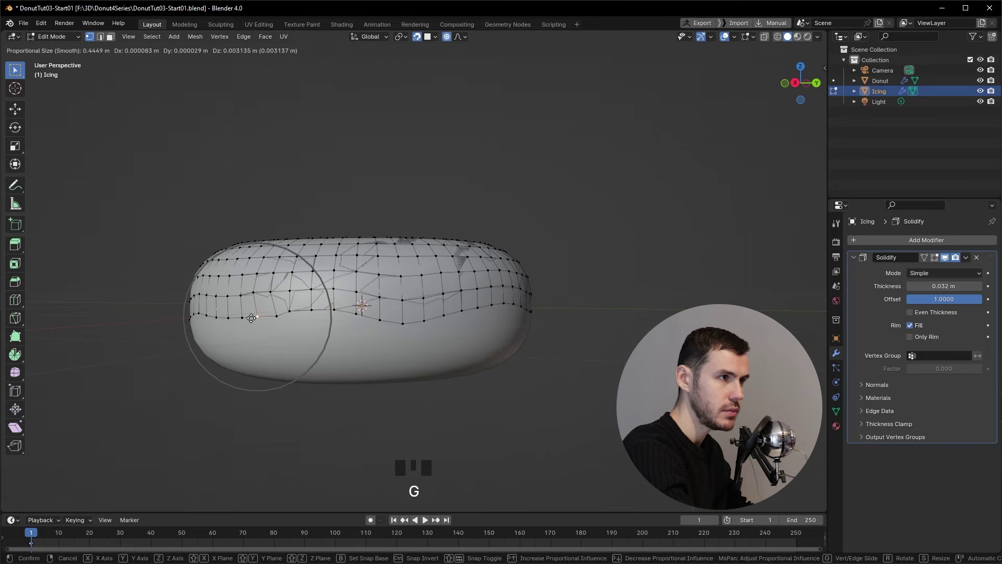
key(Tab)
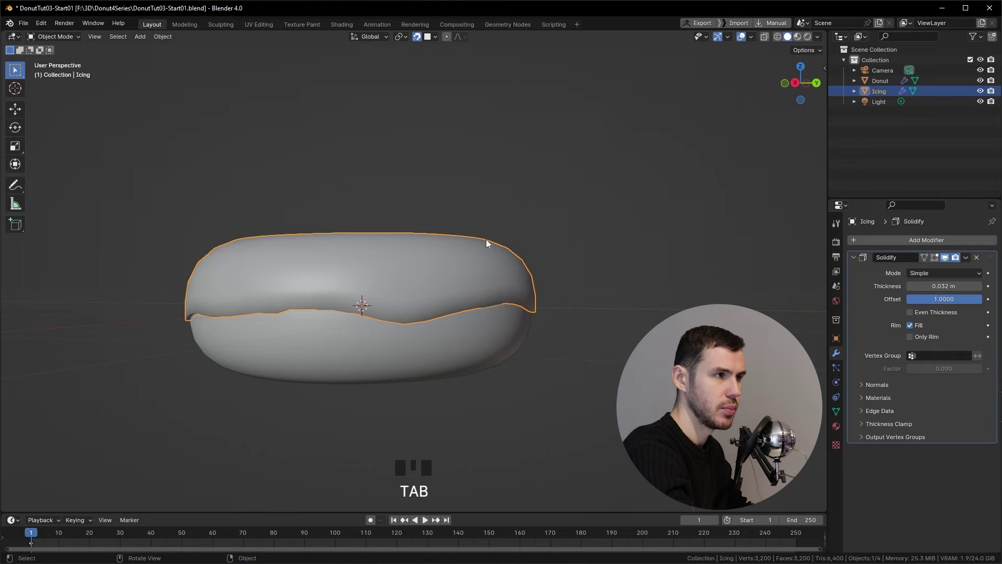
drag(464, 243, 342, 306)
key(Tab)
click(424, 332)
key(g)
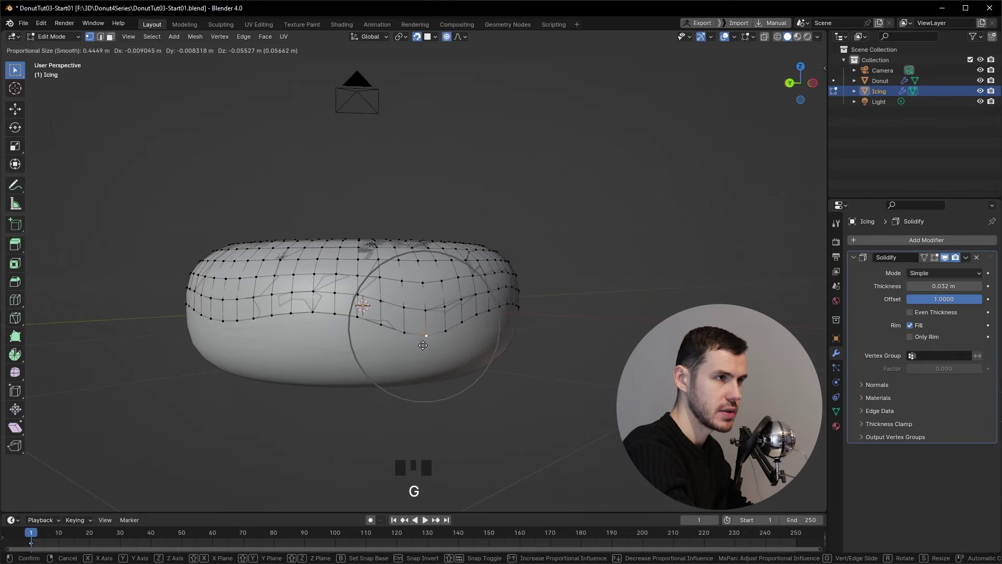
key(Tab)
drag(451, 339, 621, 348)
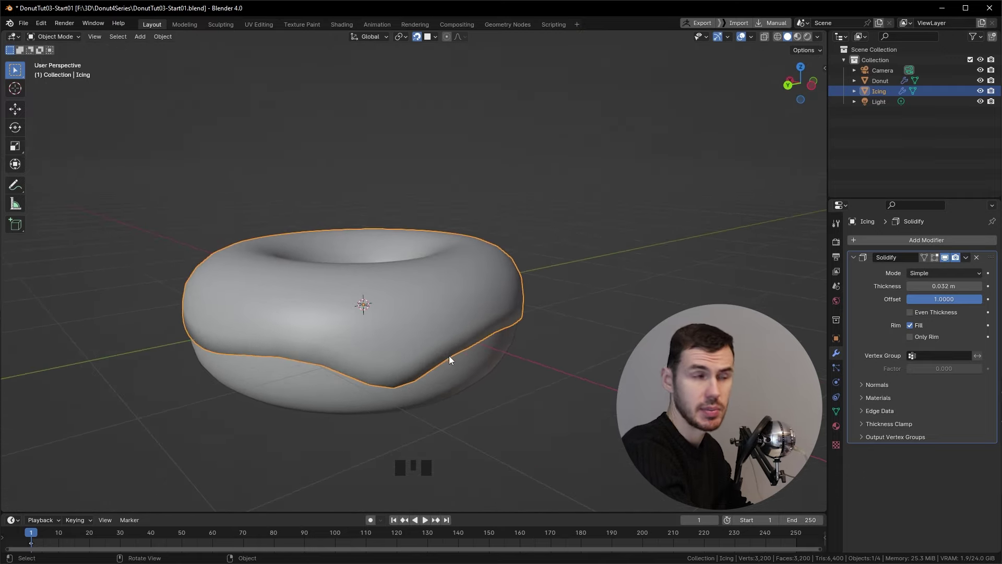
Orbit and zoom around the icing to inspect its smoothed rim from several sides
drag(508, 327, 554, 334)
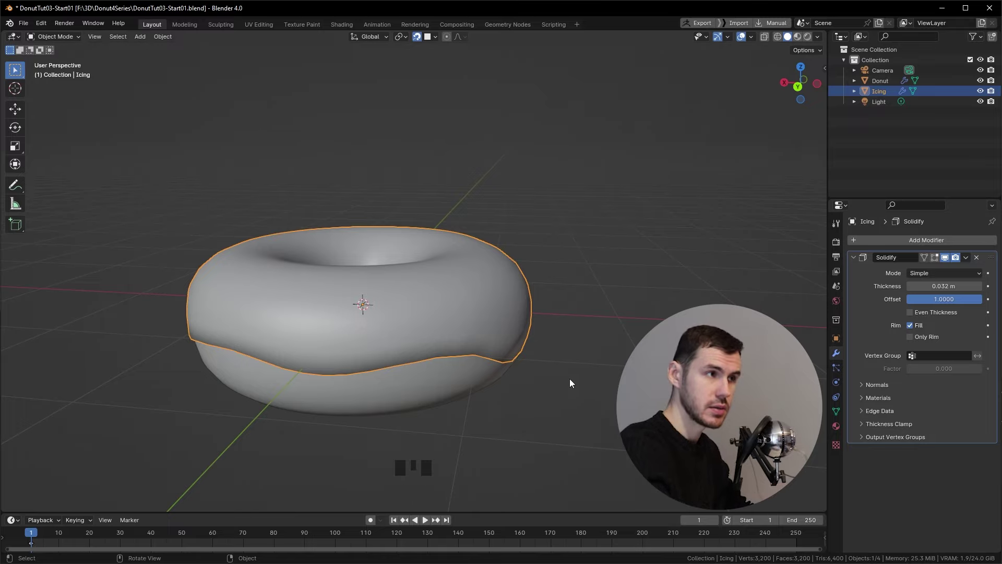
scroll(up, 3)
drag(549, 381, 447, 303)
scroll(up, 3)
drag(443, 301, 419, 315)
scroll(down, 3)
drag(408, 304, 909, 245)
drag(909, 245, 596, 270)
drag(596, 271, 464, 300)
scroll(up, 3)
drag(476, 303, 996, 263)
drag(995, 264, 937, 293)
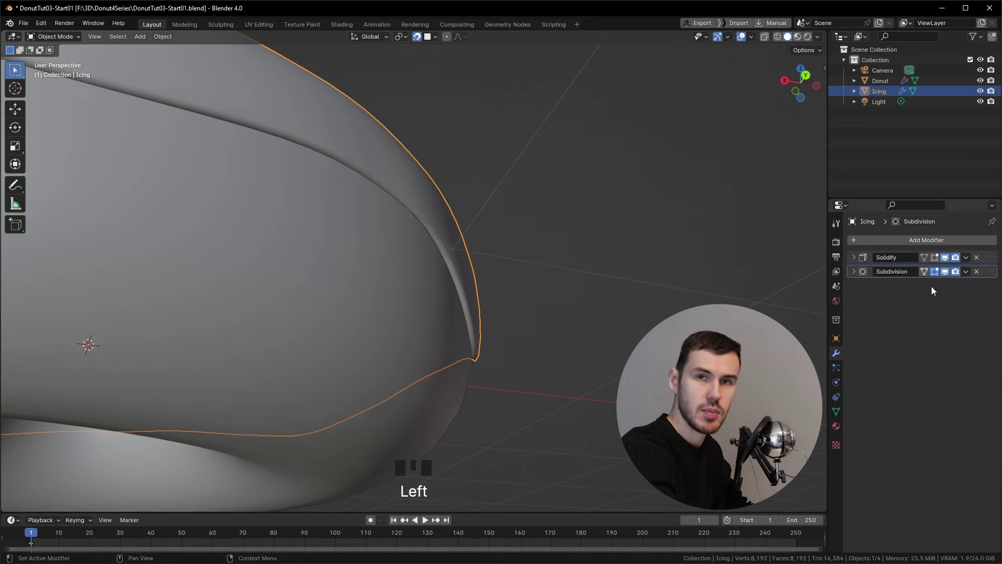
Orbit and zoom around the icing rim to judge its current thickness
drag(853, 261, 443, 282)
drag(443, 282, 494, 311)
scroll(up, 3)
drag(497, 298, 508, 288)
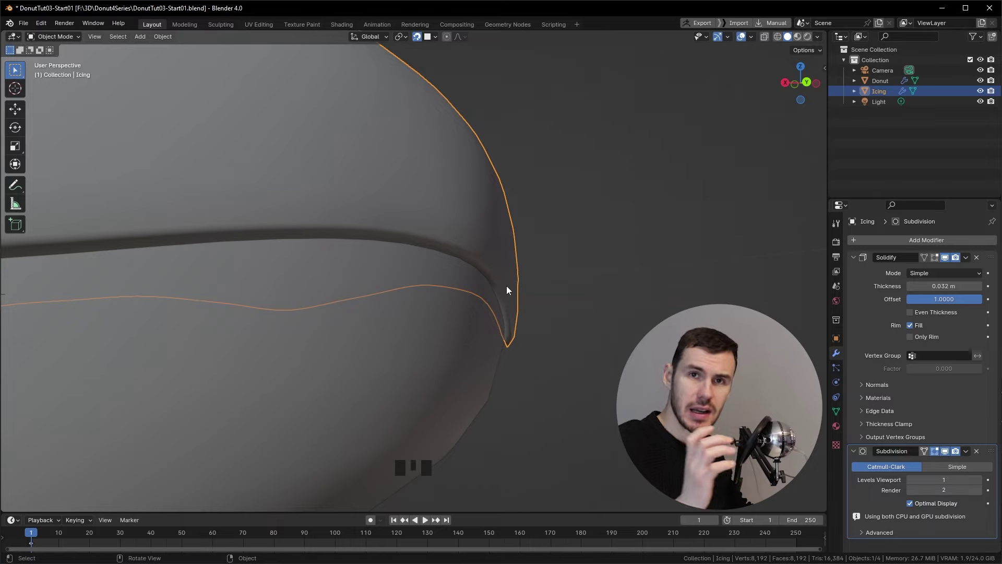
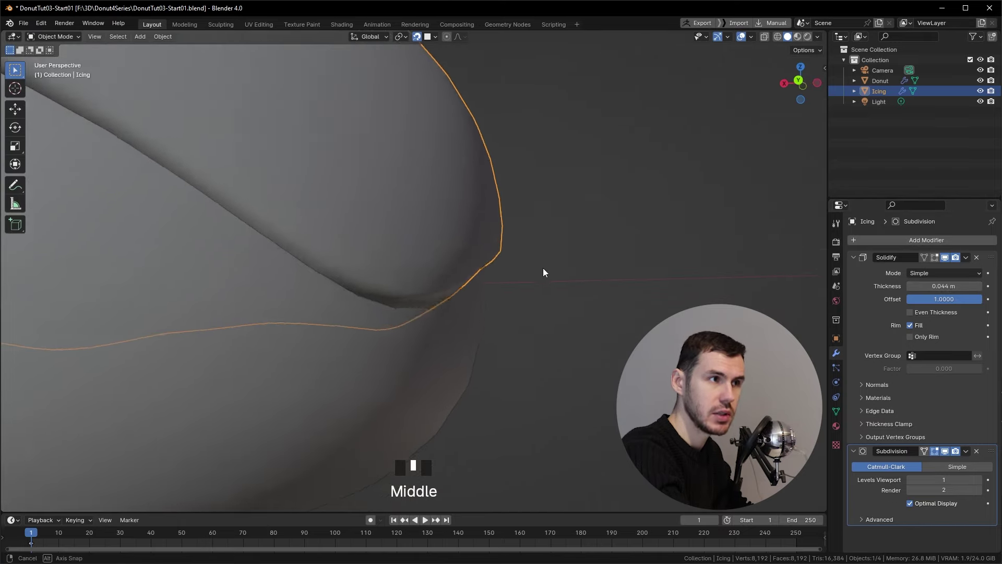
scroll(down, 3)
middle_click(484, 315)
scroll(down, 3)
drag(428, 352, 370, 299)
drag(358, 292, 201, 423)
Raise the Solidify thickness to 0.044 m and check the thicker curled rim from close up
click(202, 423)
scroll(up, 3)
middle_click(177, 263)
scroll(up, 3)
middle_click(189, 317)
scroll(up, 3)
drag(185, 350, 186, 306)
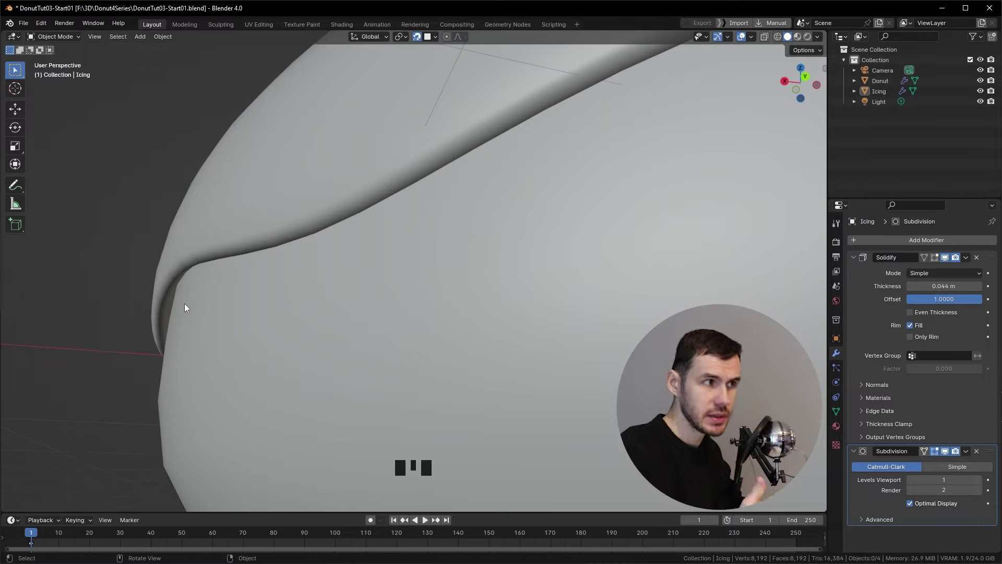
key(d)
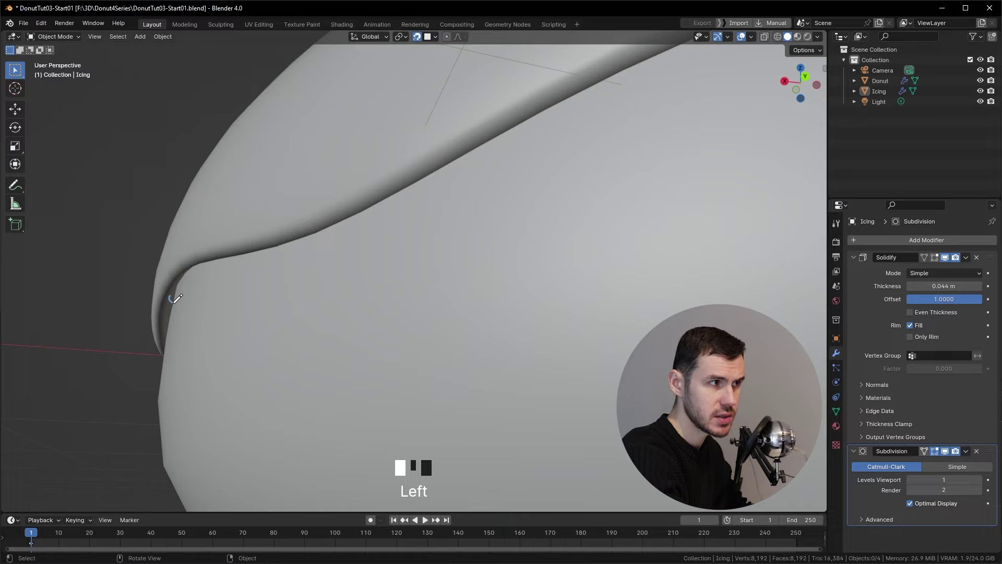
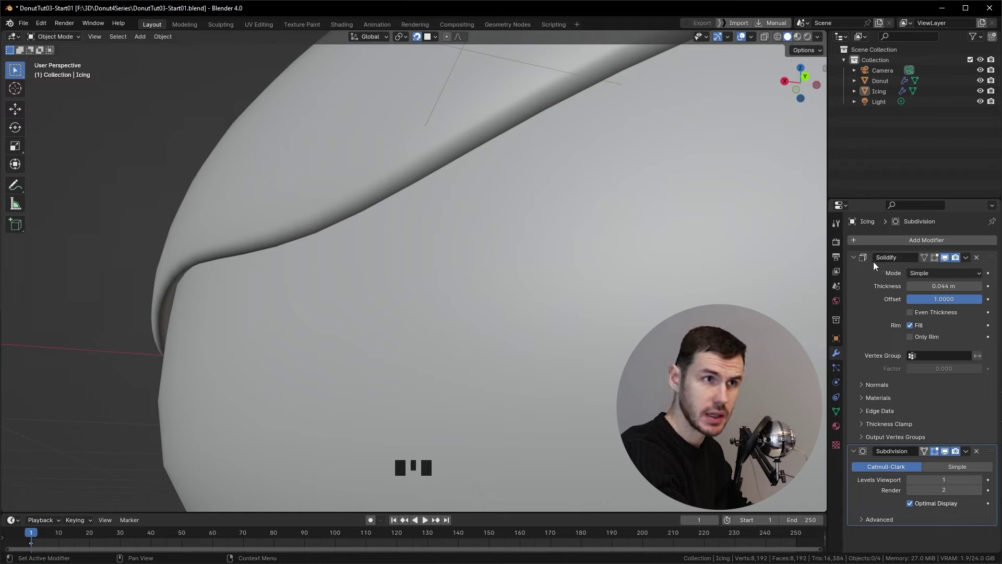
View the icing's inner edge and compare the rim with Crease Inner 1.000 against none
drag(855, 262, 285, 258)
scroll(down, 3)
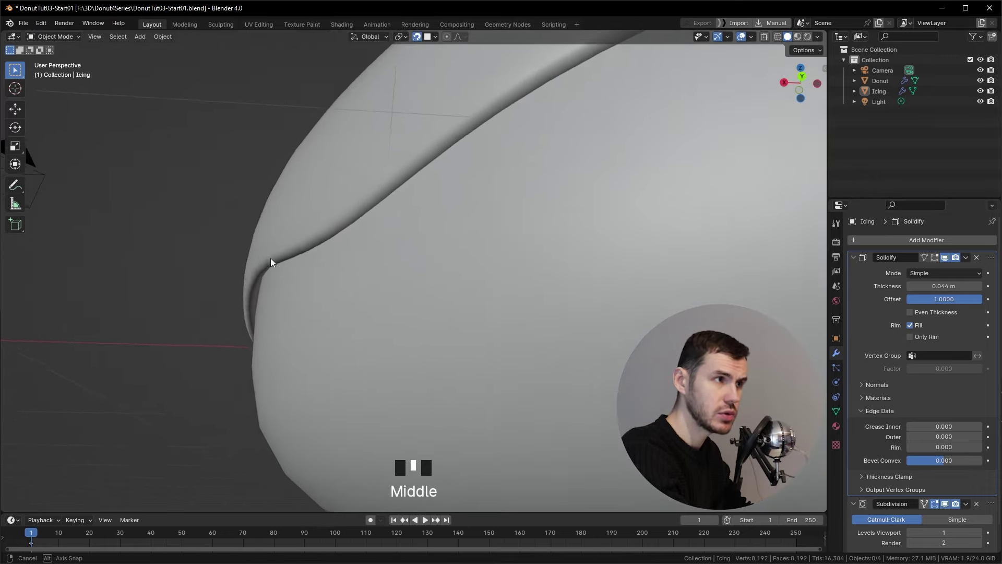
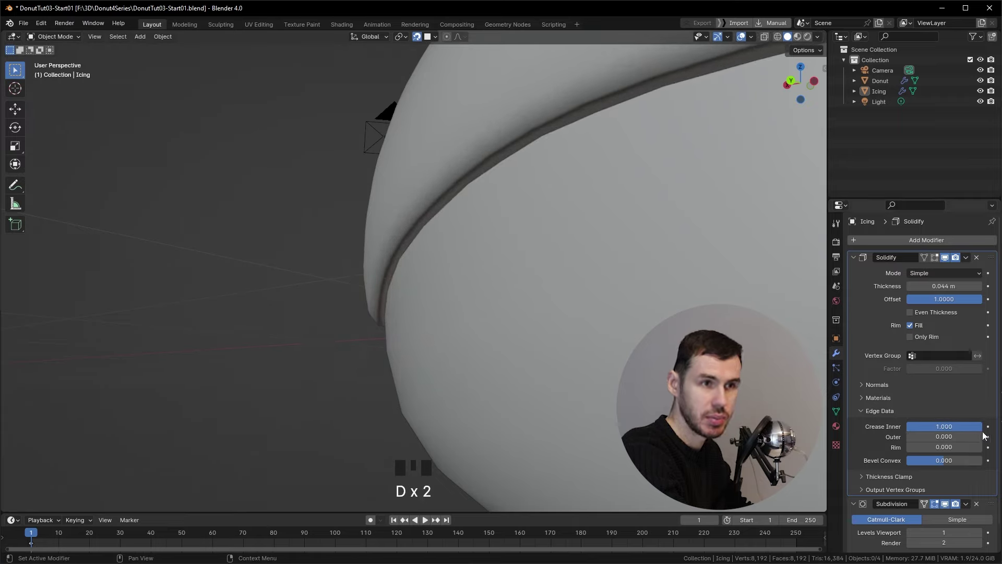
drag(978, 432, 955, 309)
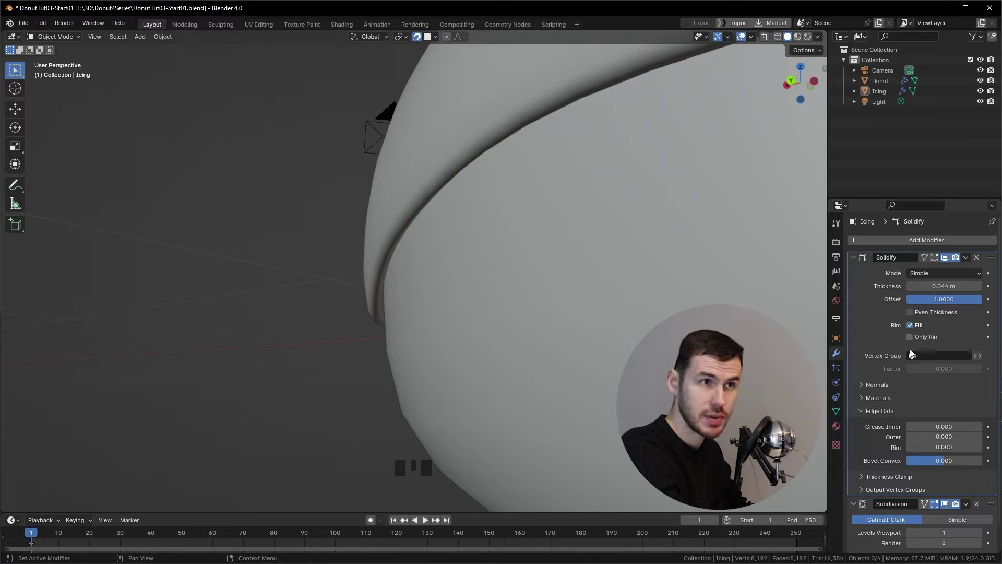
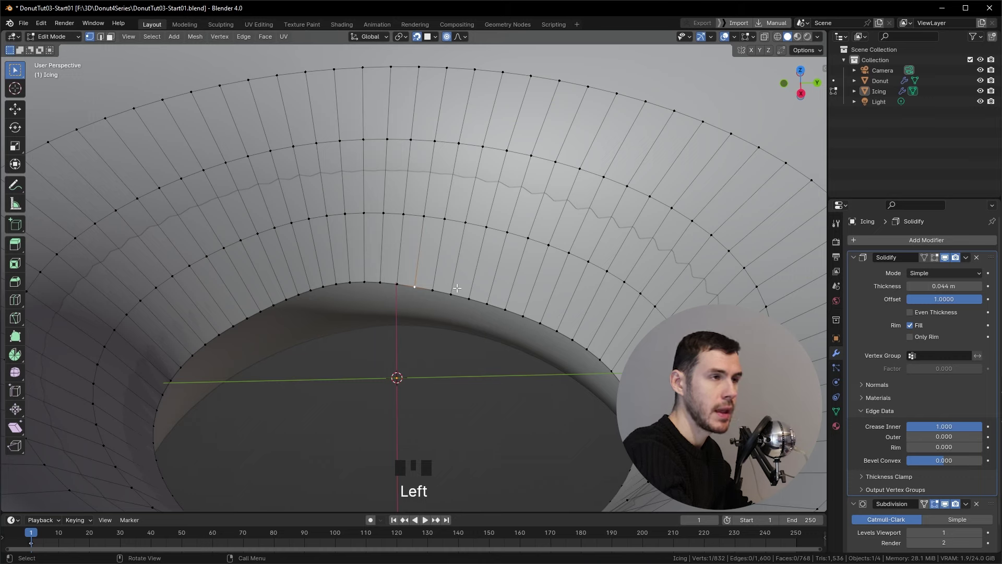
Begin a proportional move of an inner-edge vertex down toward the donut hole
key(g)
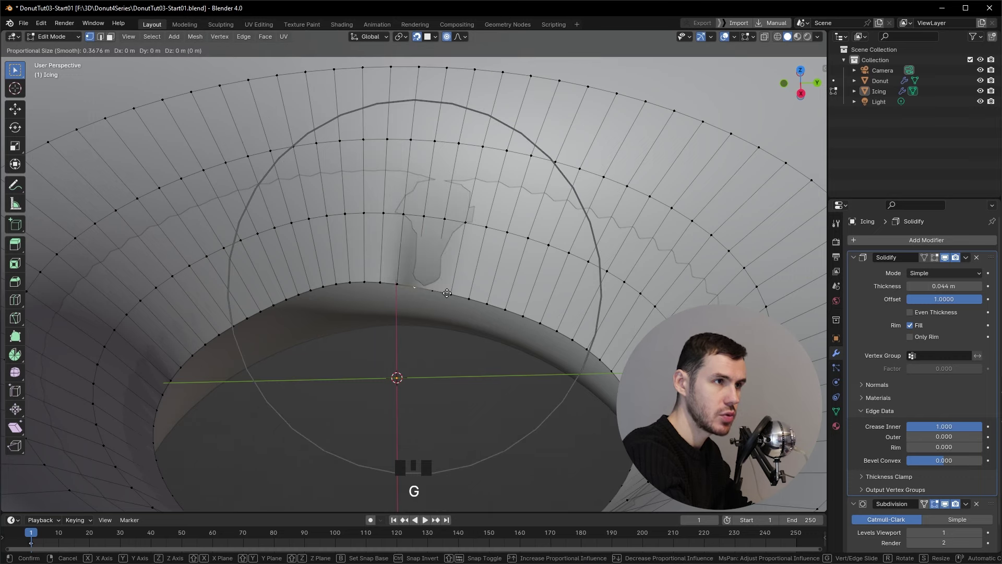
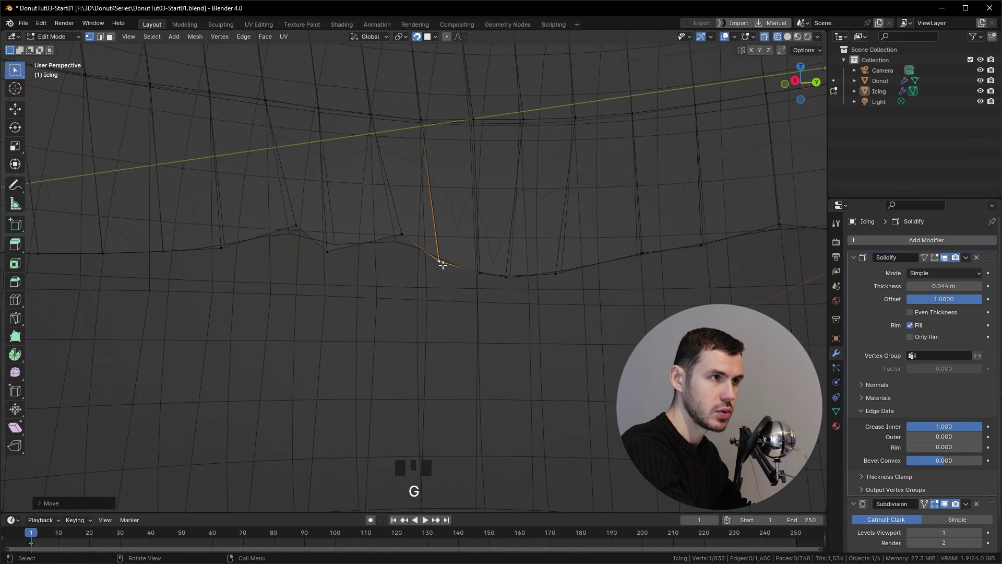
Move two points on the inner icing edge and drop to Object Mode to preview
click(407, 240)
key(g)
click(293, 224)
key(g)
key(Tab)
Orbit in wireframe toward the inner drip and bring up the view-direction choices
middle_click(447, 268)
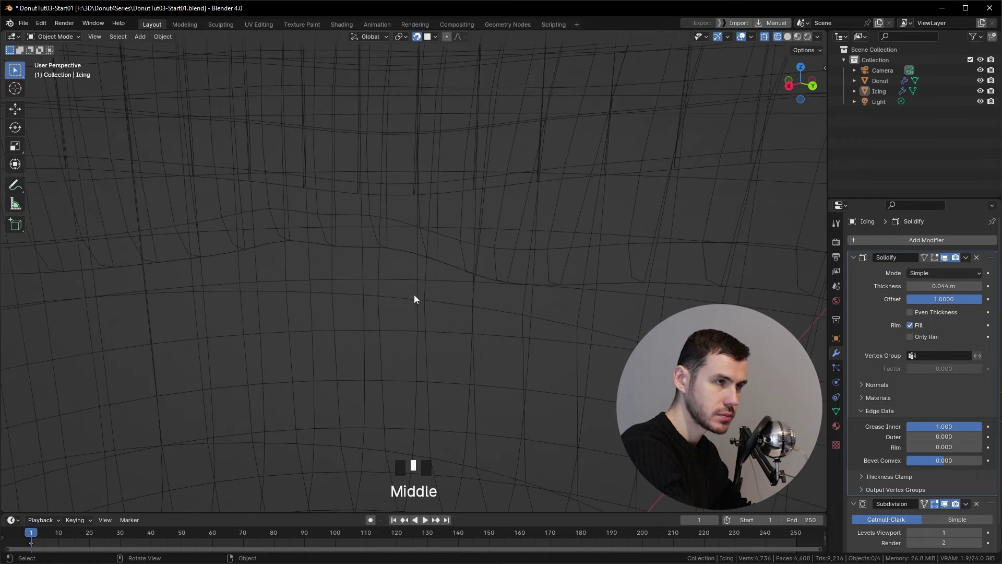
key(z)
scroll(down, 3)
middle_click(519, 291)
scroll(down, 3)
key(Tab)
scroll(down, 3)
drag(547, 334, 426, 319)
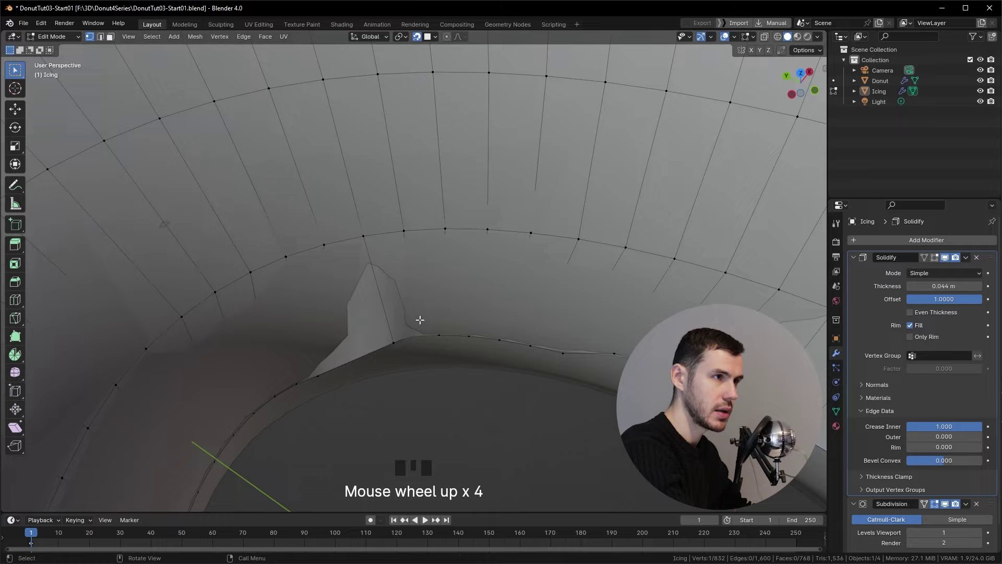
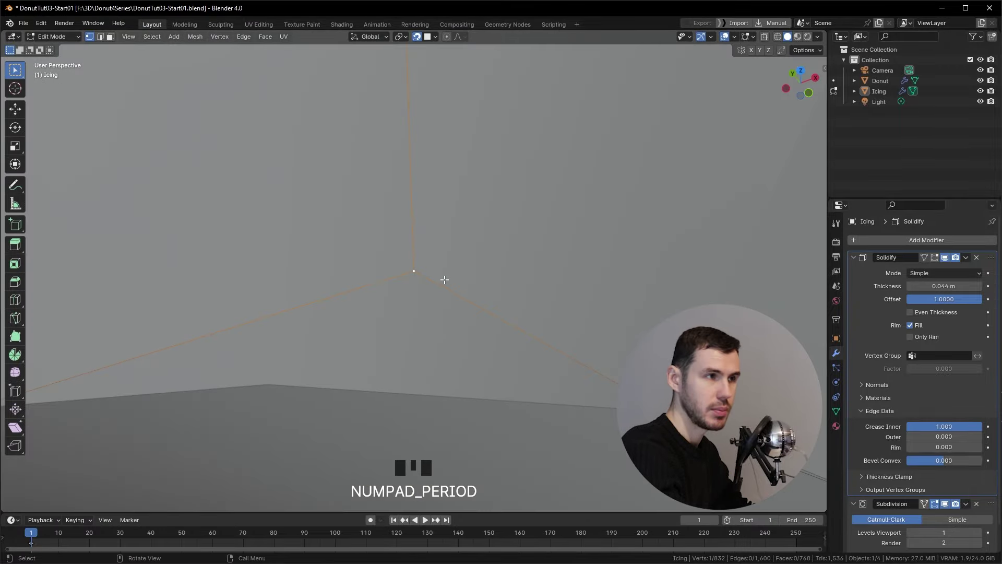
scroll(down, 3)
key(`)
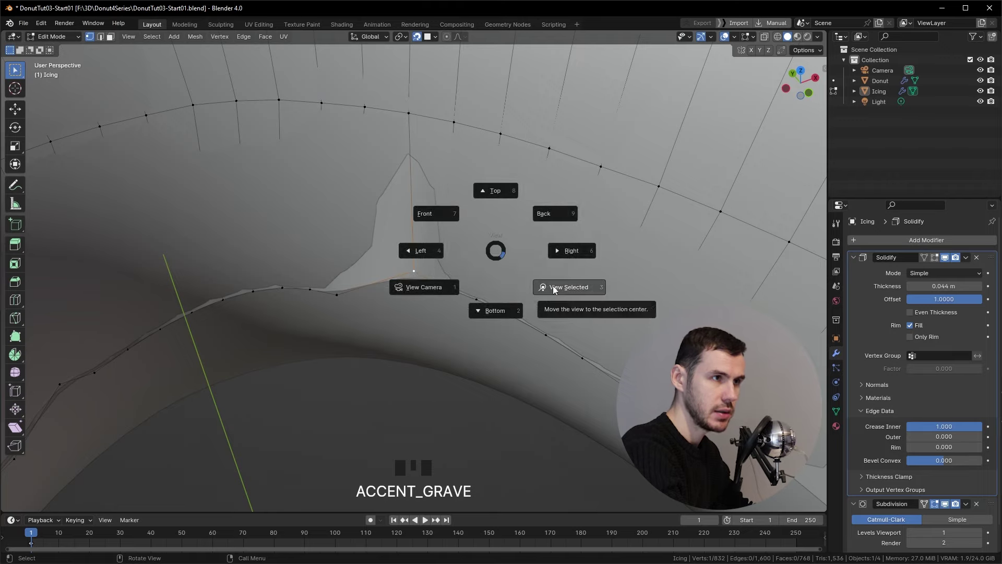
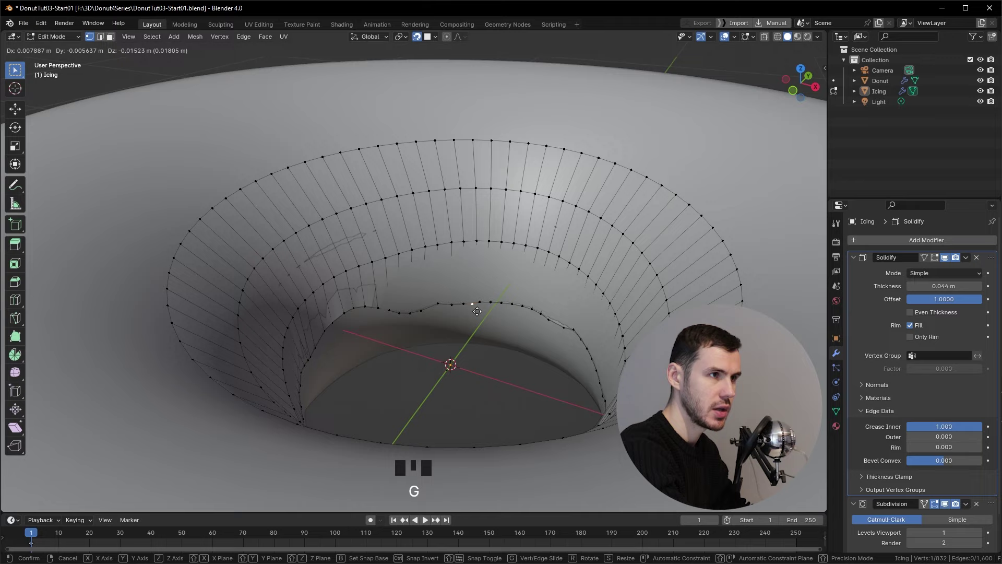
Nudge an inner-edge point downward in successive small moves to lengthen the drip into the hole
middle_click(530, 322)
key(Tab)
drag(453, 316, 454, 307)
key(Tab)
drag(479, 321, 372, 299)
click(372, 299)
key(g)
click(379, 336)
key(g)
click(371, 351)
key(g)
click(372, 356)
key(g)
click(375, 373)
key(g)
click(381, 383)
key(g)
drag(445, 385, 419, 311)
Flip between Object and Edit Mode to check the drip and move one more inner point
key(Tab)
middle_click(443, 324)
key(Tab)
middle_click(504, 317)
click(477, 316)
key(g)
key(Tab)
middle_click(462, 351)
key(Tab)
drag(405, 333, 509, 347)
Finish the wavy inner edge with a few more proportional pulls of hole-edge vertices
key(Tab)
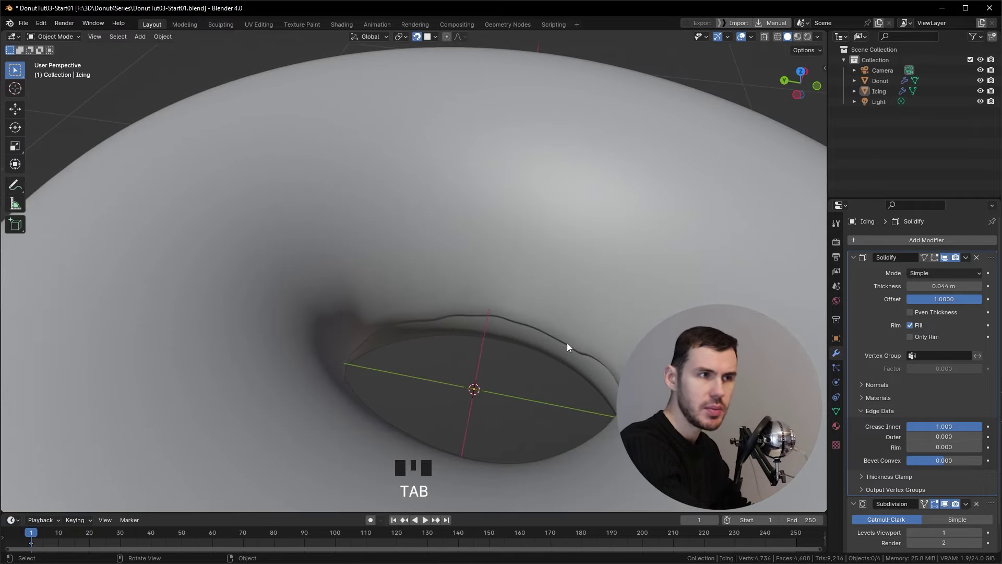
drag(564, 321, 507, 267)
key(Tab)
drag(481, 264, 491, 294)
key(g)
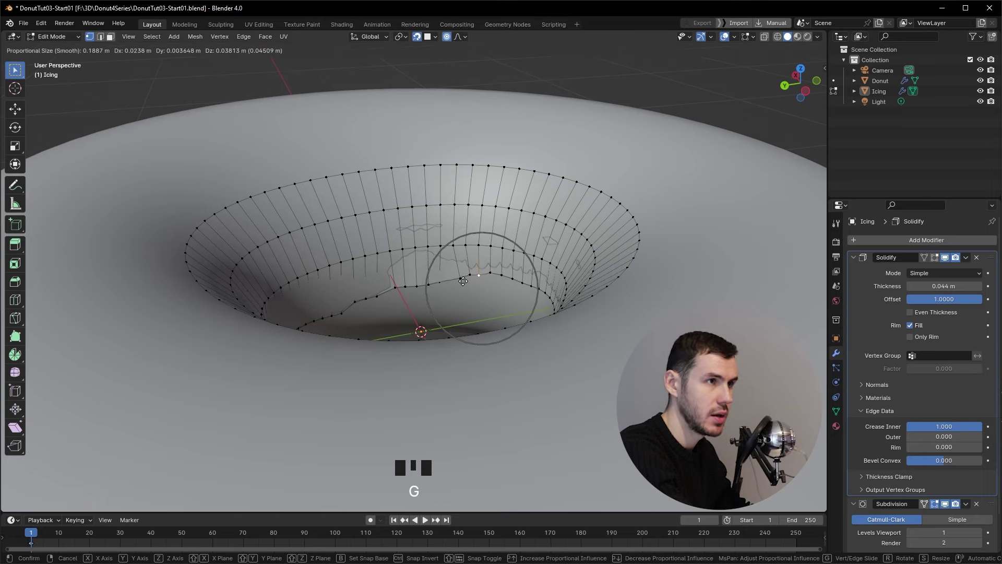
click(450, 277)
key(g)
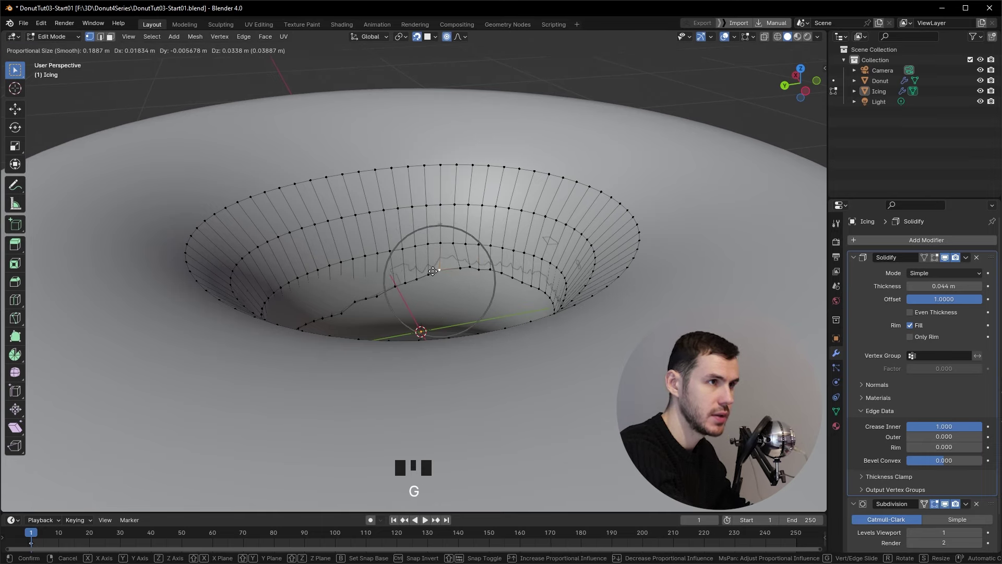
click(422, 279)
key(g)
Inspect the inner drips in Object Mode, return to Edit Mode and pull another vertex with soft falloff
key(Tab)
middle_click(454, 282)
scroll(down, 3)
drag(535, 304, 589, 263)
scroll(down, 3)
drag(558, 326, 414, 337)
scroll(up, 3)
middle_click(409, 344)
key(Tab)
scroll(up, 3)
drag(385, 392, 418, 342)
scroll(up, 3)
drag(423, 337, 427, 376)
click(427, 376)
key(g)
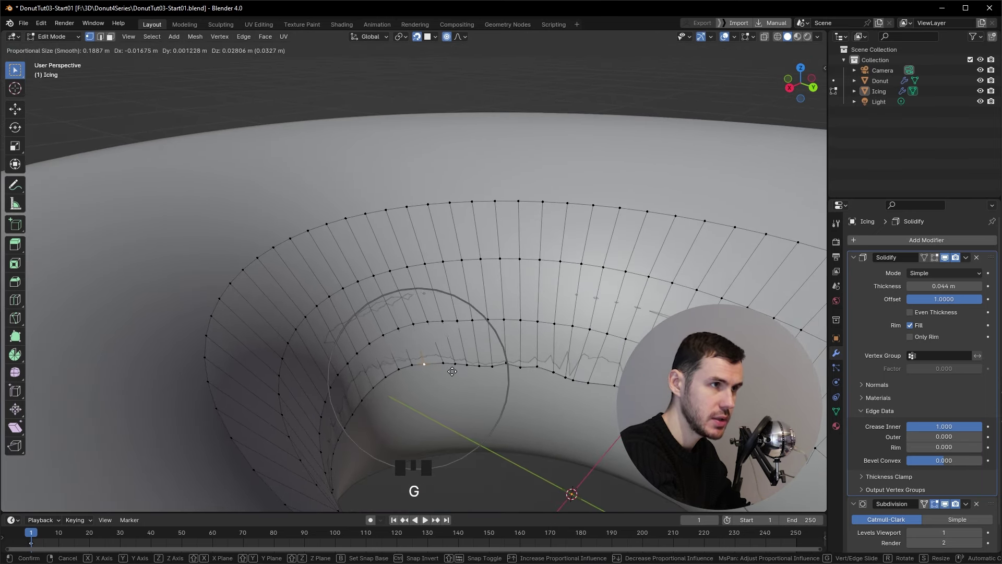
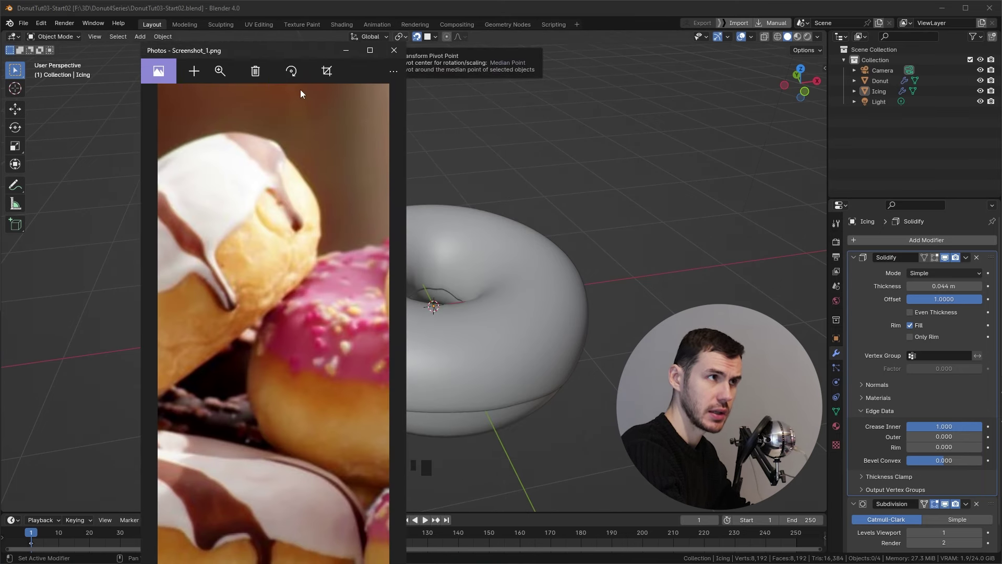
Glance at the drippy-icing reference photo, close it and orbit back around the donut
middle_click(604, 348)
click(498, 288)
middle_click(499, 330)
key(Tab)
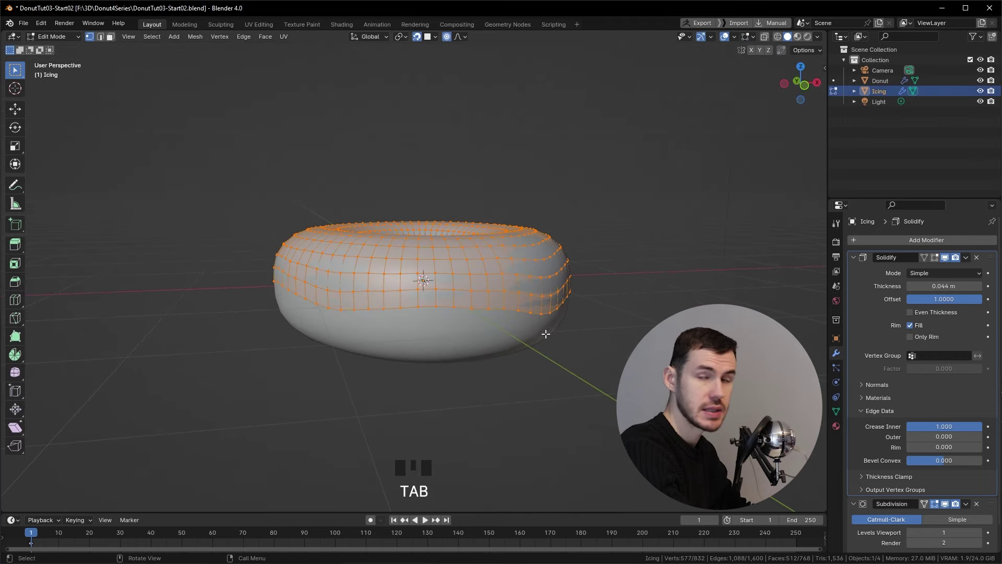
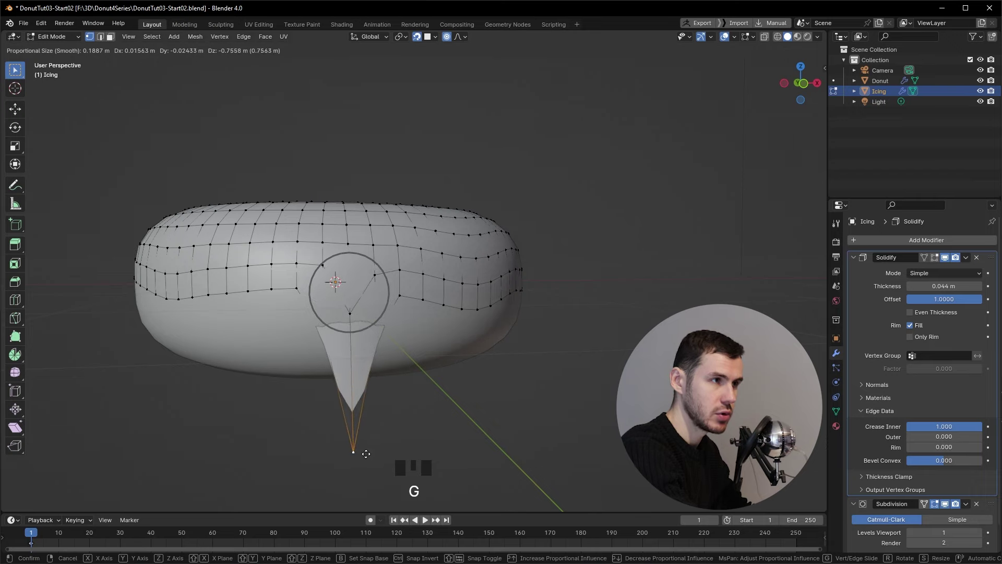
key(Tab)
drag(417, 348, 354, 370)
key(ctrl+z)
key(ctrl+z)
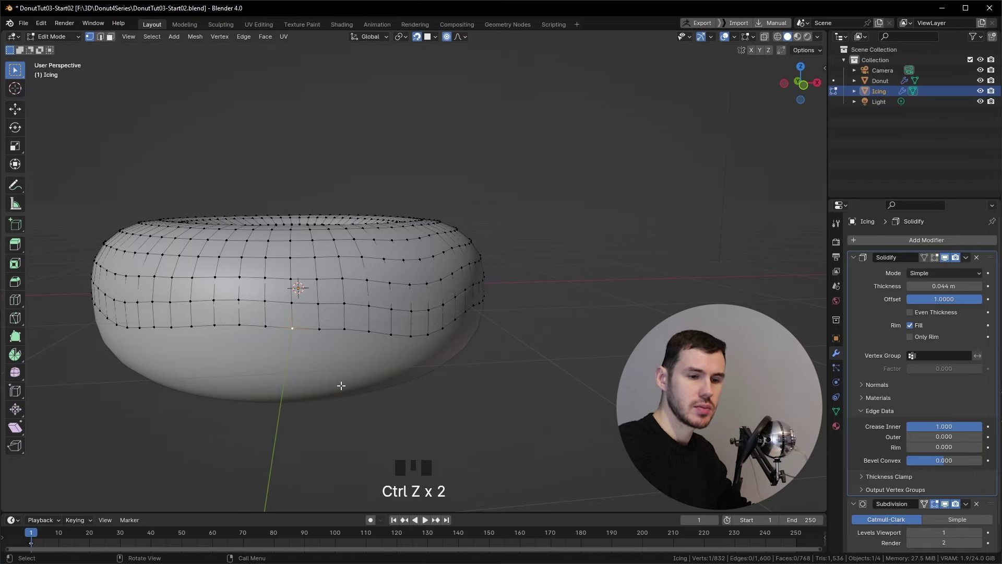
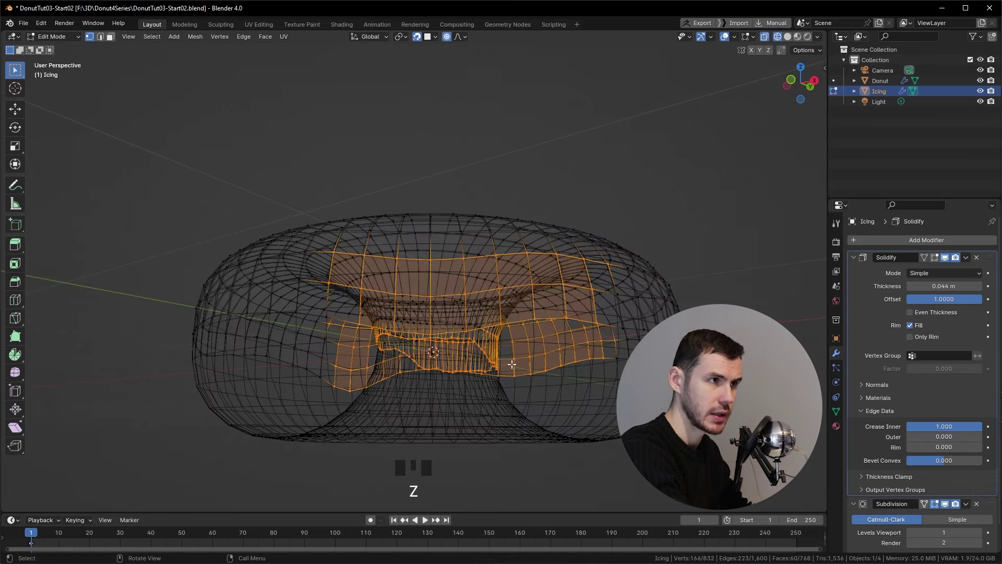
Switch off X-ray and keep solid shading while orbiting to the icing's lower rim
key(z)
drag(563, 364, 503, 342)
key(z)
drag(427, 355, 394, 309)
drag(394, 310, 490, 348)
key(z)
key(z)
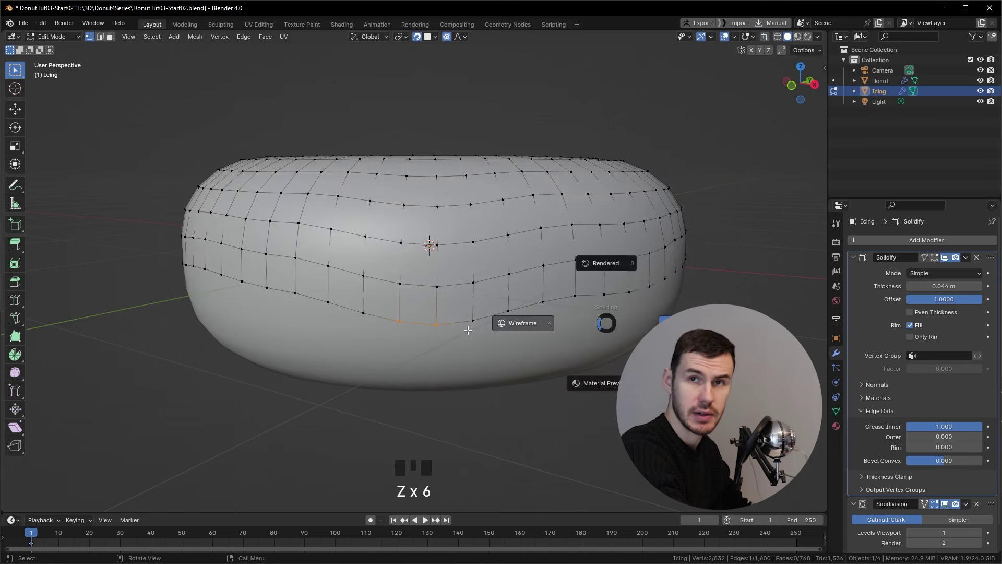
drag(393, 312, 441, 320)
middle_click(441, 319)
key(z)
middle_click(501, 340)
Extrude a rim edge downward twice into a short drip and view it from the side
key(e)
drag(501, 330, 520, 315)
key(e)
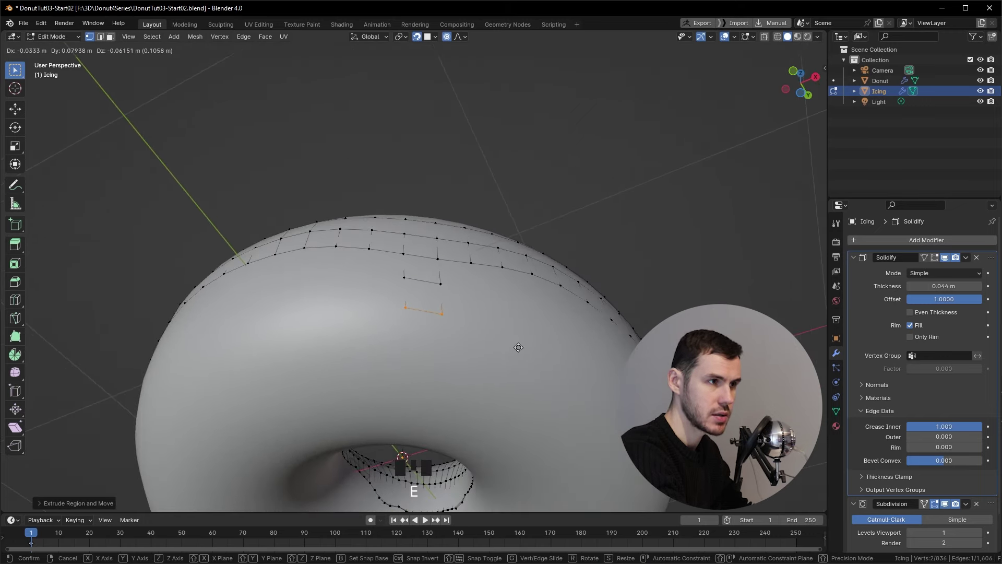
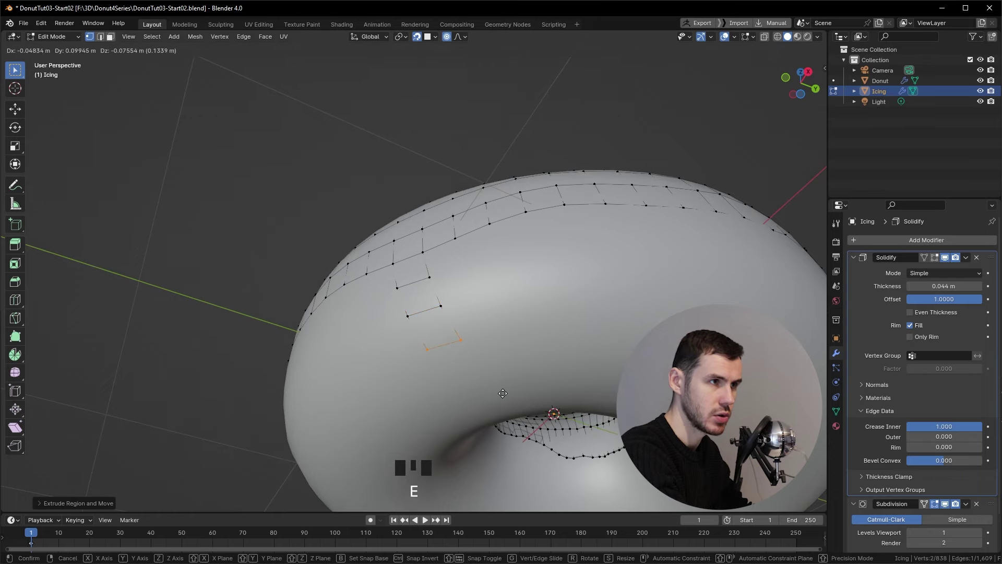
drag(471, 371, 564, 406)
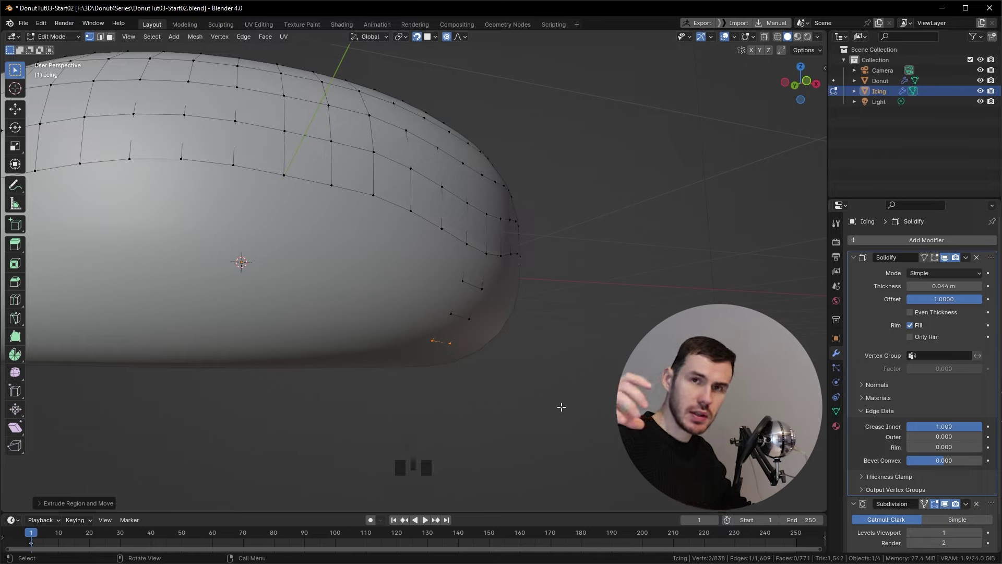
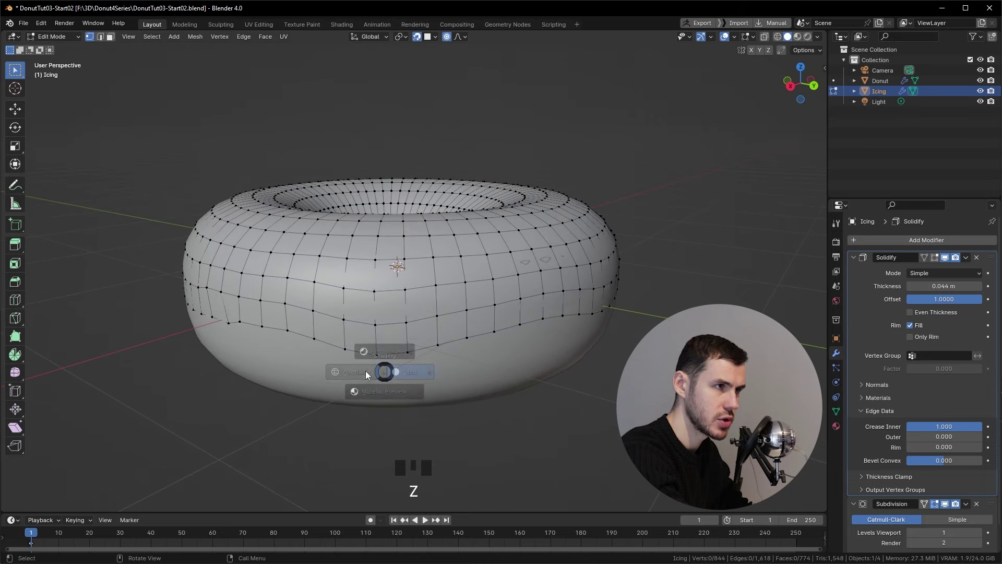
Extrude the drip edge further down into a long rounded drip and inspect it smoothed
click(342, 343)
key(z)
drag(408, 344, 409, 289)
key(e)
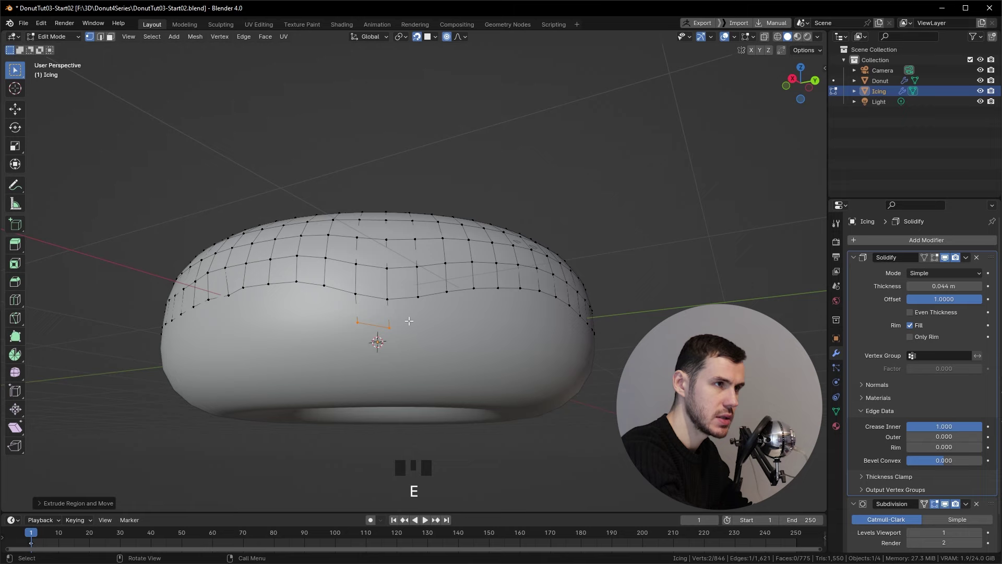
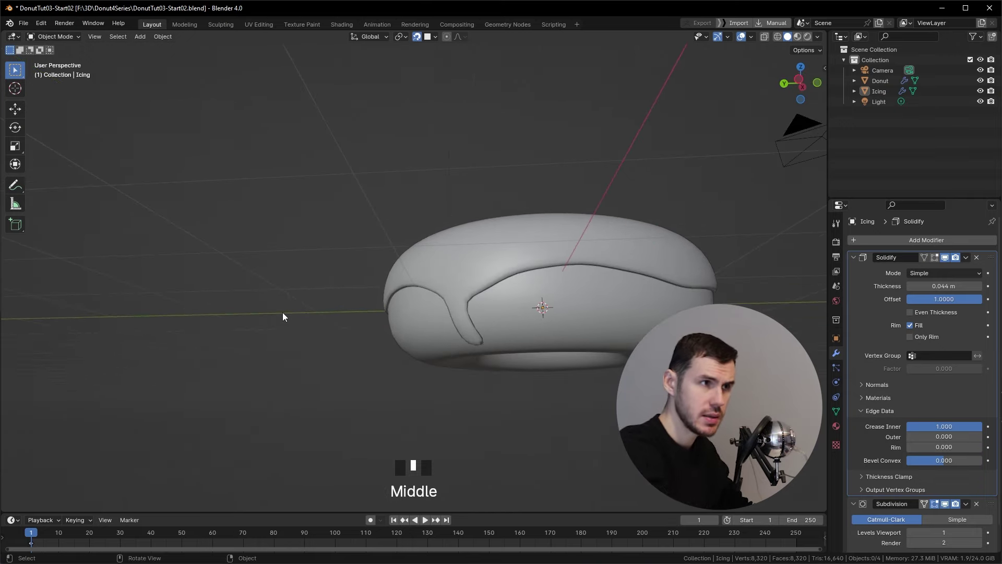
drag(467, 195, 442, 331)
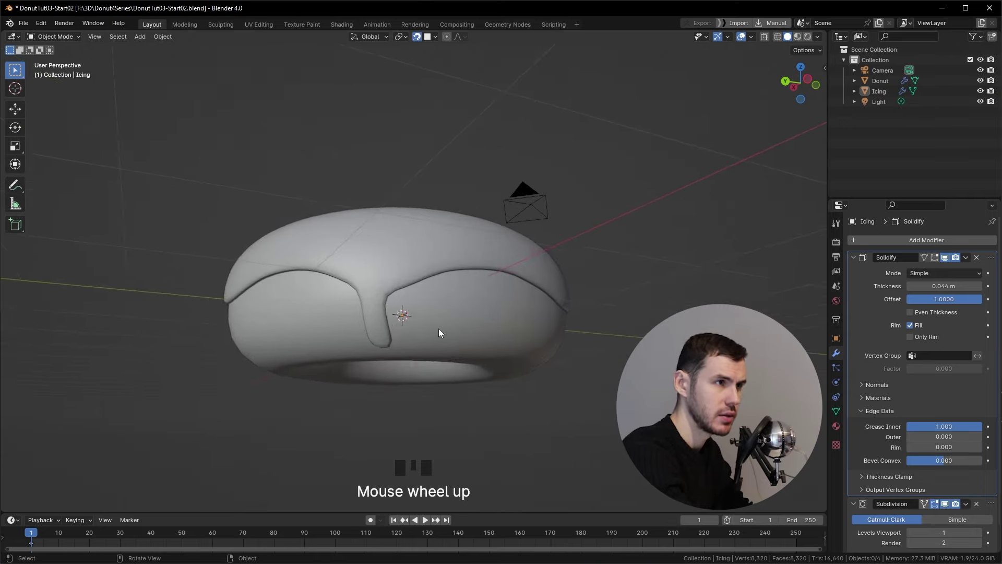
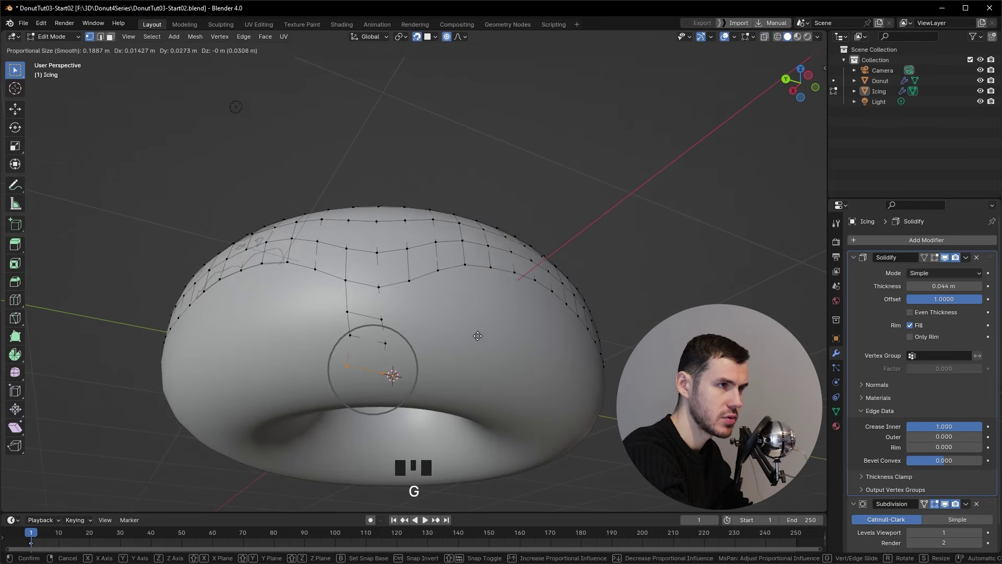
Preview the fuller drip tip in Object Mode, orbit, and return to editing the mesh
key(Tab)
middle_click(479, 335)
key(Tab)
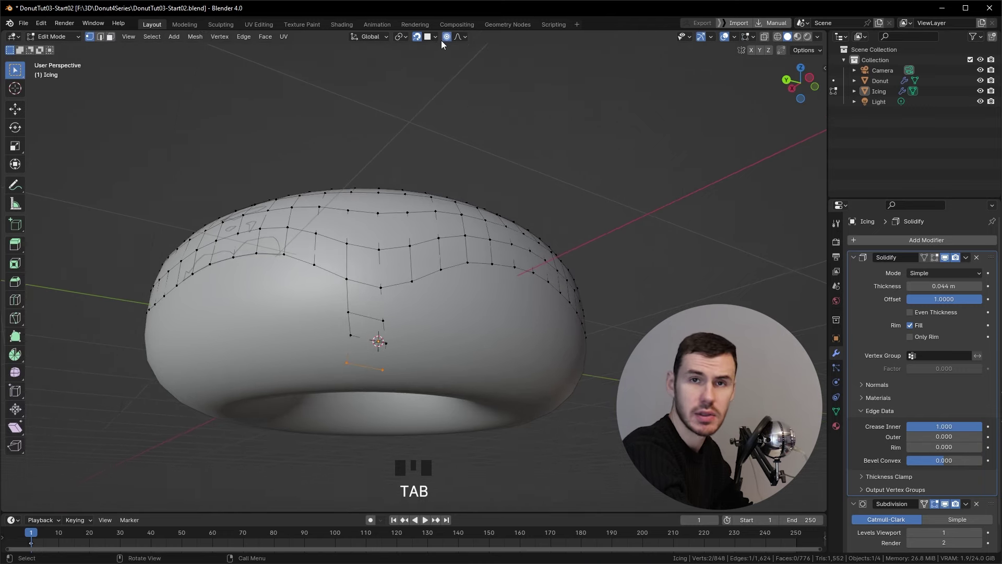
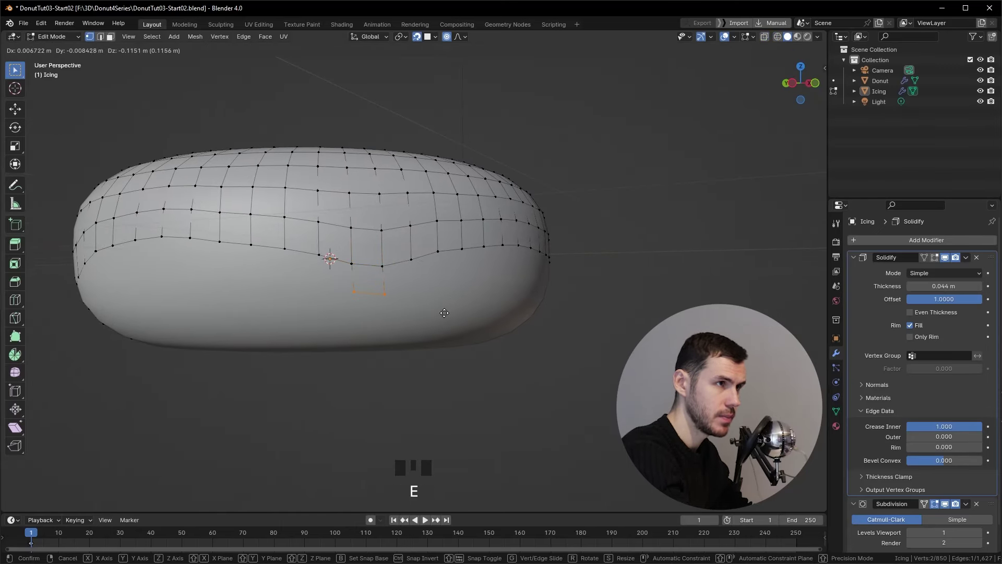
Orbit to another lower-rim edge, select it and extrude a new short drip strip downward
key(Tab)
middle_click(471, 293)
scroll(down, 3)
drag(480, 298, 295, 277)
scroll(down, 3)
drag(304, 271, 353, 283)
scroll(up, 3)
middle_click(395, 271)
scroll(up, 3)
key(Tab)
drag(351, 288, 334, 312)
scroll(up, 3)
click(297, 327)
key(z)
key(z)
middle_click(376, 342)
key(e)
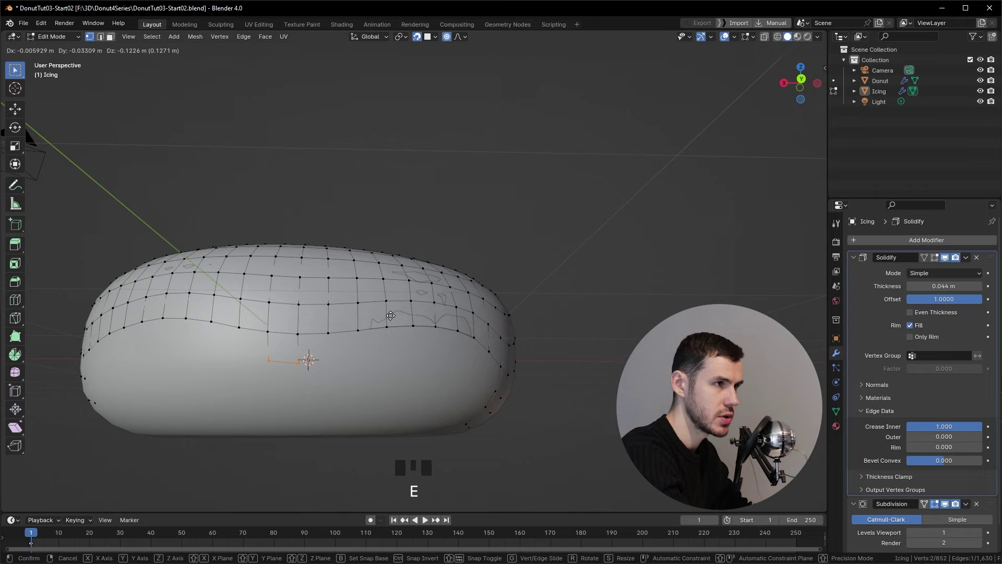
Preview the new drip smoothed in Object Mode while orbiting and zooming around the donut
key(Tab)
middle_click(387, 310)
scroll(down, 3)
click(500, 333)
drag(447, 307, 499, 309)
scroll(down, 3)
drag(348, 300, 446, 307)
scroll(down, 3)
drag(358, 297, 495, 319)
scroll(down, 3)
drag(477, 297, 349, 301)
scroll(up, 3)
drag(359, 292, 340, 299)
scroll(up, 3)
key(Tab)
Frame the view on the inner side and select vertices along the icing's inner edge
drag(335, 302, 280, 198)
drag(280, 198, 279, 197)
key(KP_Decimal)
scroll(down, 3)
drag(378, 289, 396, 303)
scroll(up, 3)
click(394, 313)
scroll(down, 3)
key(z)
drag(345, 291, 329, 293)
key(z)
drag(446, 317, 432, 320)
Extrude the inner-edge vertices down into a drip, turn off X-ray and frame the selection
key(e)
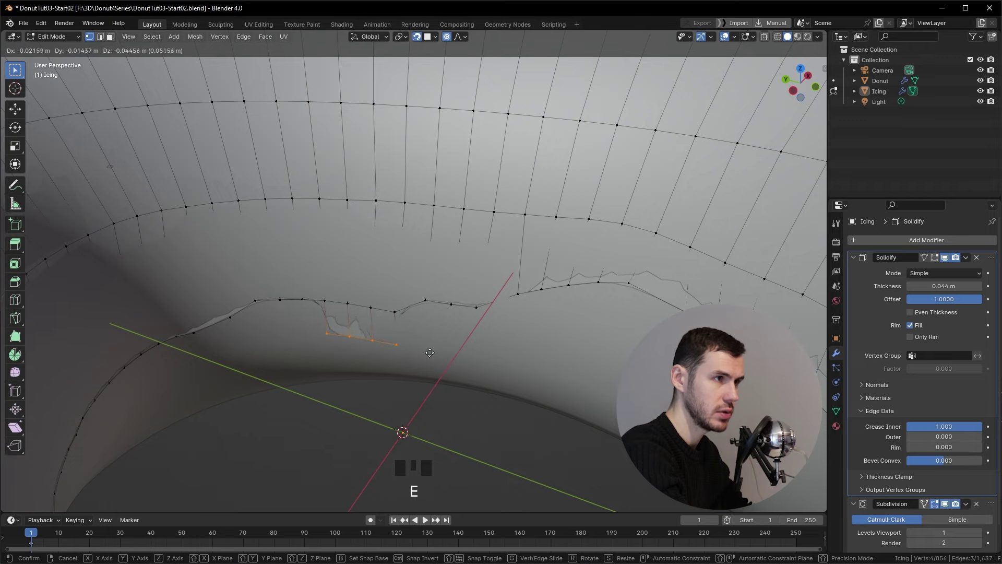
key(e)
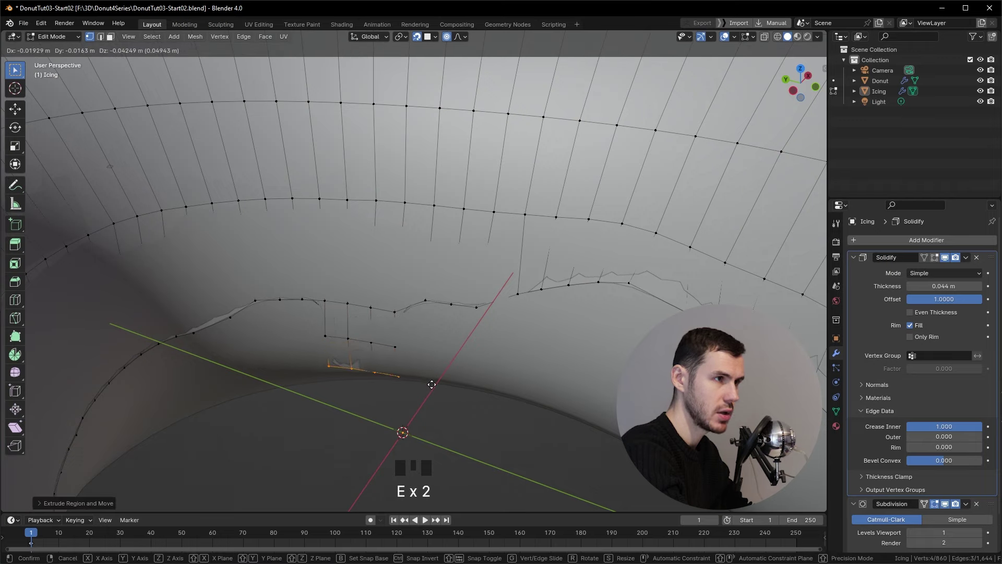
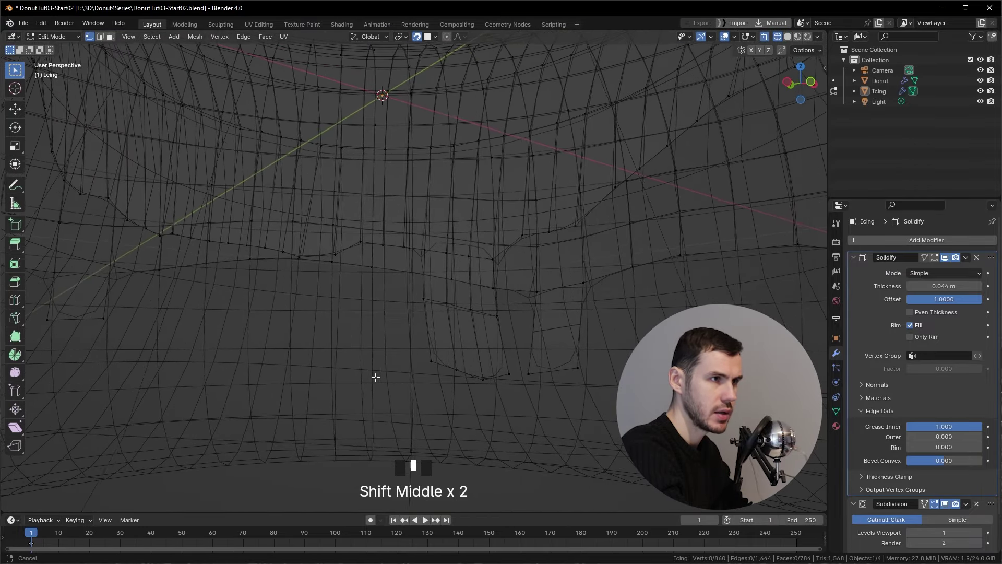
click(413, 349)
key(z)
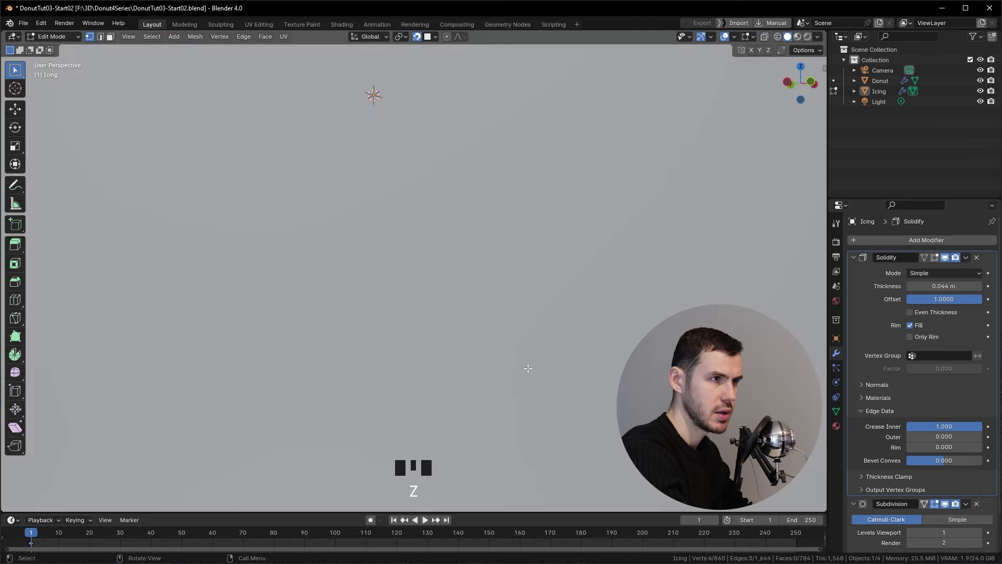
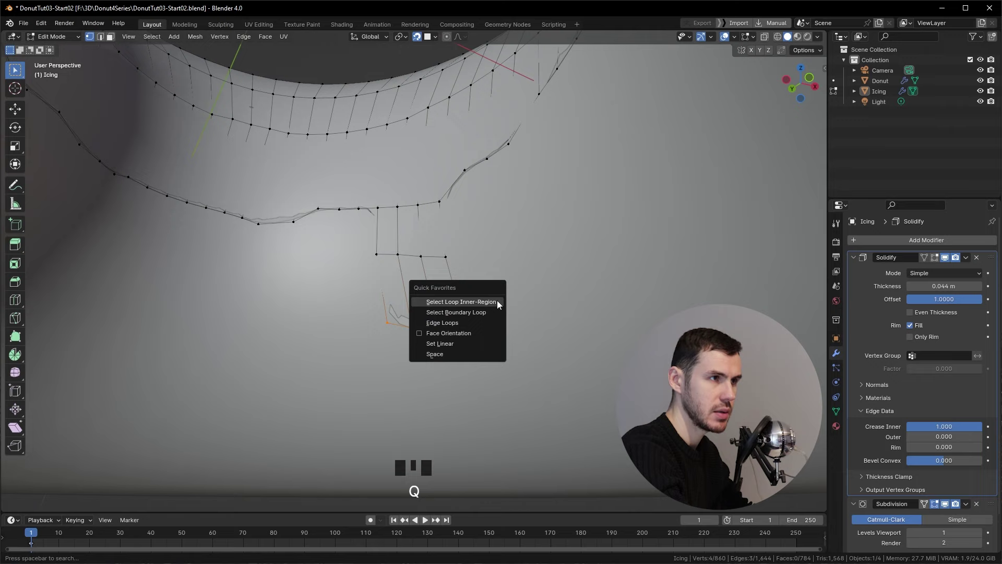
key(`)
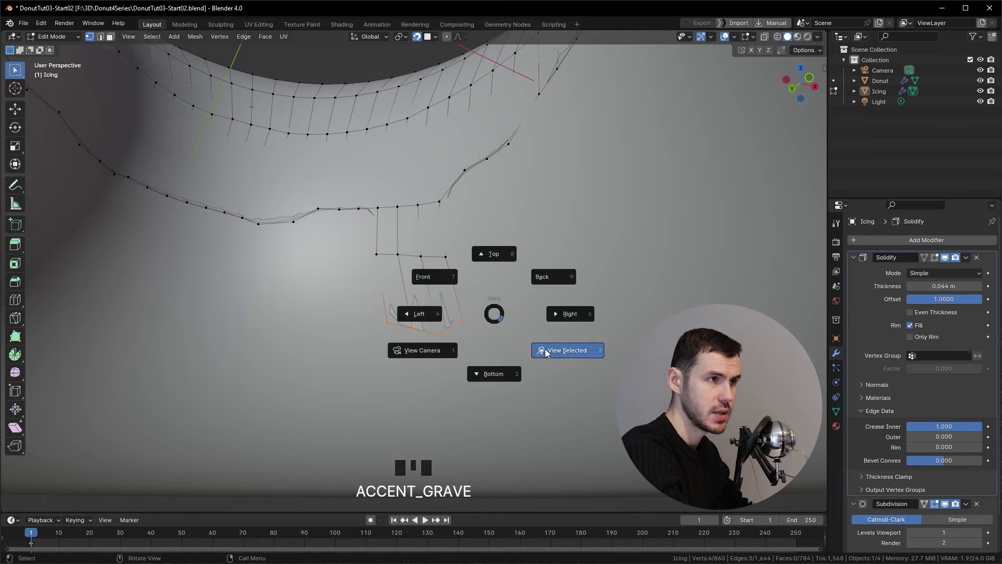